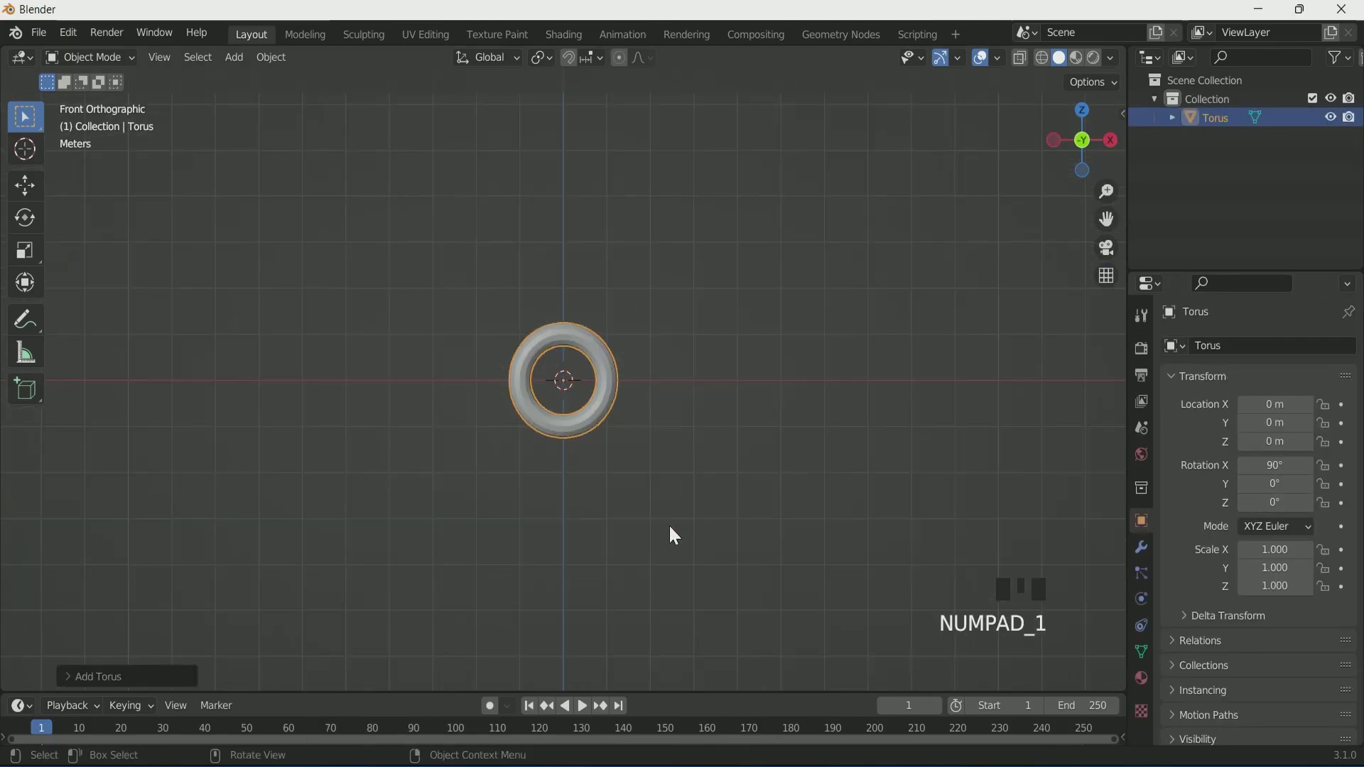
Add a Displace modifier to the torus with a Clouds texture at strength 0.5
scroll("up", 3)
scroll("up", 3)
left_click(1143, 560)
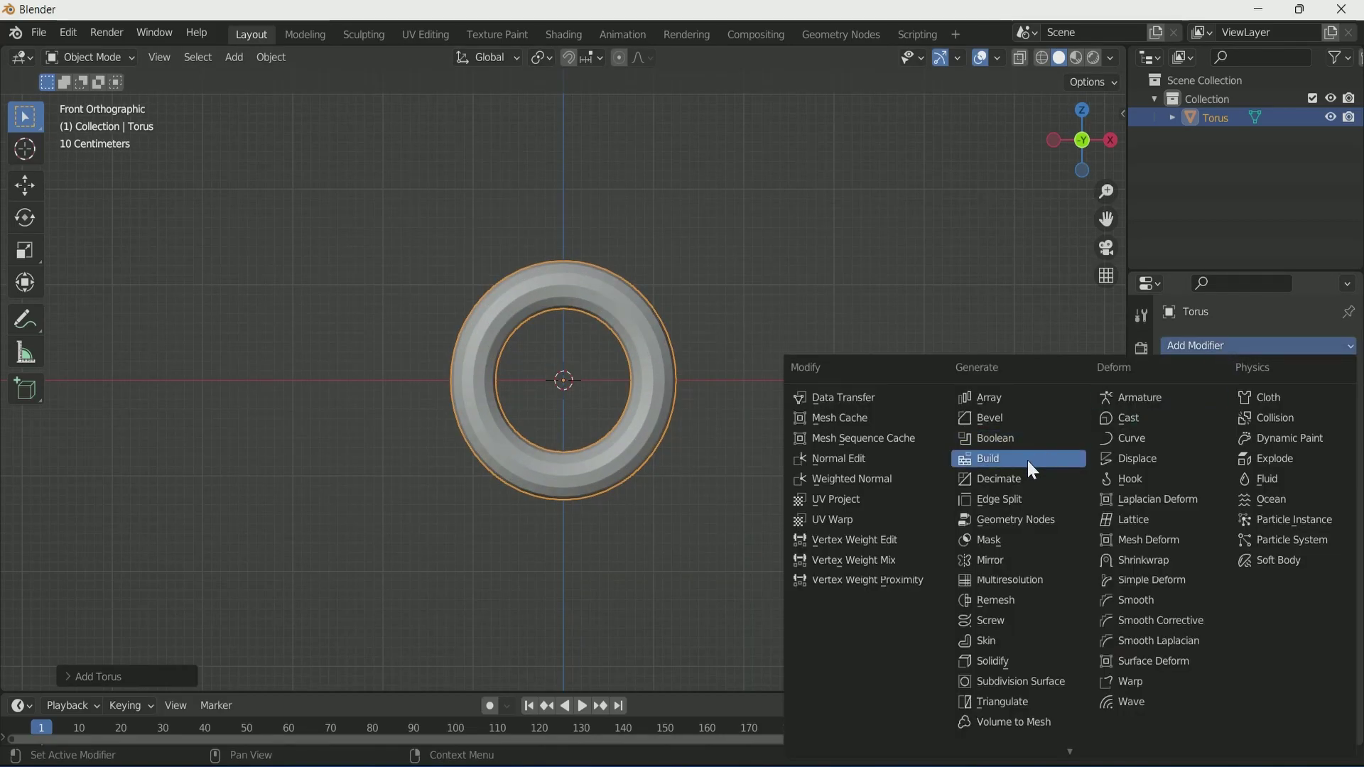
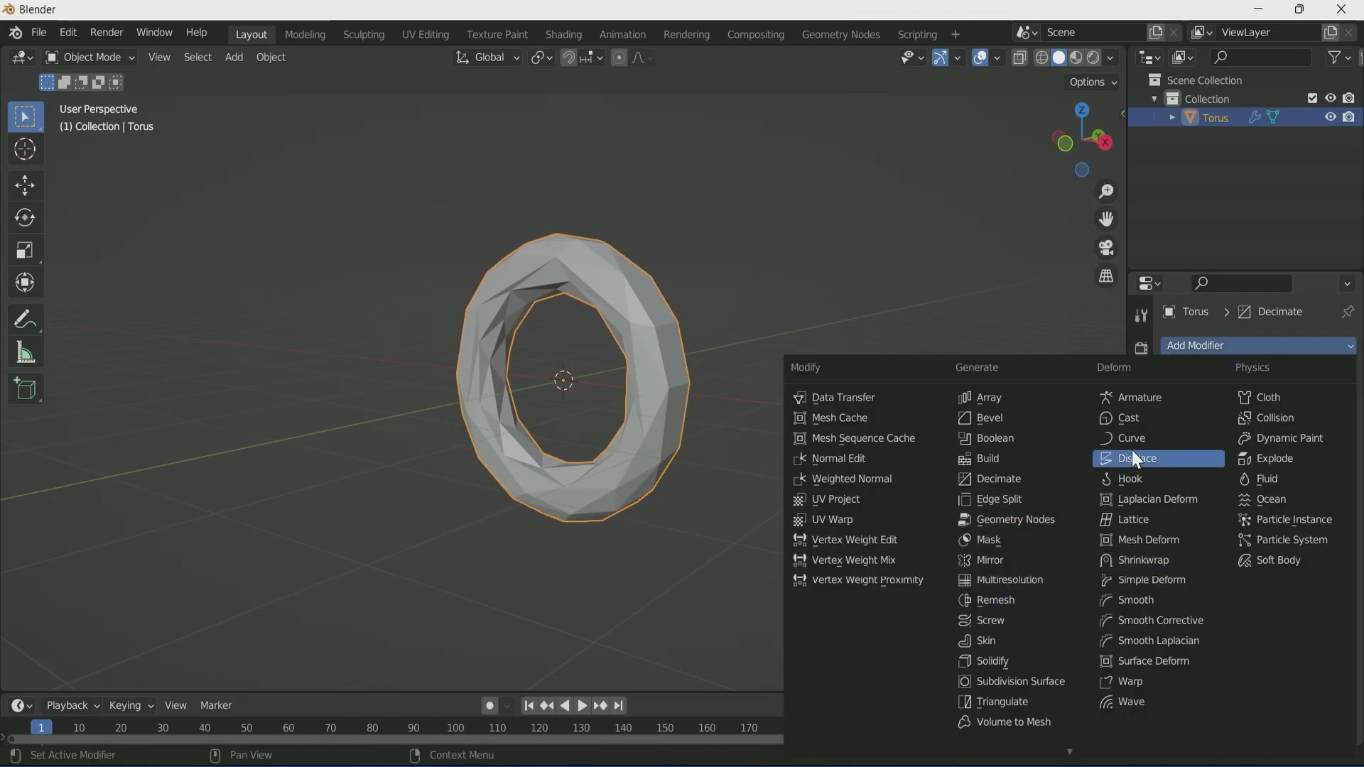
left_click(1144, 462)
middle_click(751, 466)
left_click_drag(1317, 611, 1215, 551)
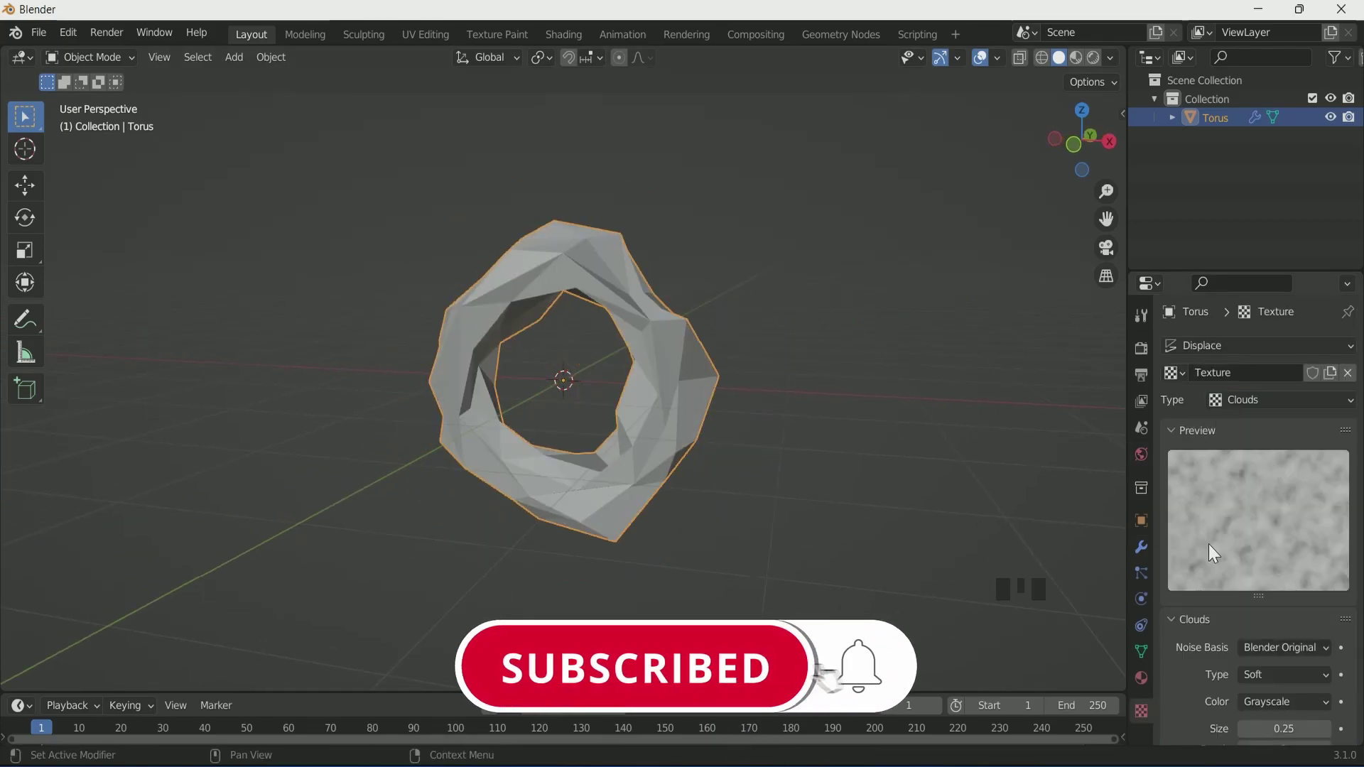
left_click(1148, 555)
scroll("down", 3)
left_click_drag(1248, 693, 636, 470)
scroll("up", 3)
left_click_drag(639, 469, 672, 478)
Add an Empty at the origin and map the displacement coordinates through Object: Empty
key("shift+a")
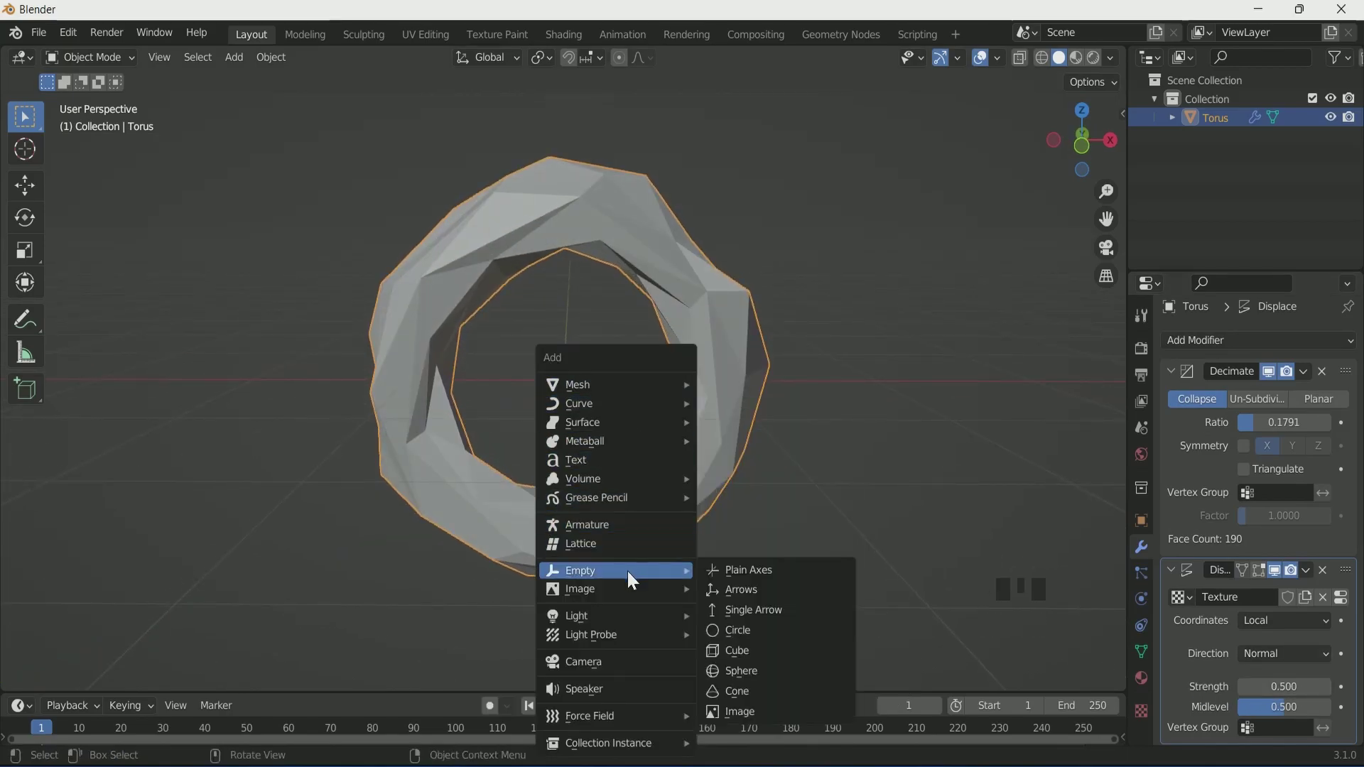
left_click(674, 280)
scroll("down", 3)
left_click_drag(1283, 619, 608, 425)
scroll("up", 3)
key("KP_1")
scroll("down", 3)
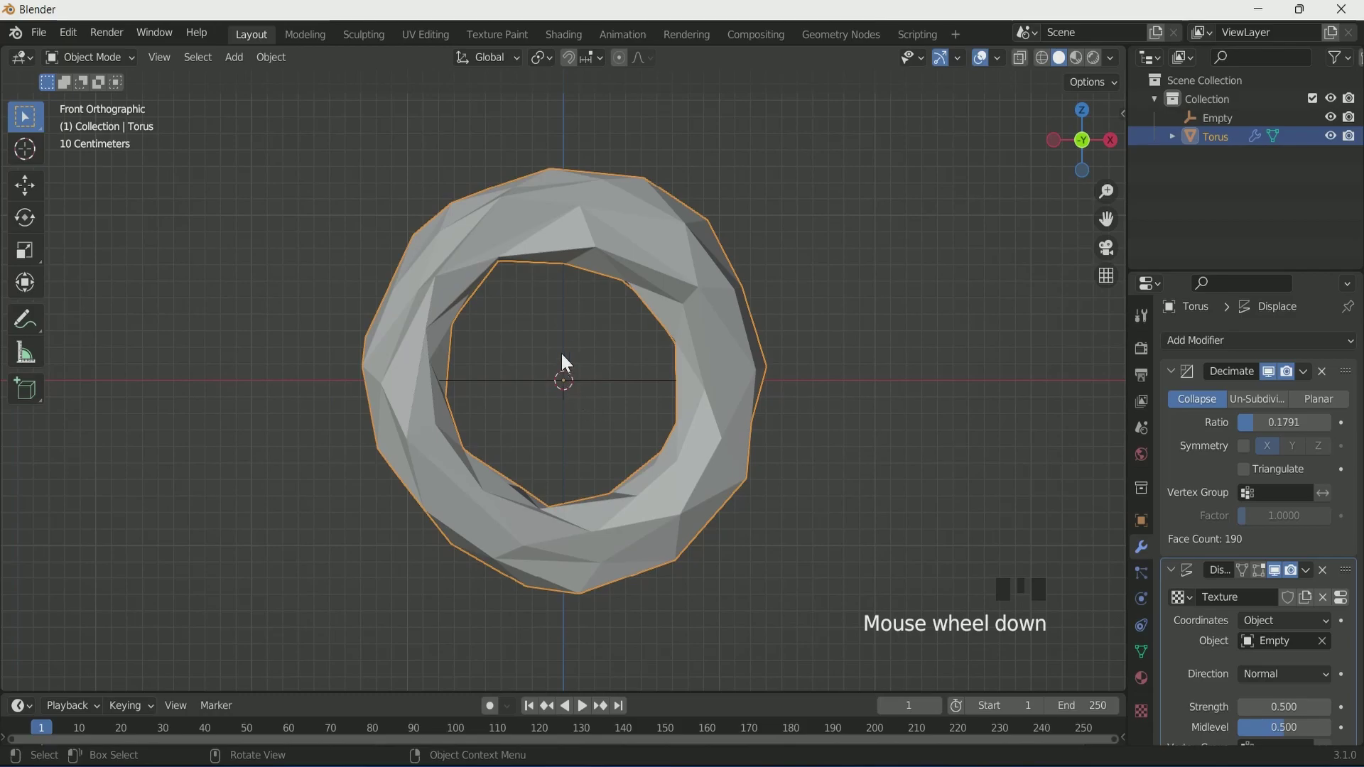
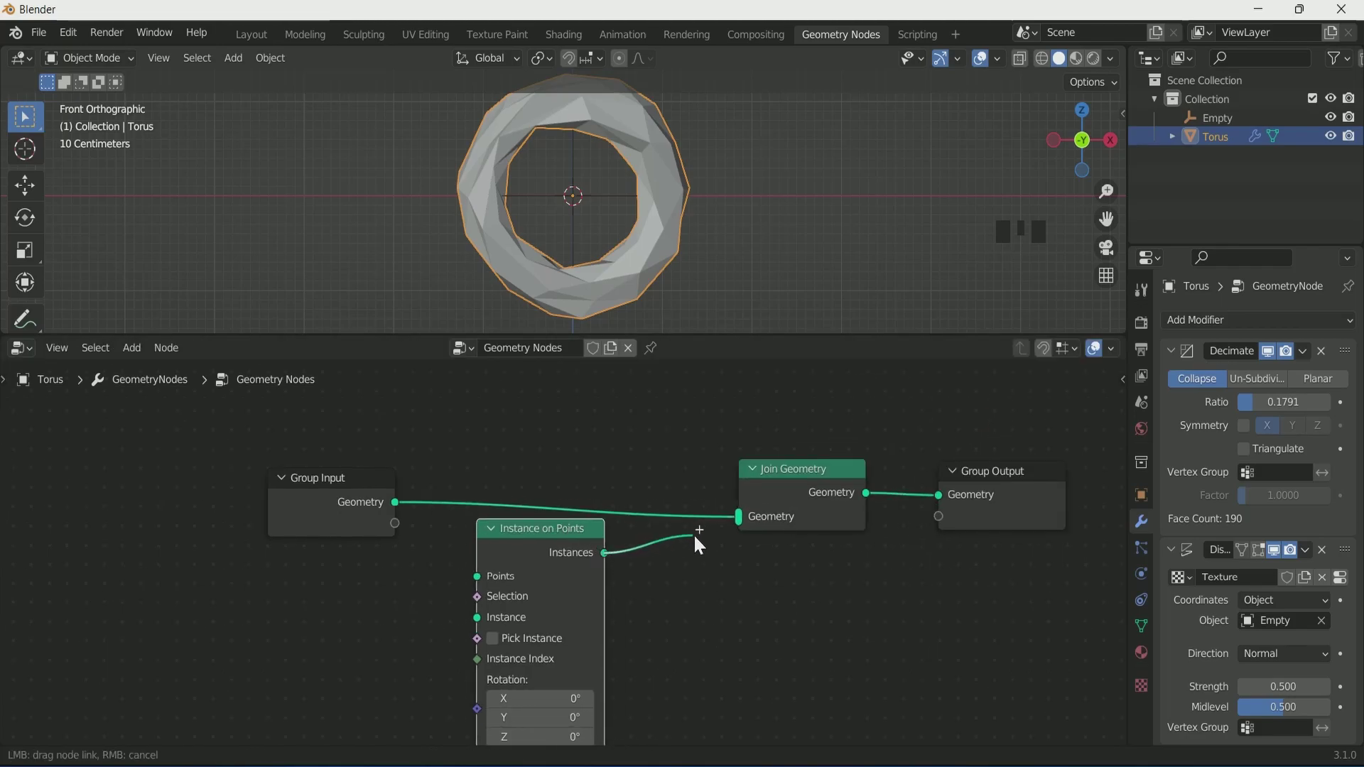
Link Instance on Points into Join Geometry, add a UV sphere scaled to a third and moved right of the torus
left_click_drag(742, 527, 865, 241)
key("shift+a")
key("s")
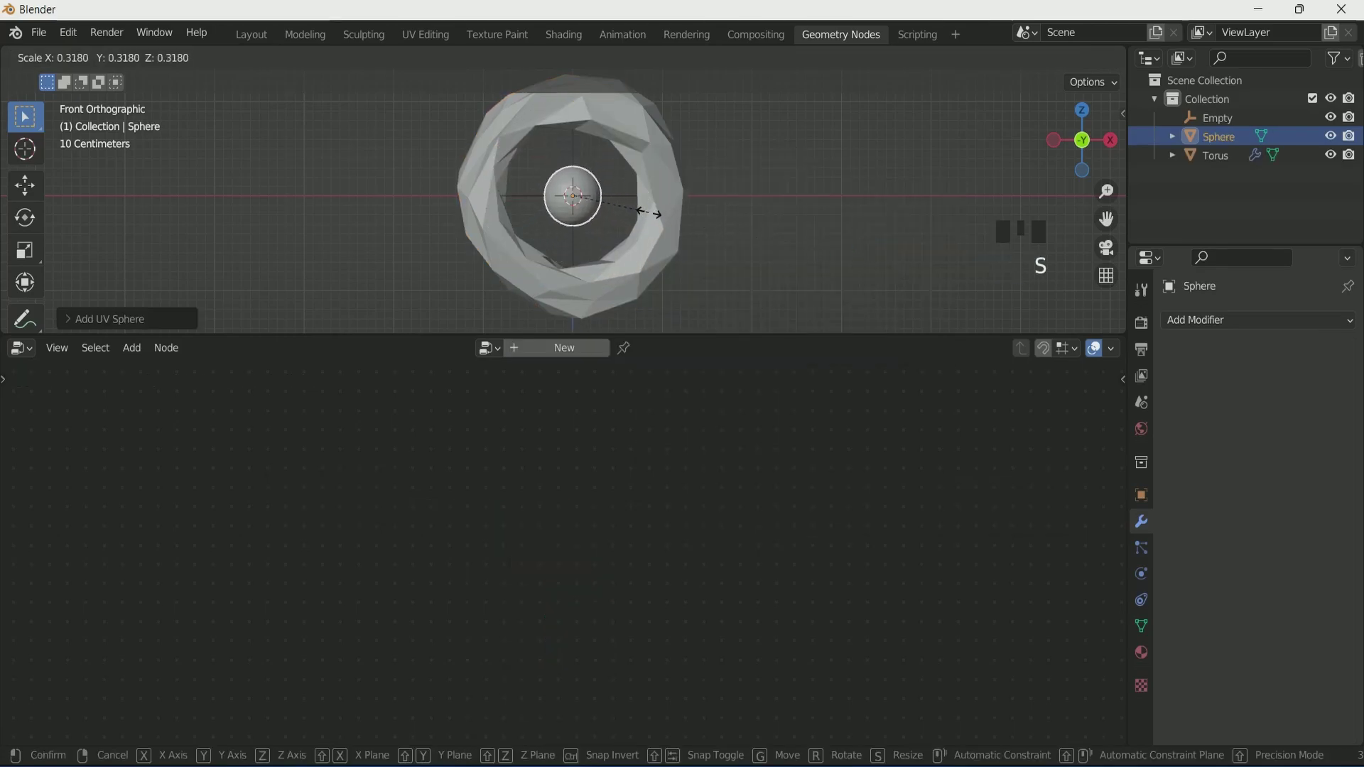
key("g")
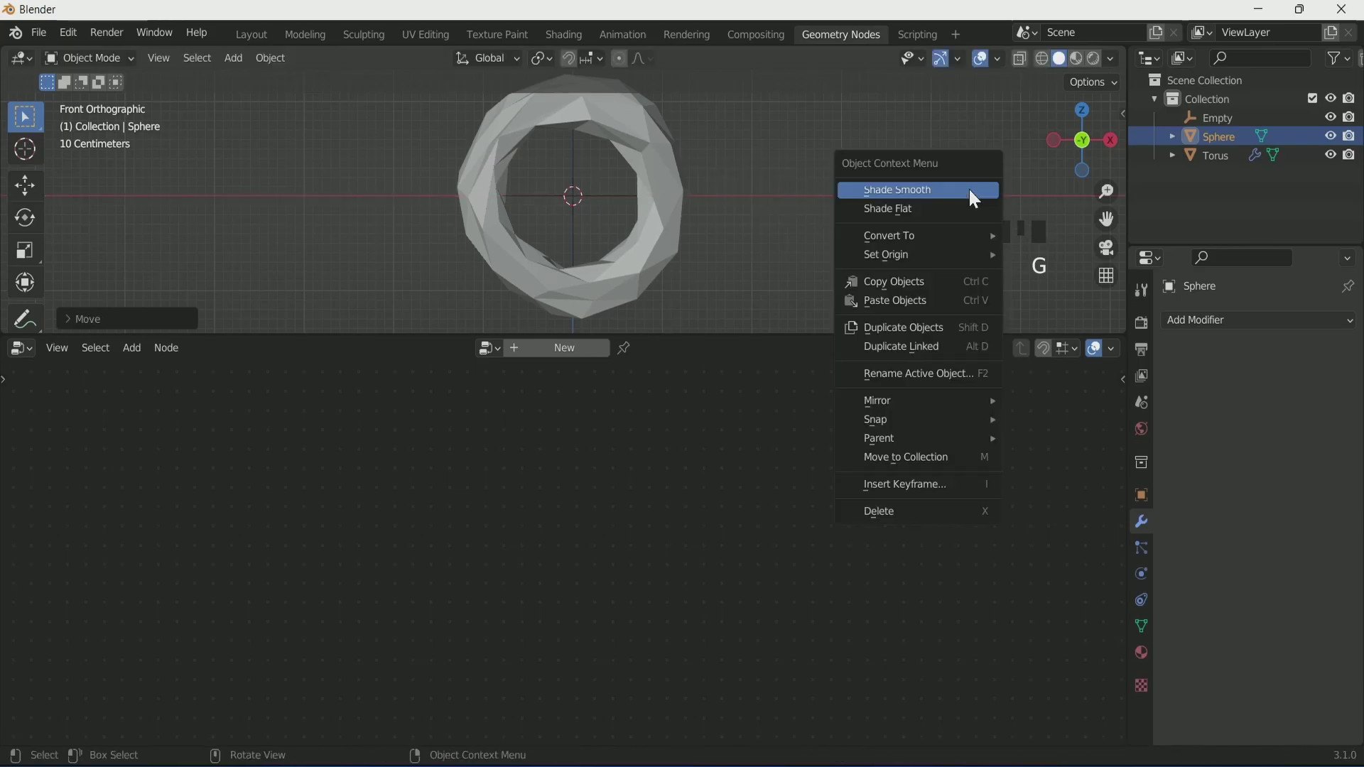
left_click_drag(975, 197, 653, 179)
left_click(653, 180)
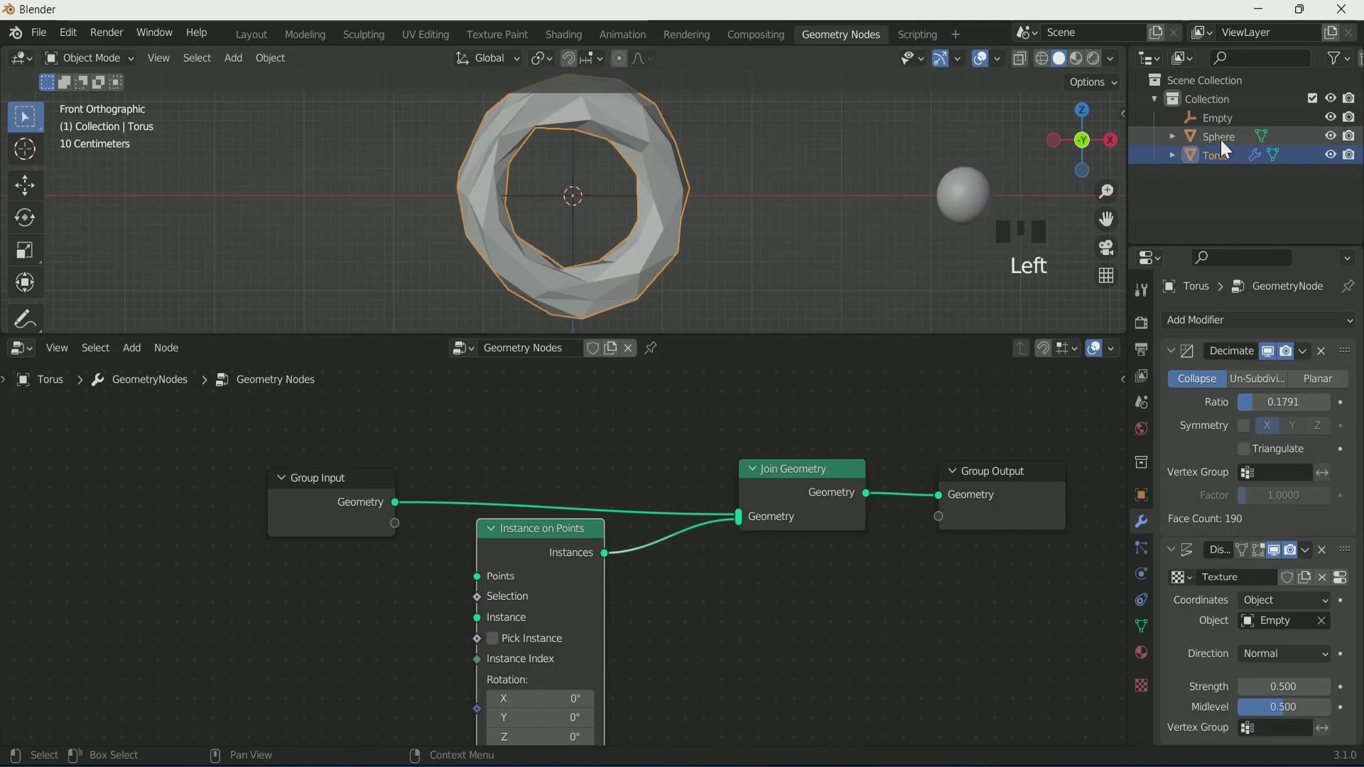
Instance the Sphere on the torus points, scale by Geometry Proximity via Multiply nodes, then duplicate the sphere
left_click(1214, 157)
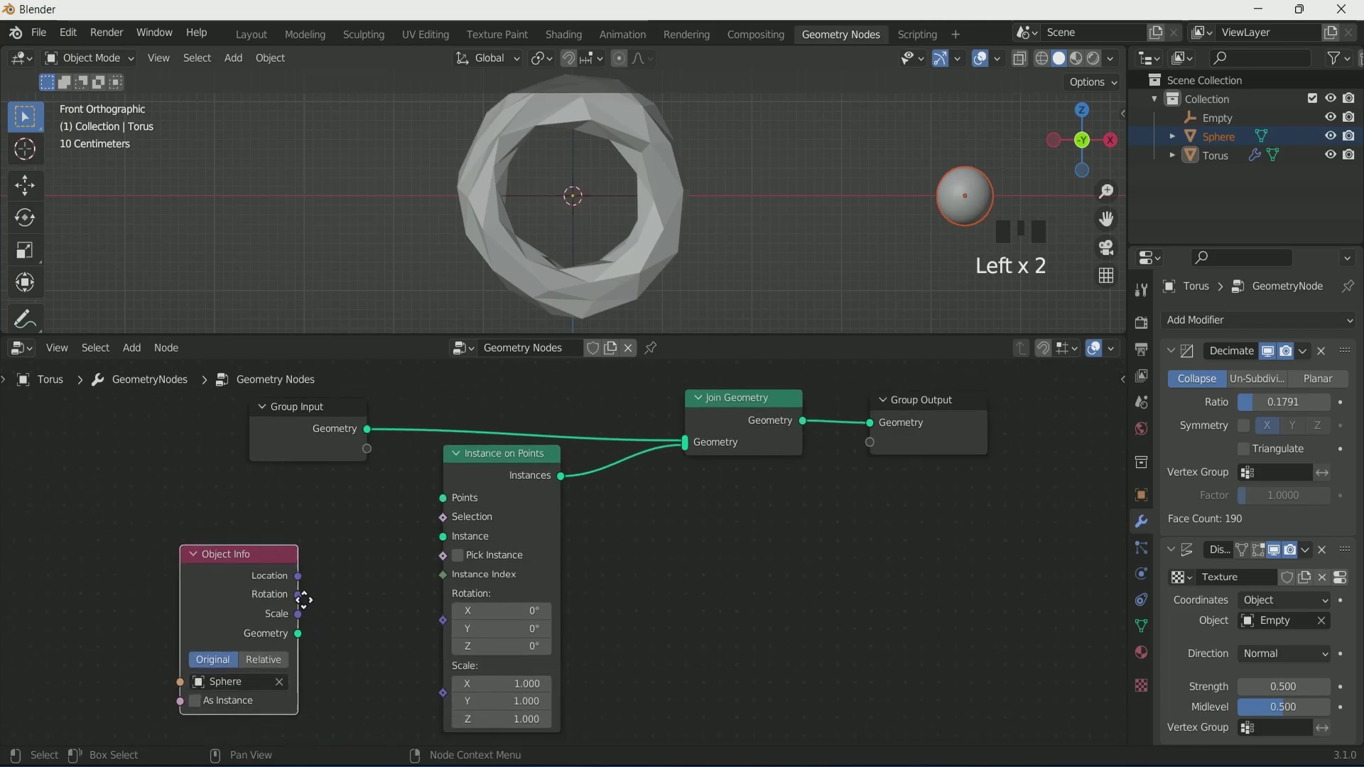
left_click_drag(451, 541, 447, 509)
scroll("down", 3)
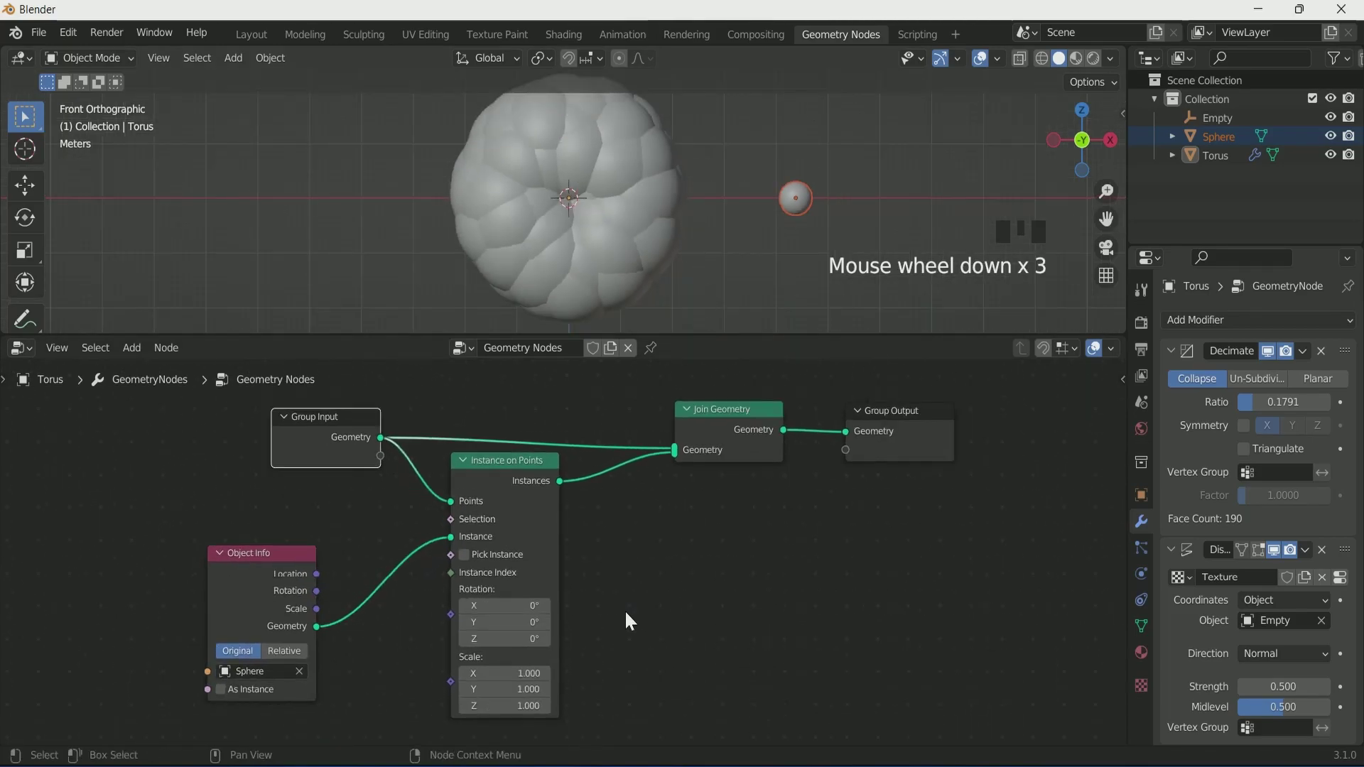
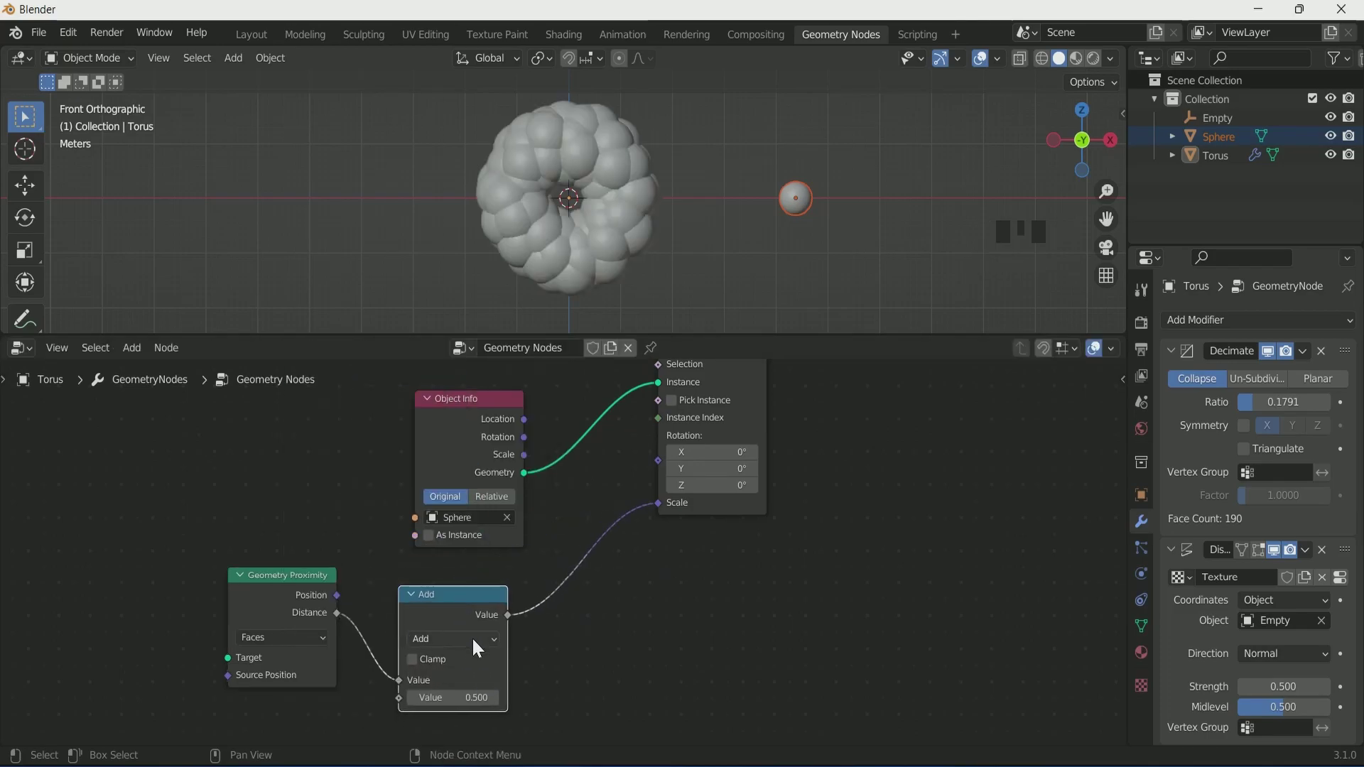
left_click_drag(447, 476, 477, 606)
key("shift+d")
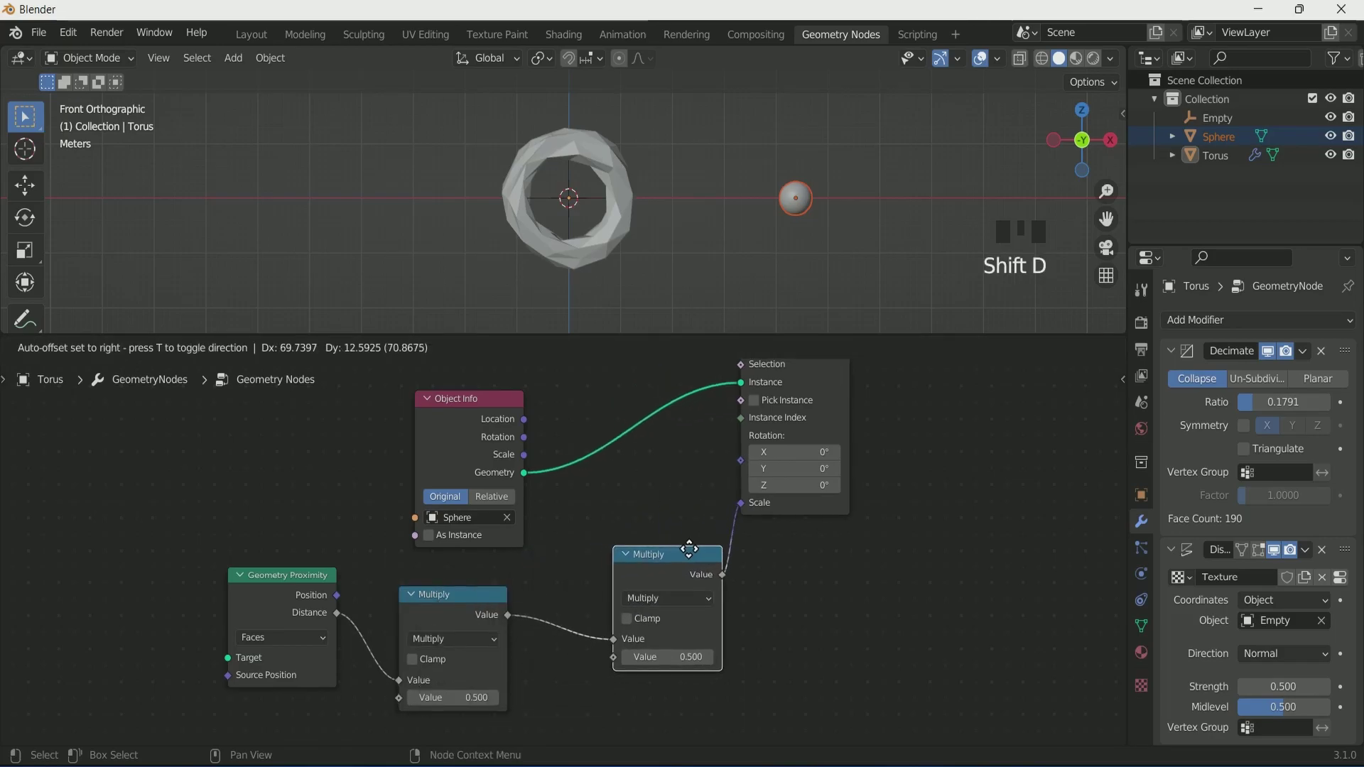
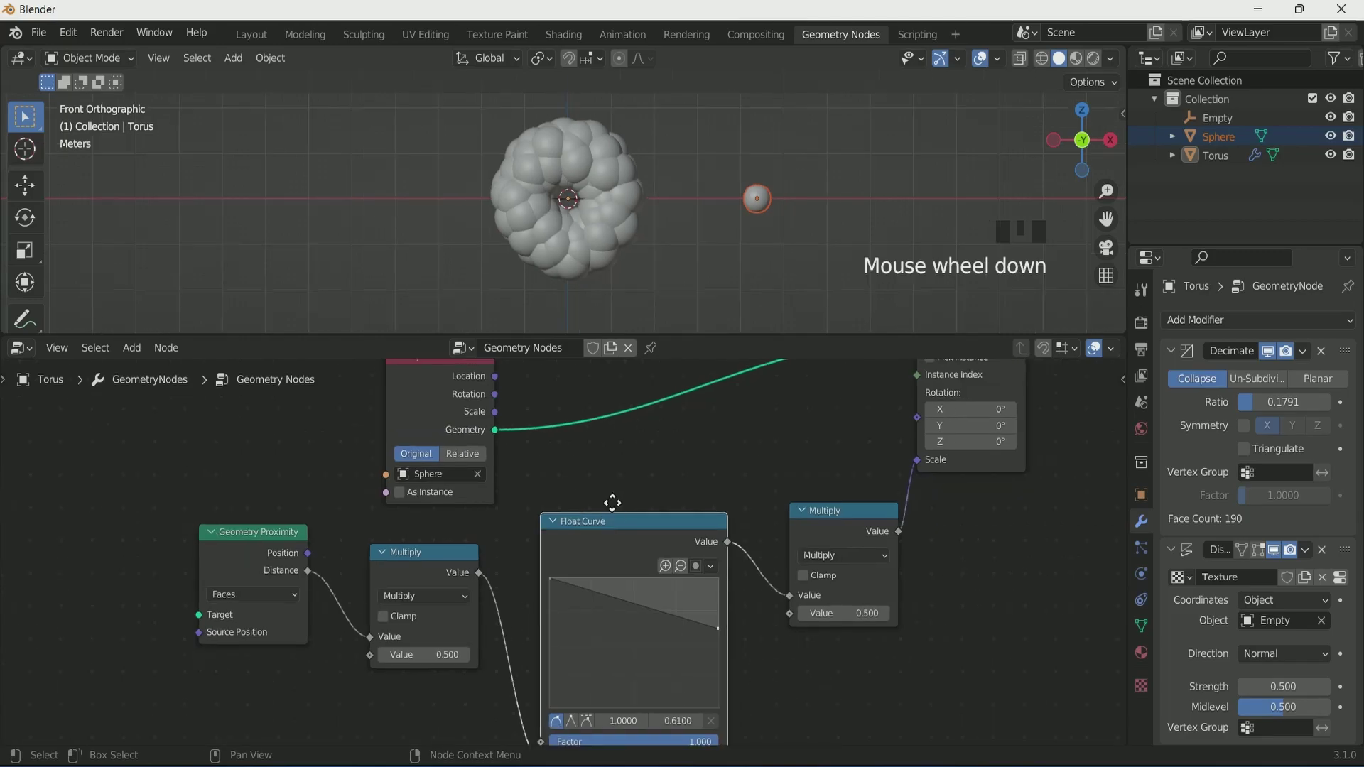
key("shift+d")
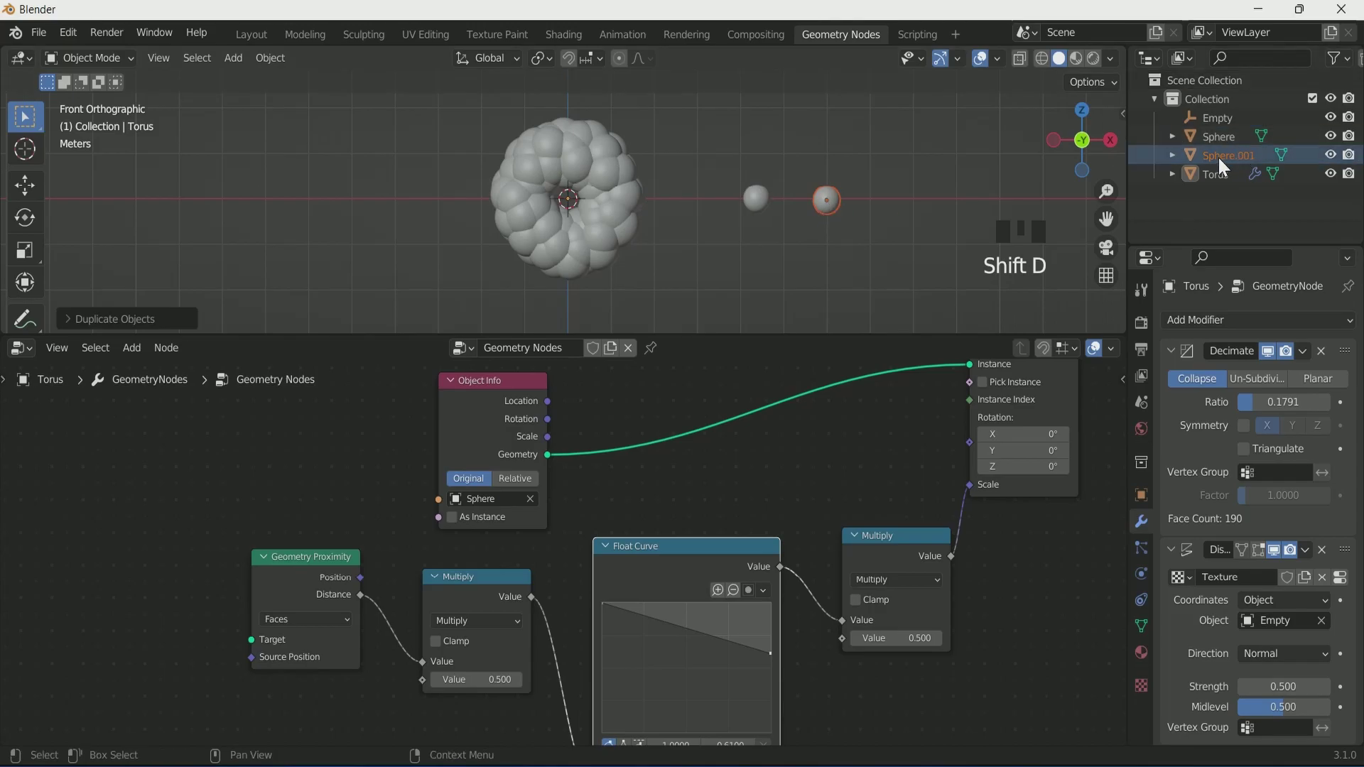
Feed the moving sphere's Object Info in Relative mode into Geometry Proximity's target, multiplier 1.5
left_click_drag(1249, 165, 1247, 167)
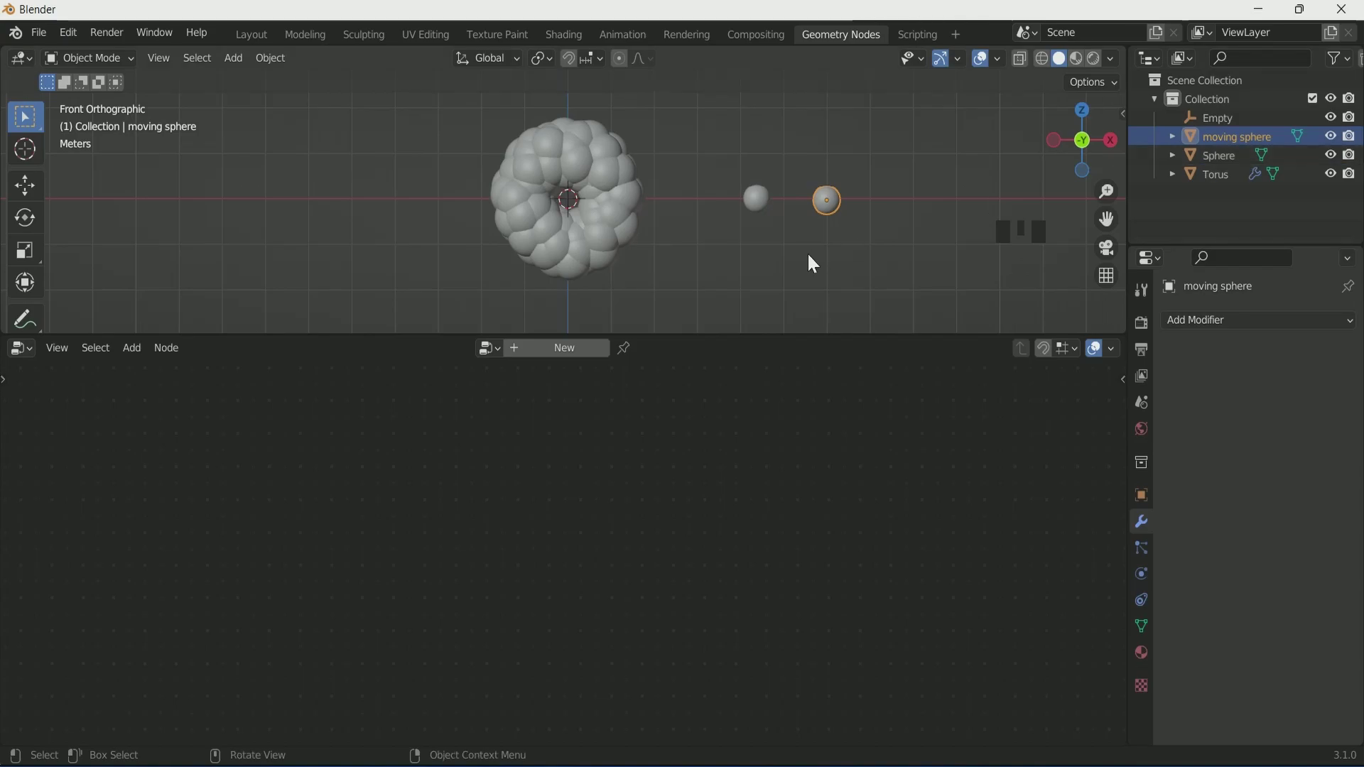
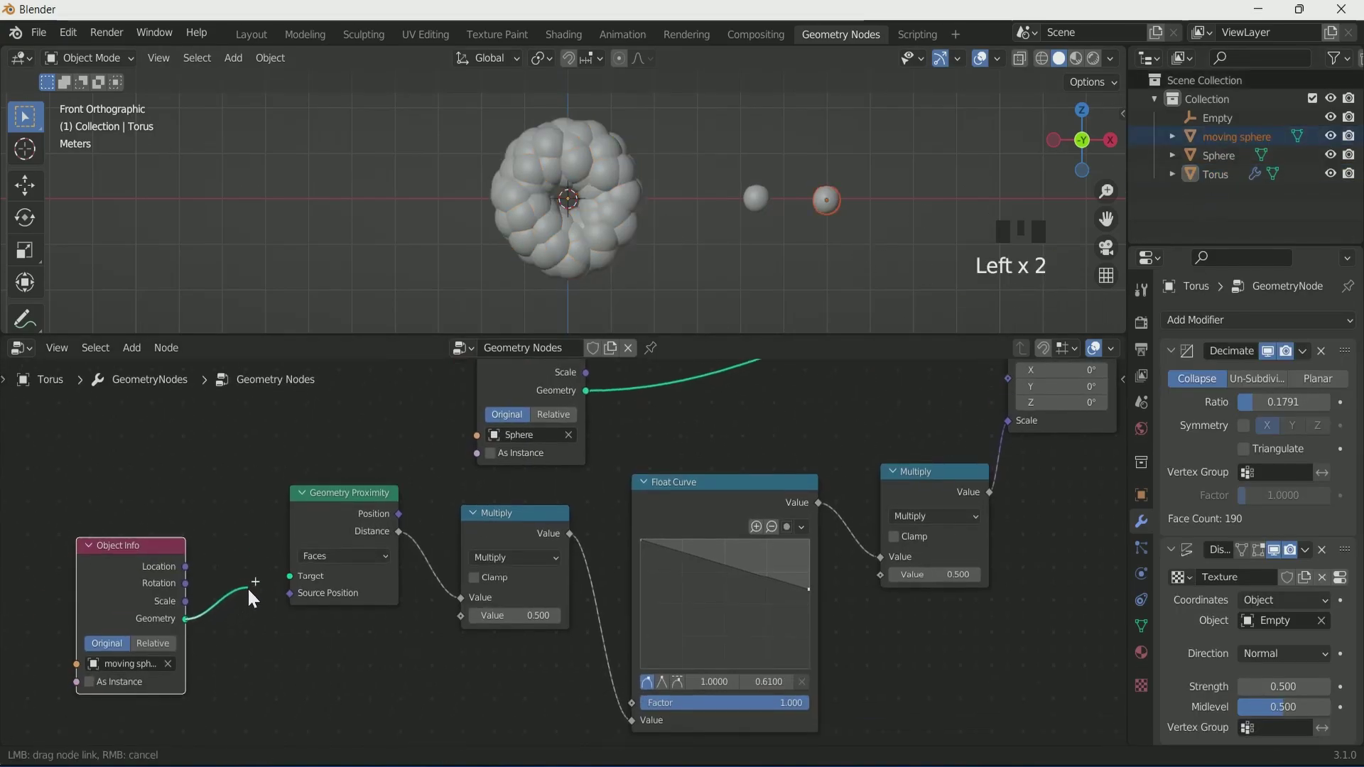
left_click_drag(297, 586, 98, 653)
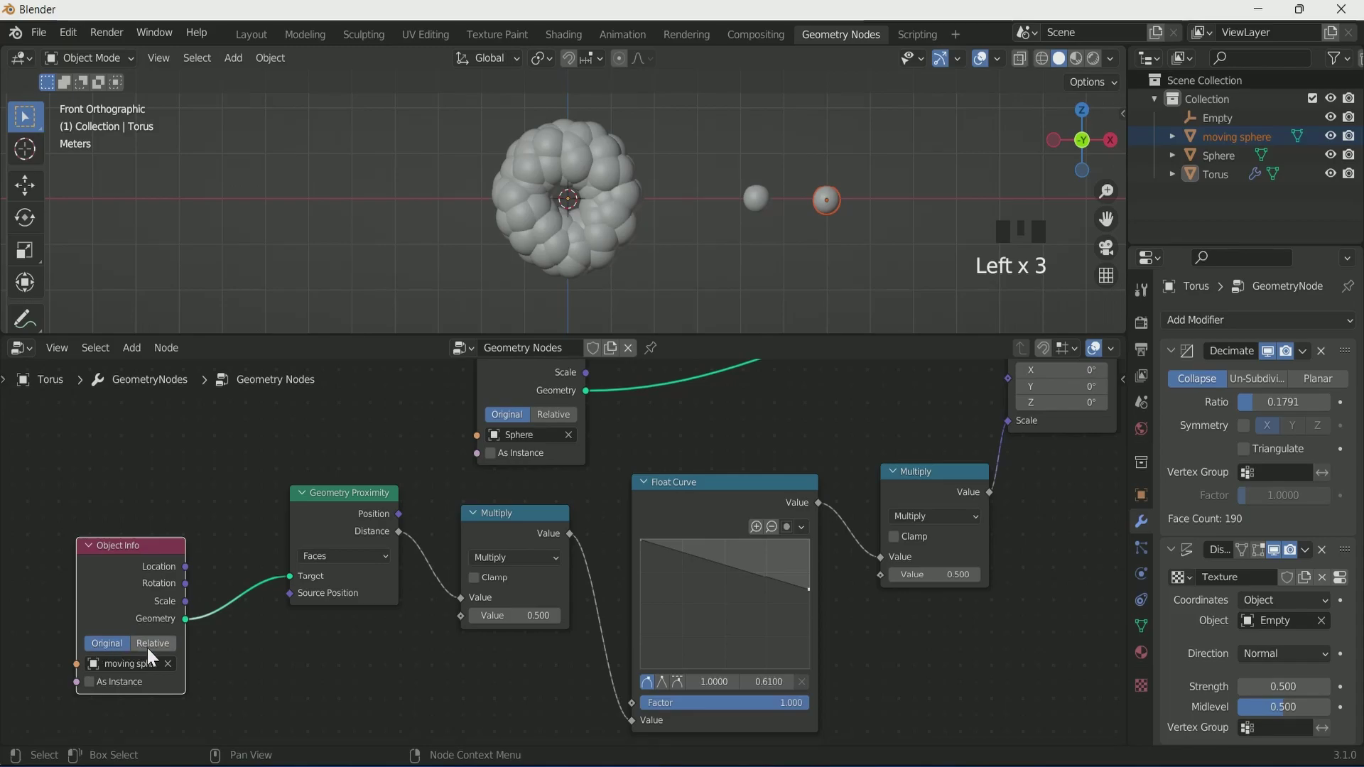
left_click(157, 652)
scroll("up", 3)
scroll("down", 3)
scroll("up", 3)
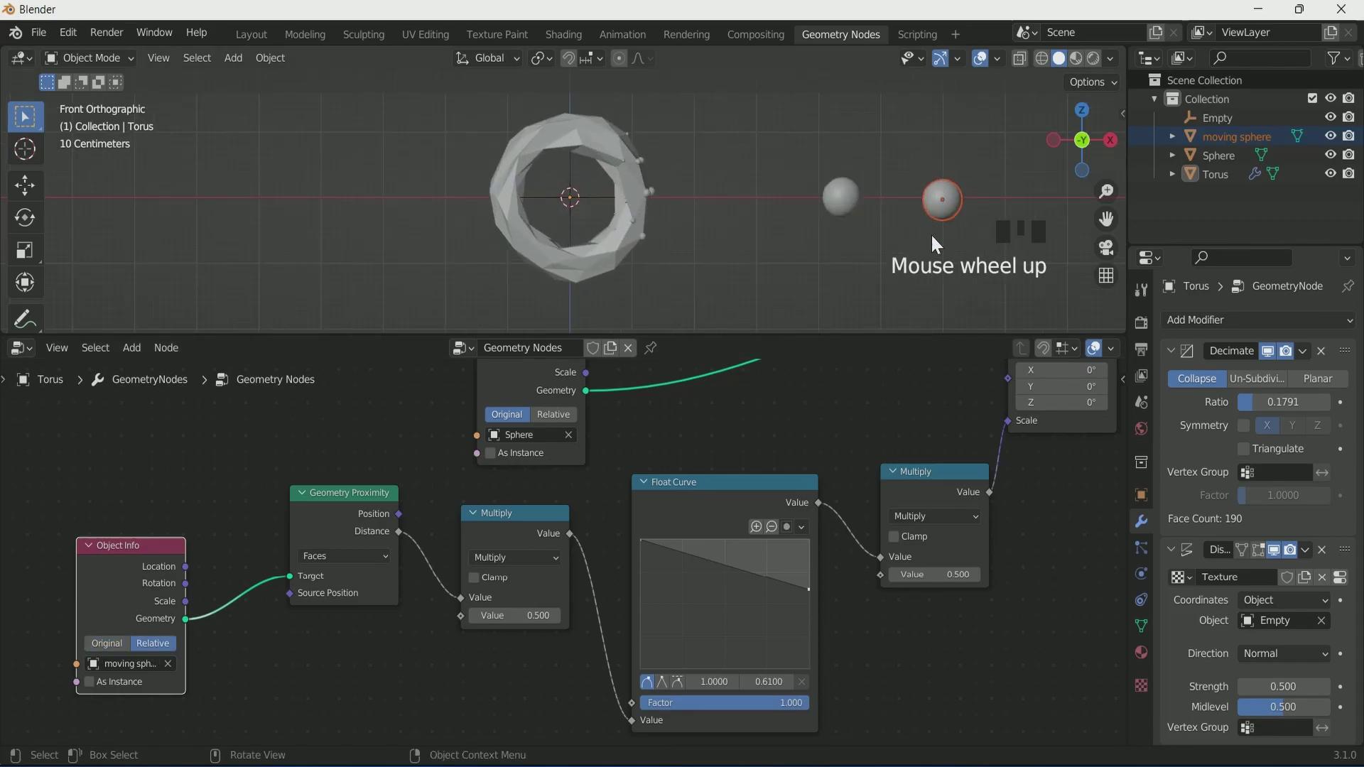
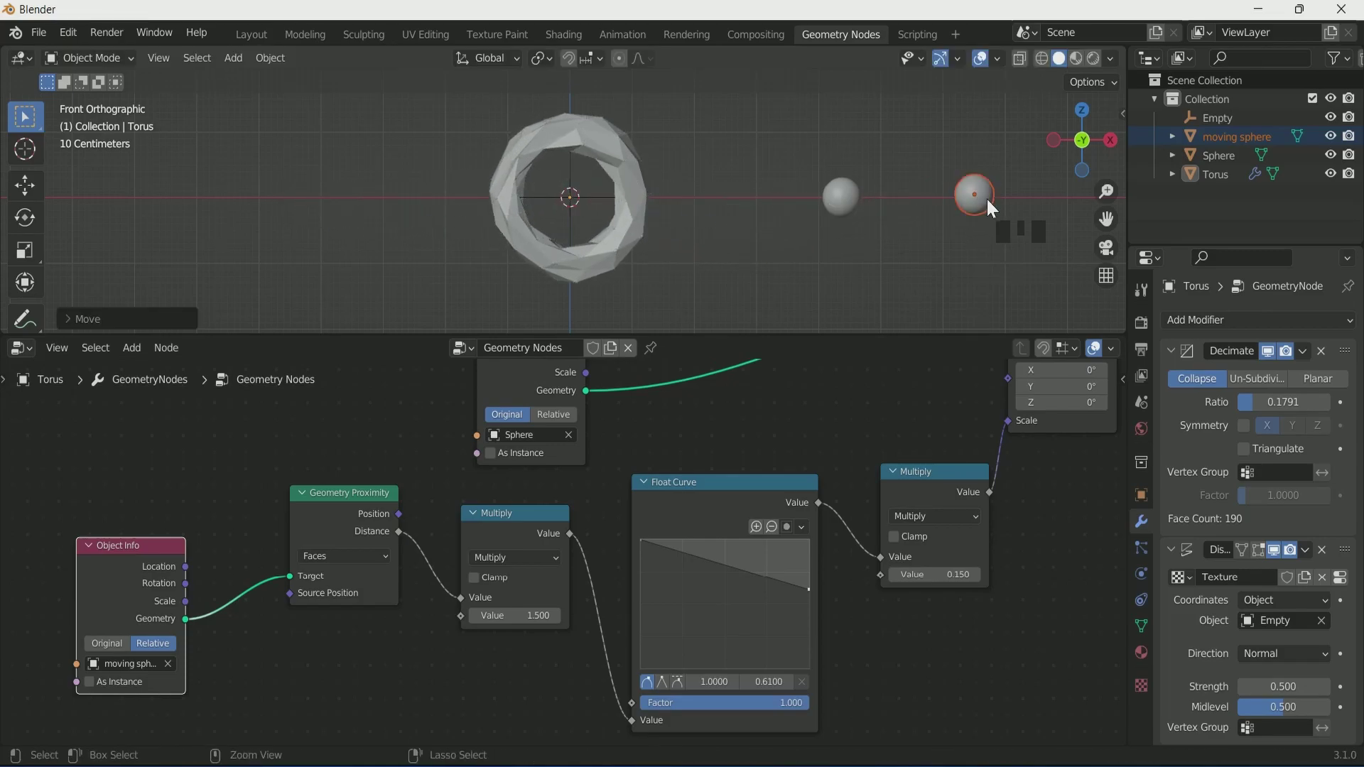
Turn the torus edges into thin tubes with Mesh to Curve, a Curve Circle profile and Curve to Mesh
key("ctrl+z")
scroll("down", 3)
scroll("down", 3)
scroll("down", 3)
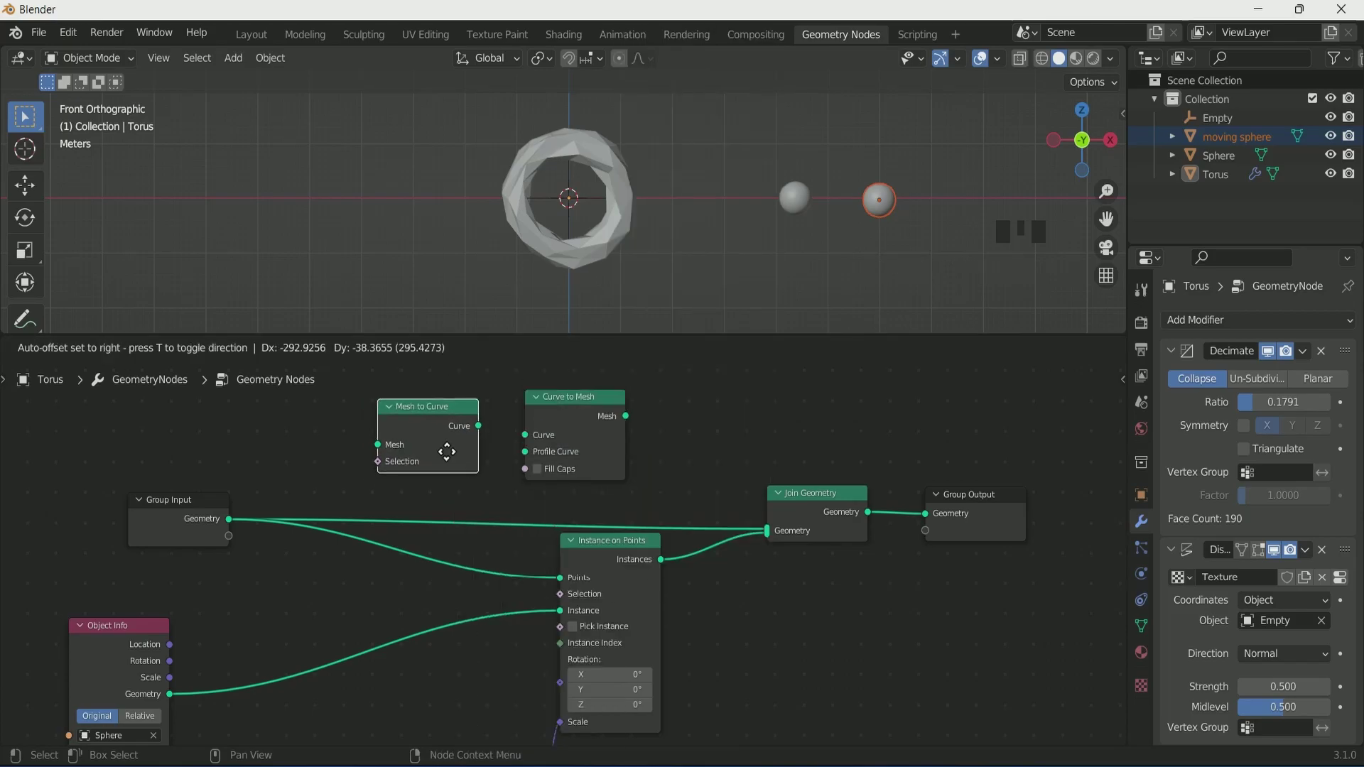
left_click(389, 442)
left_click(530, 440)
left_click(768, 537)
scroll("up", 3)
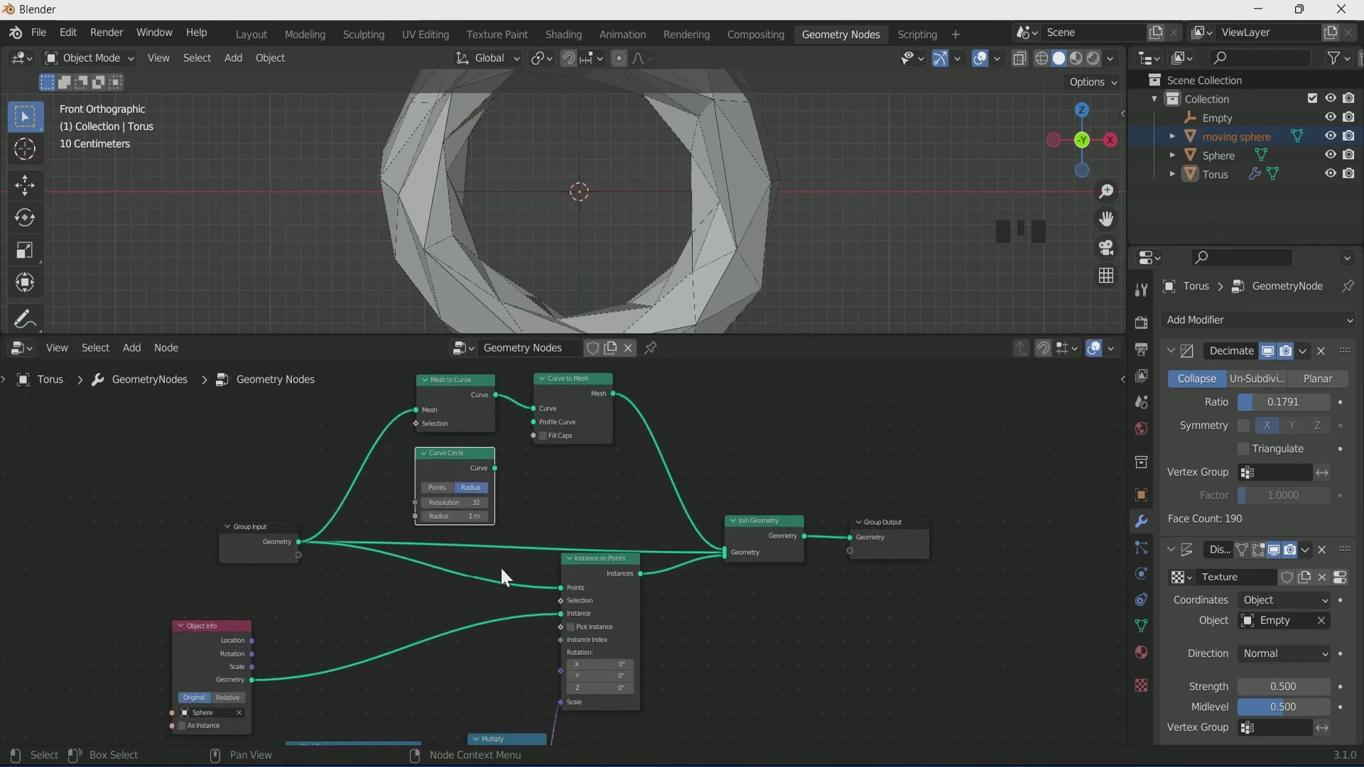
left_click_drag(536, 435, 447, 510)
key("KP_0")
Add three Set Material nodes, one per geometry branch, and return to the Layout workspace
scroll("up", 3)
scroll("up", 3)
key("KP_0")
scroll("up", 3)
scroll("down", 3)
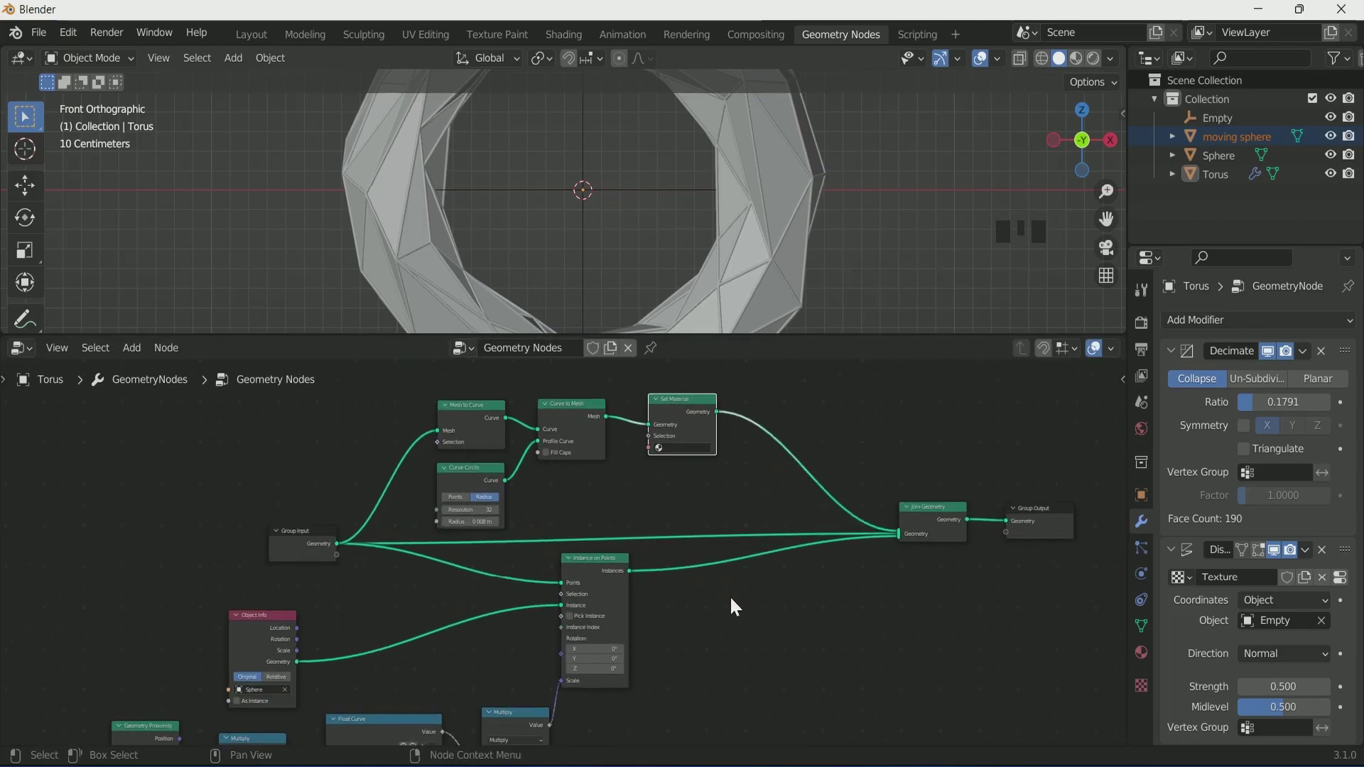
key("shift+d")
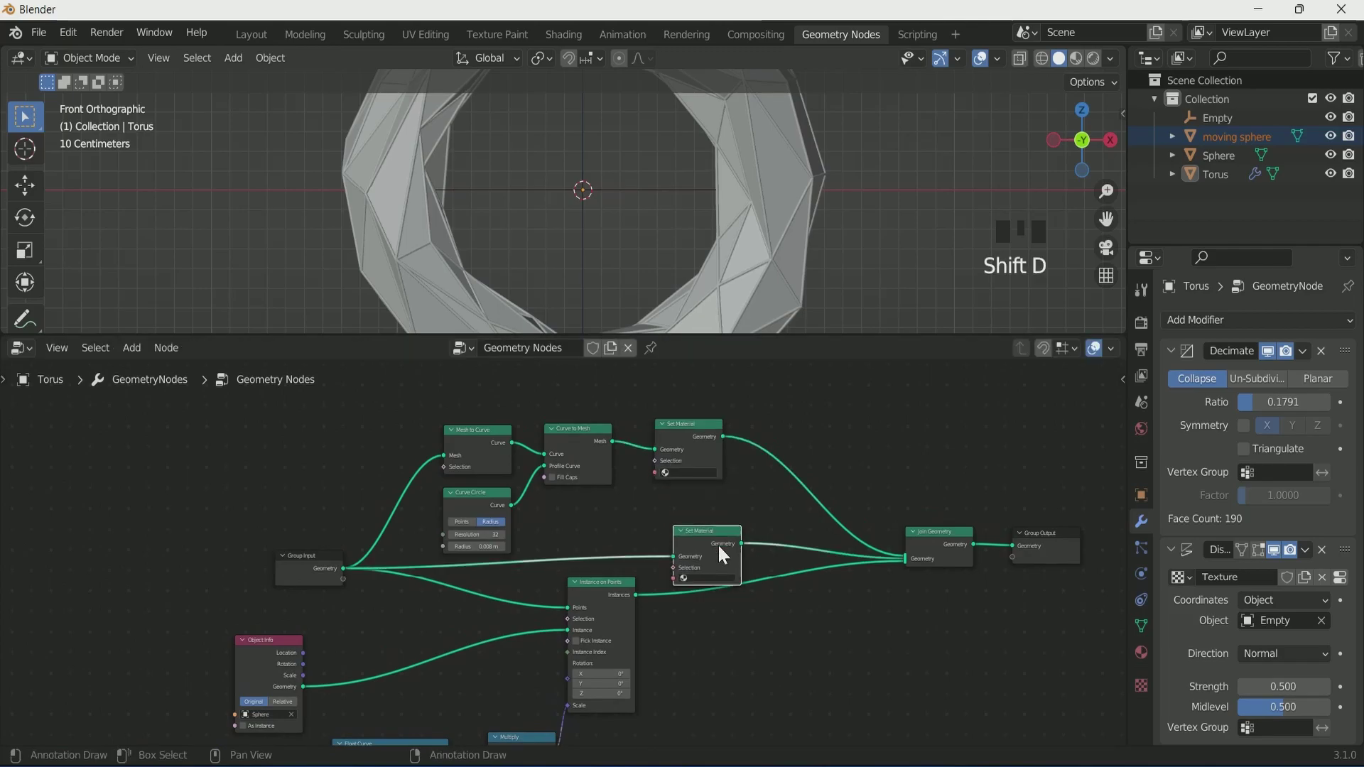
key("shift+d")
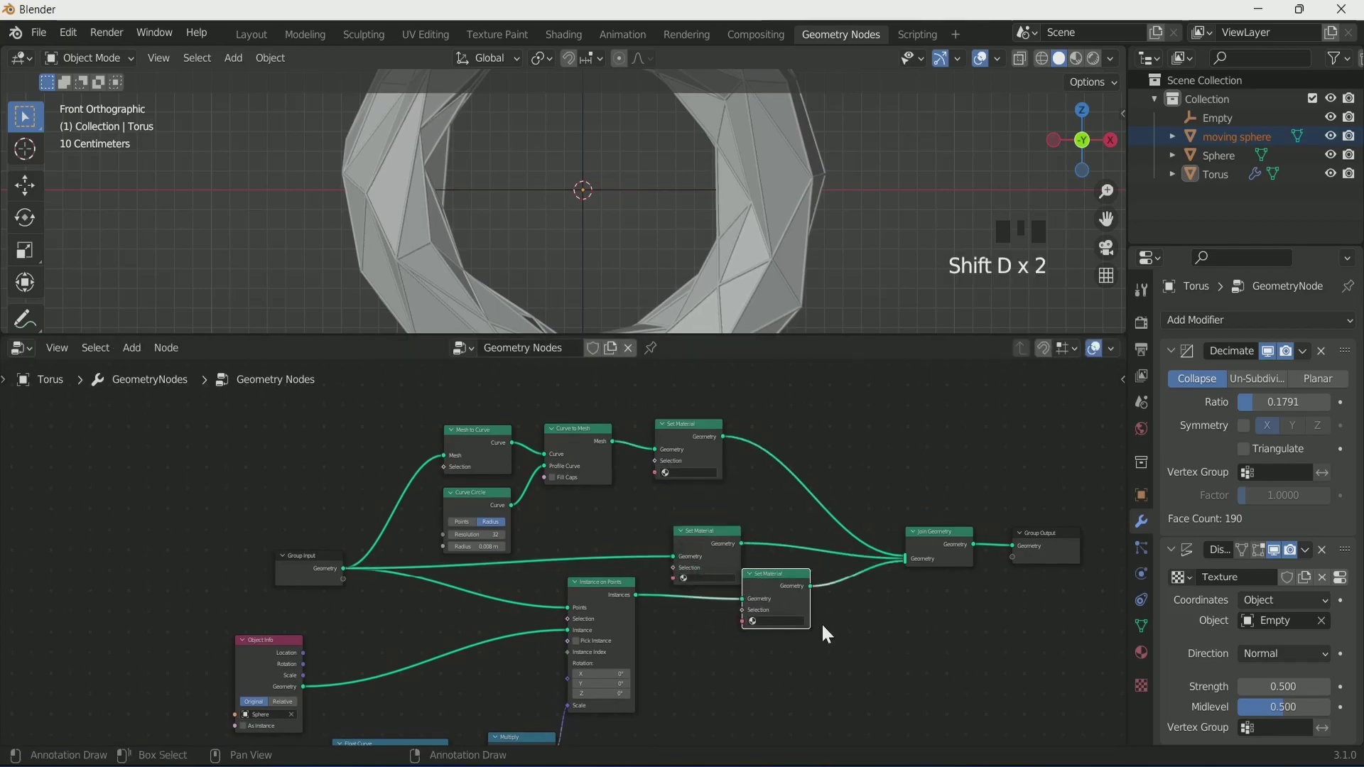
scroll("up", 3)
left_click_drag(257, 38, 752, 428)
Move the Bezier circle 0.9 along X, scale it to ~0.7, and add a Follow Path constraint to the moving sphere
scroll("down", 3)
scroll("up", 3)
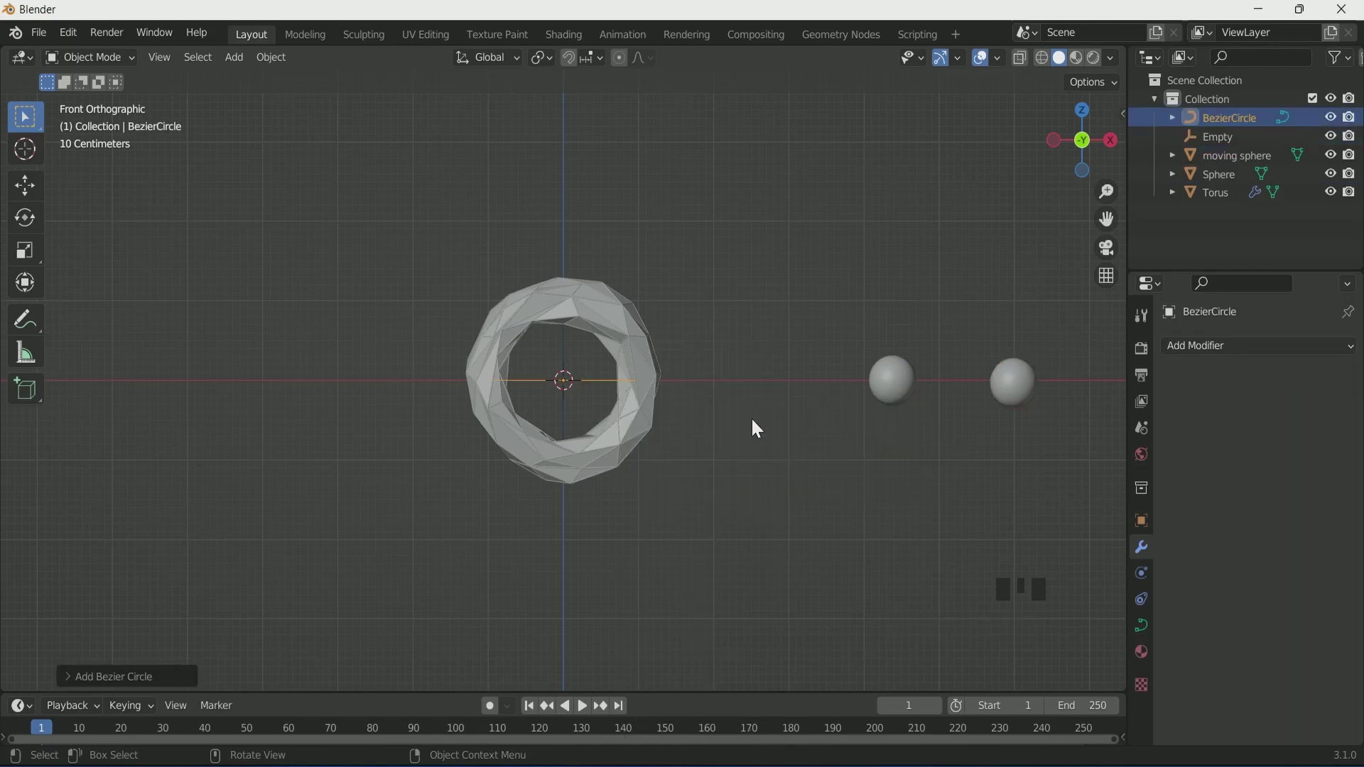
key("KP_7")
key("g")
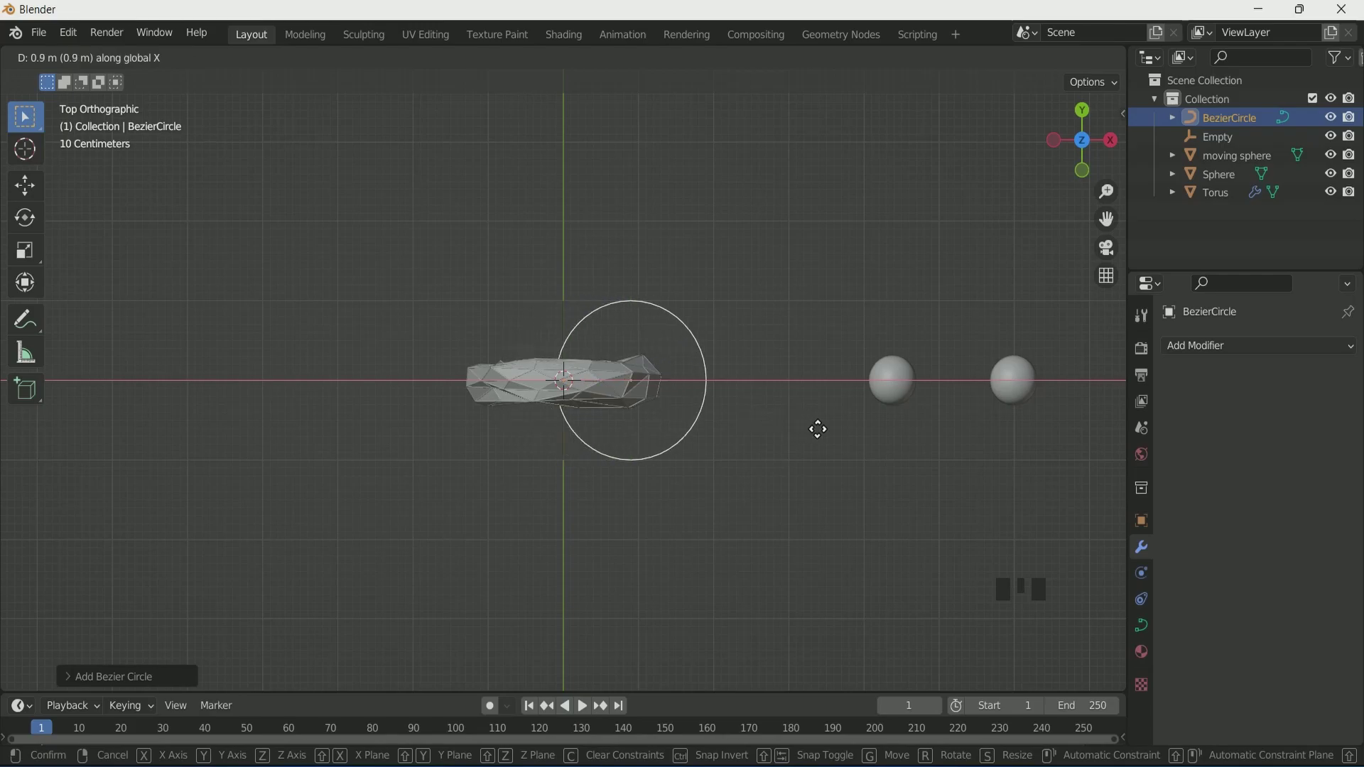
key("s")
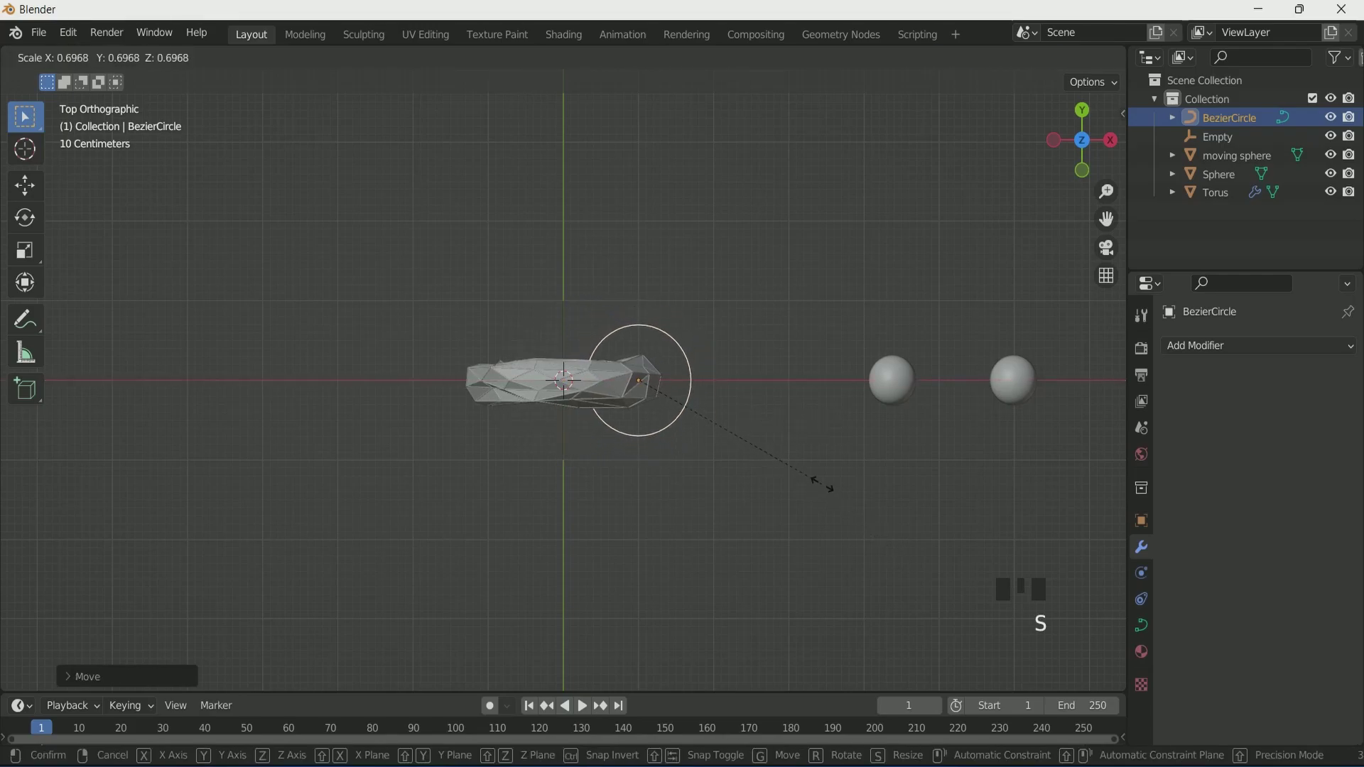
left_click(1022, 397)
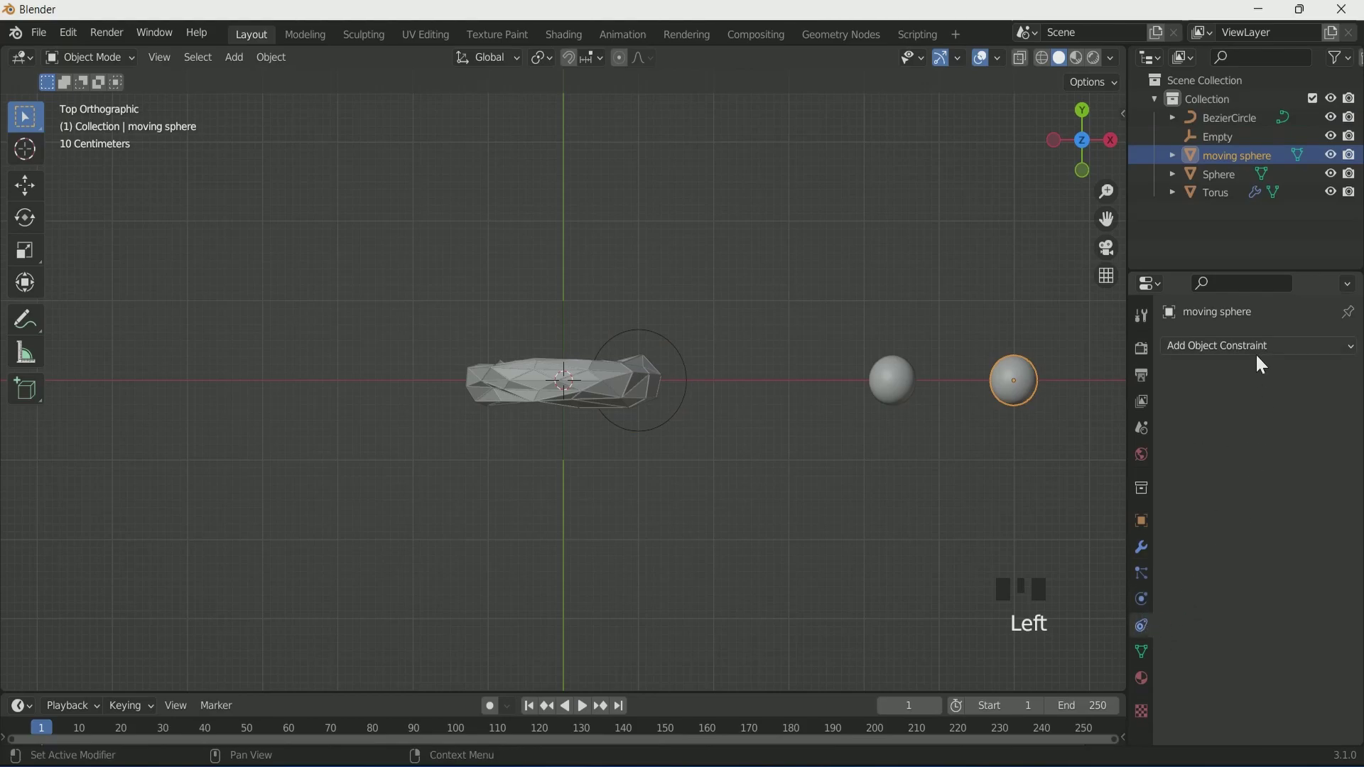
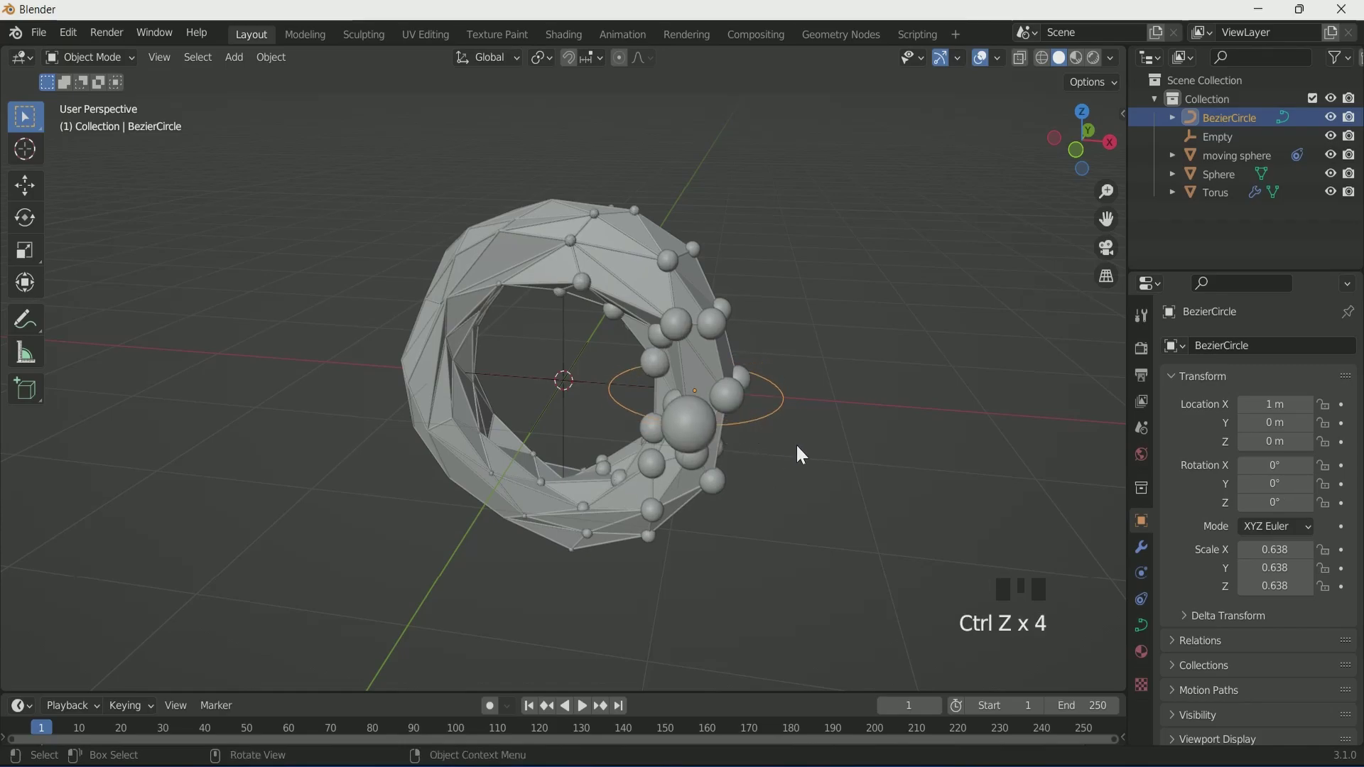
Keyframe the Follow Path offset from 0 to 500 across the timeline and play to preview the orbit
key("KP_1")
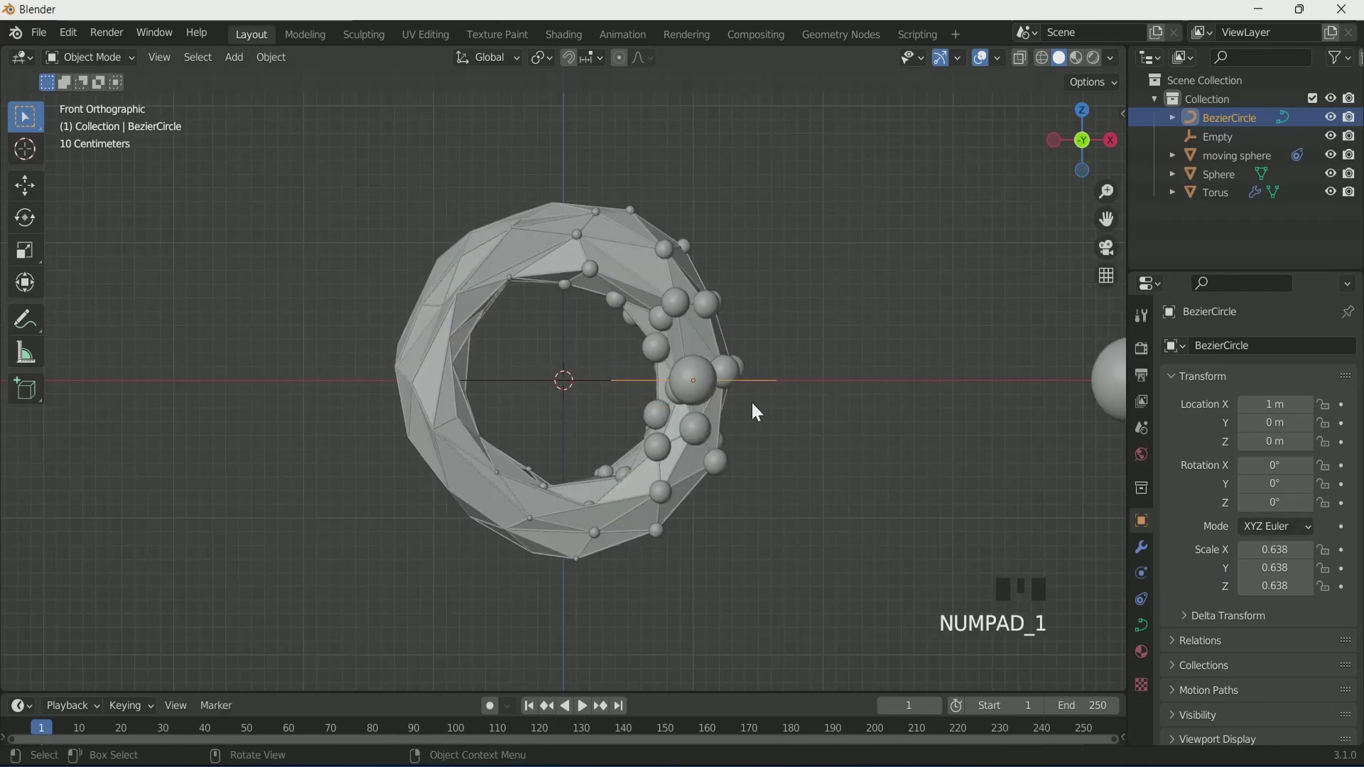
left_click_drag(826, 444, 778, 436)
left_click(778, 435)
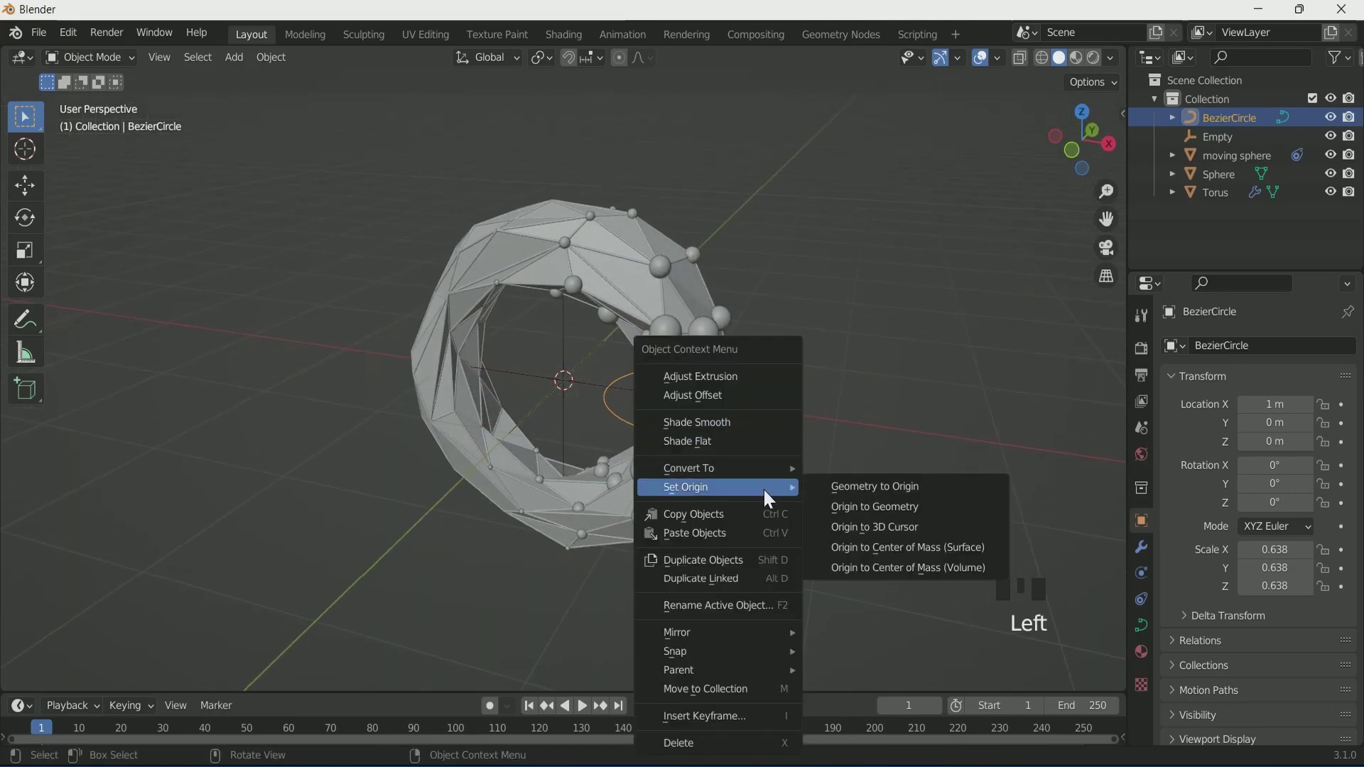
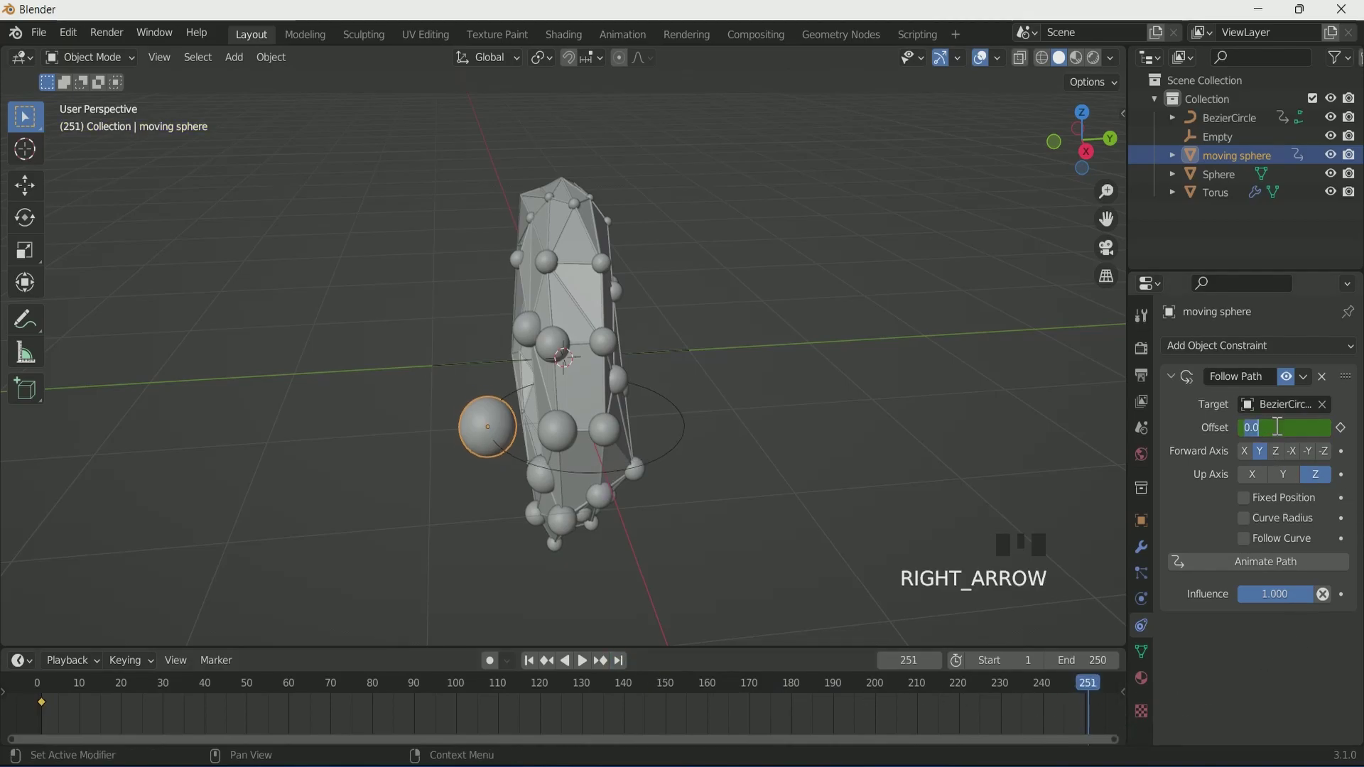
key("KP_0")
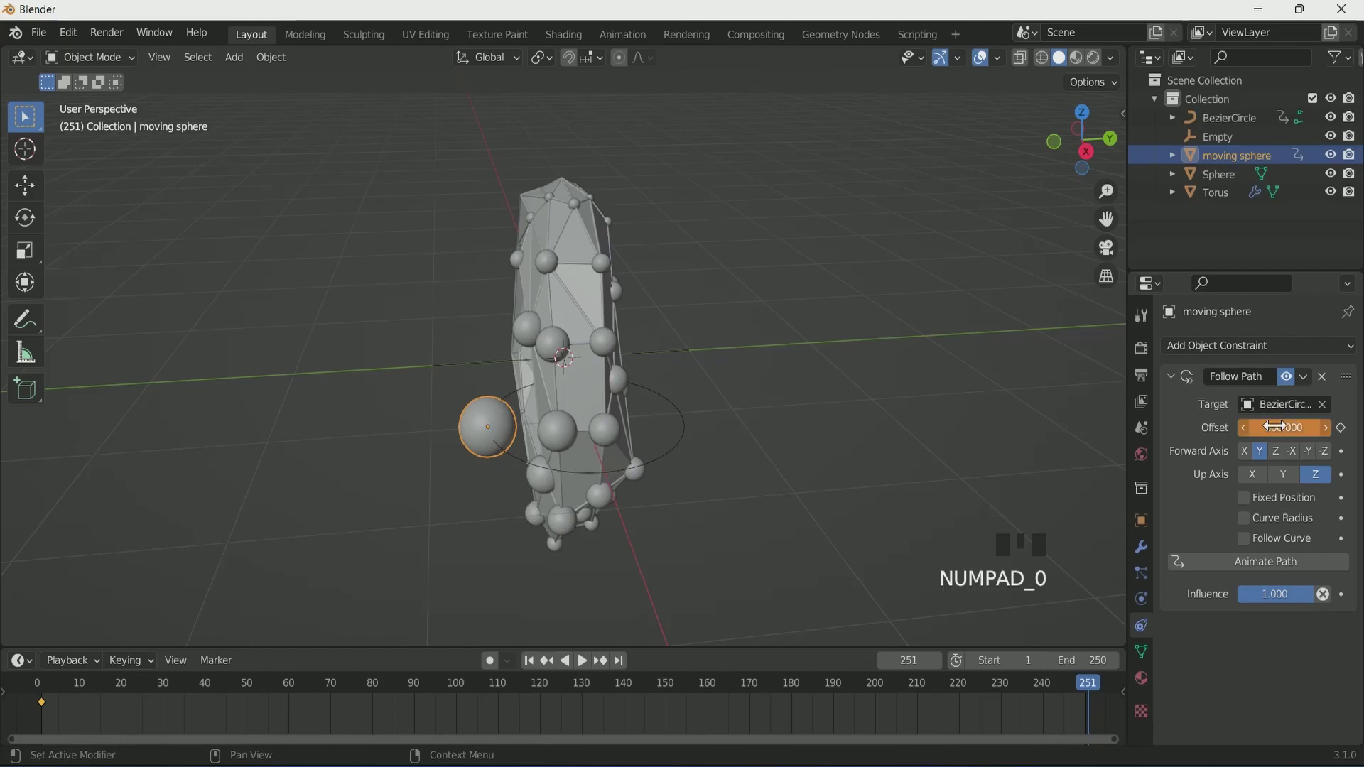
left_click(1344, 436)
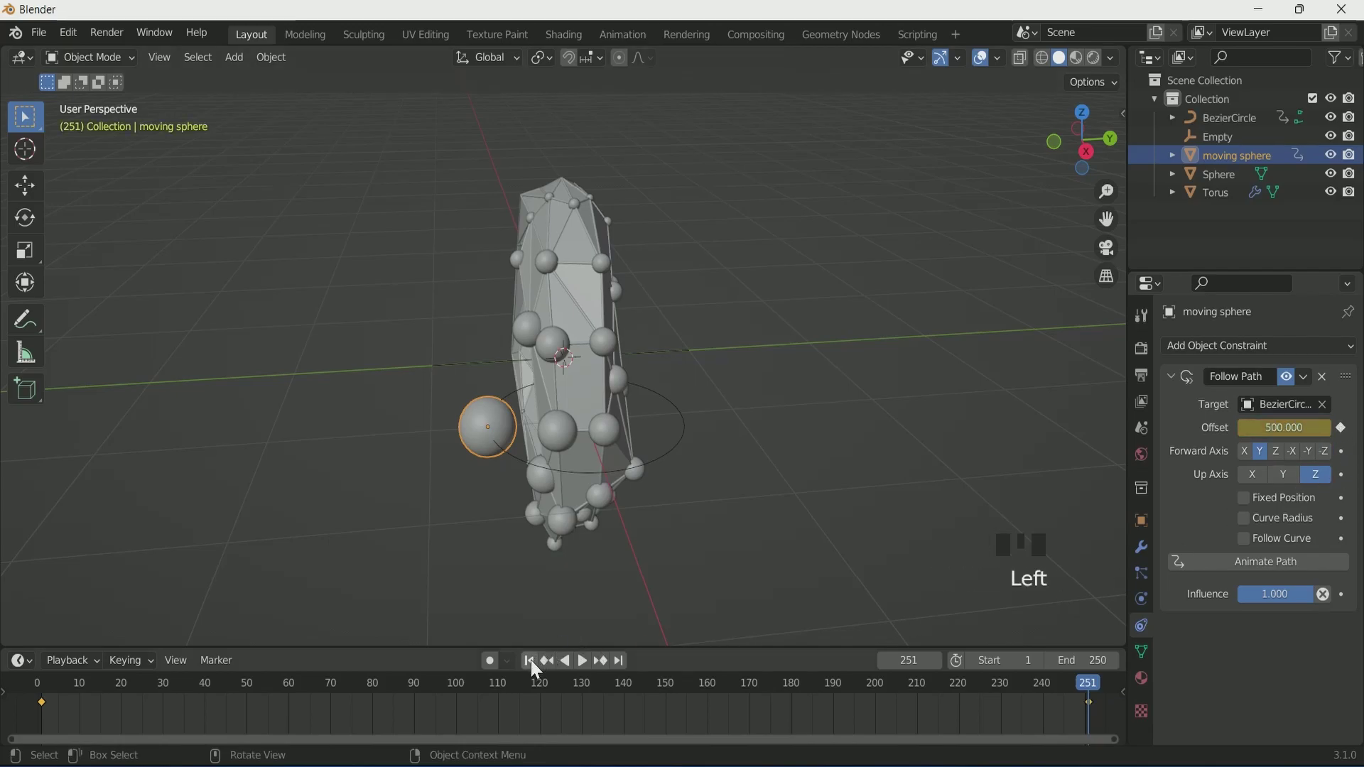
left_click_drag(538, 668, 613, 509)
left_click_drag(612, 509, 761, 476)
key("space")
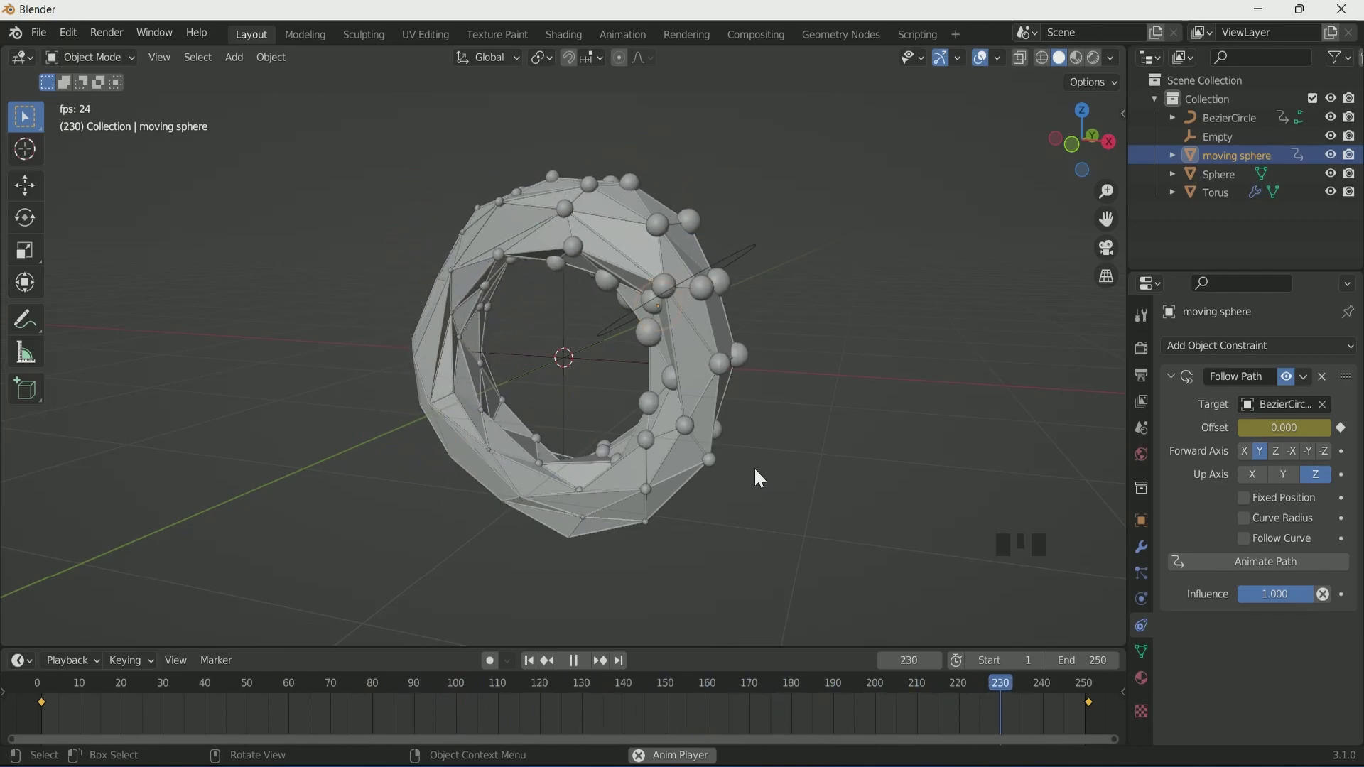
key("space")
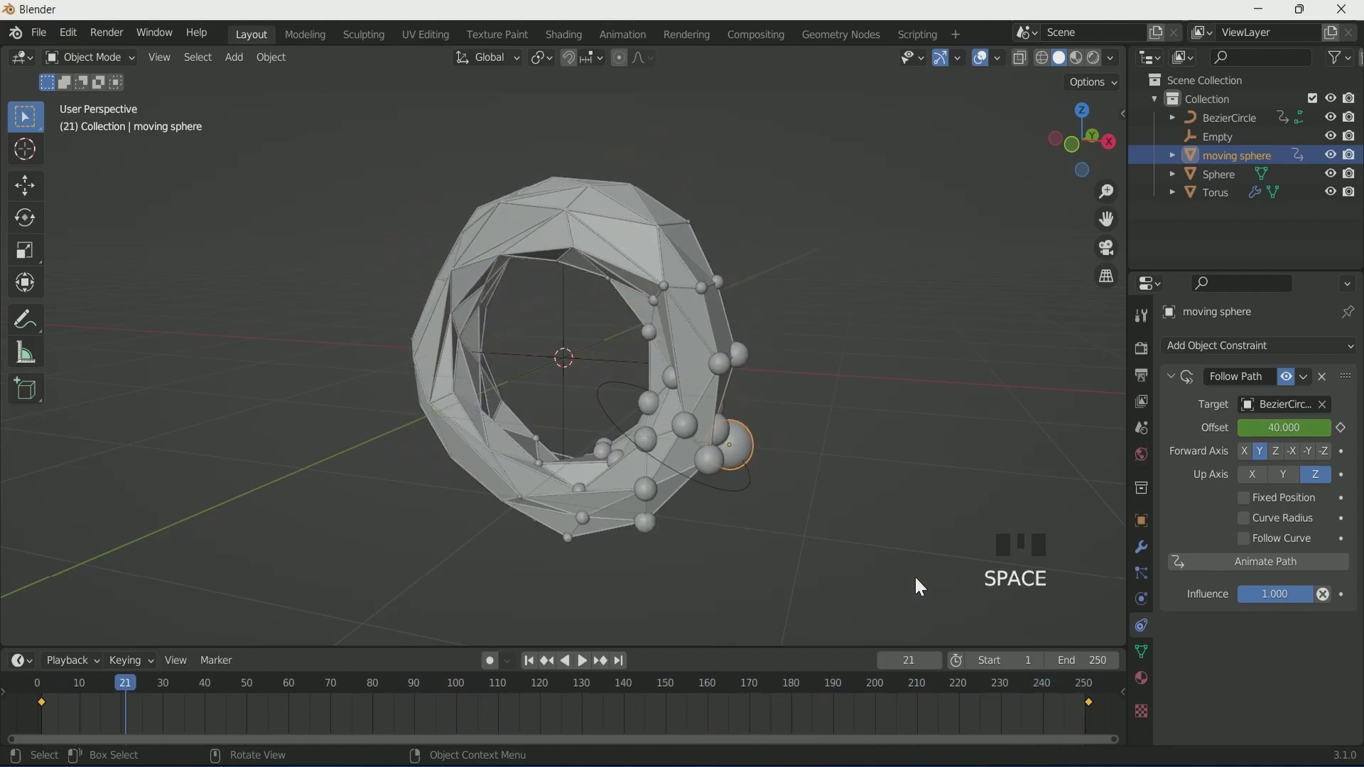
In top view, select the Bezier circle together with the moving sphere for duplication
key("KP_7")
left_click_drag(534, 662, 688, 439)
left_click(765, 489)
left_click(687, 443)
Duplicate the circle and sphere, set the copied circle's origin to the scene centre and keyframe its Y rotation 0° to 360°
key("shift+d")
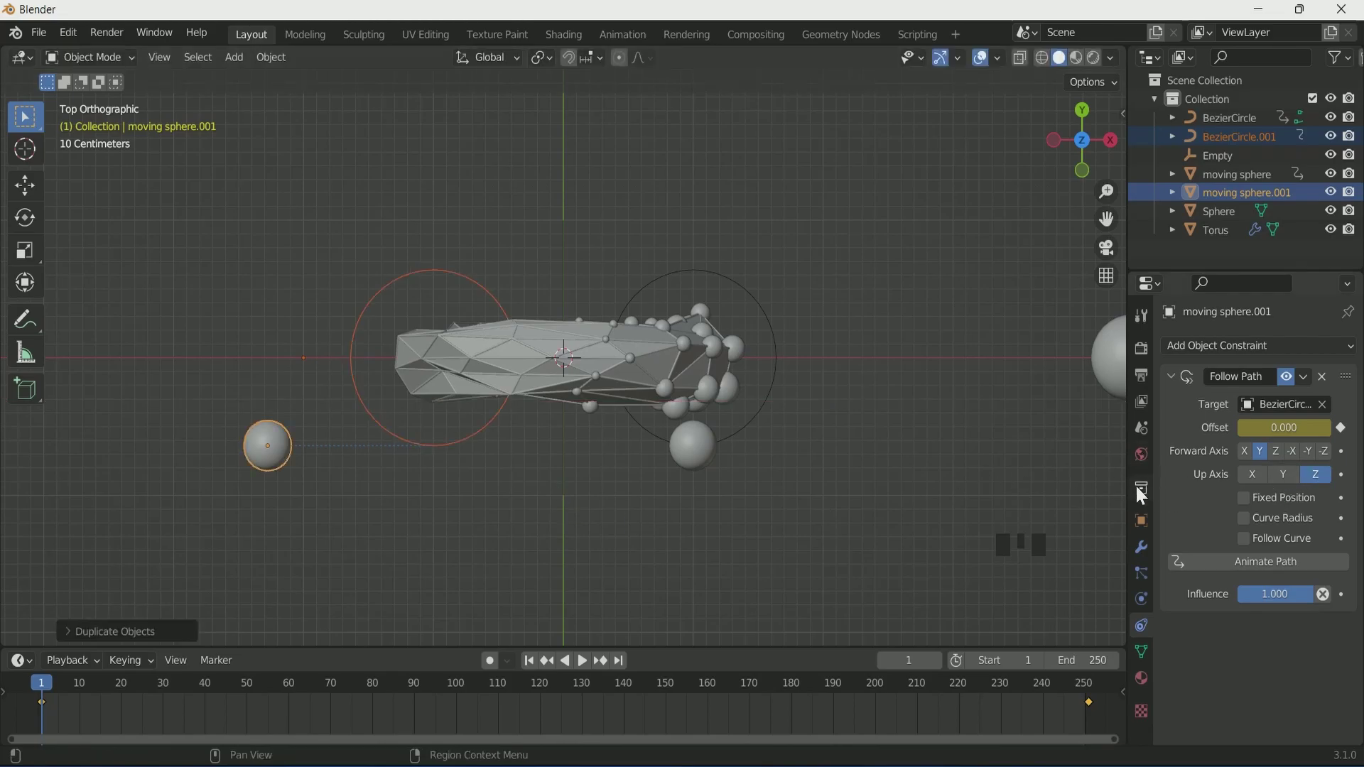
left_click_drag(726, 568, 237, 417)
left_click(237, 417)
left_click_drag(1279, 410, 353, 373)
left_click(299, 383)
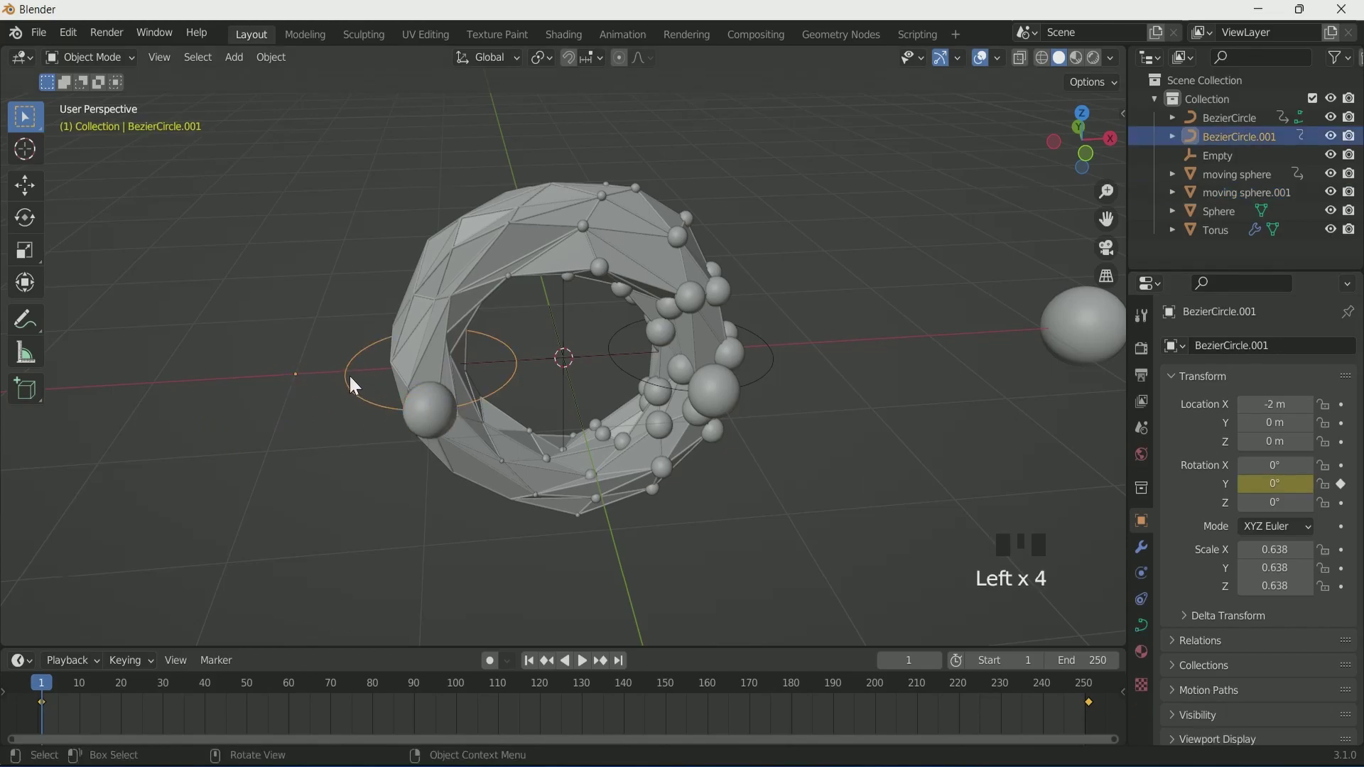
right_click(433, 421)
key("space")
left_click(986, 64)
Play the animation to check the second sphere's orbit, then select all objects in front view
key("KP_1")
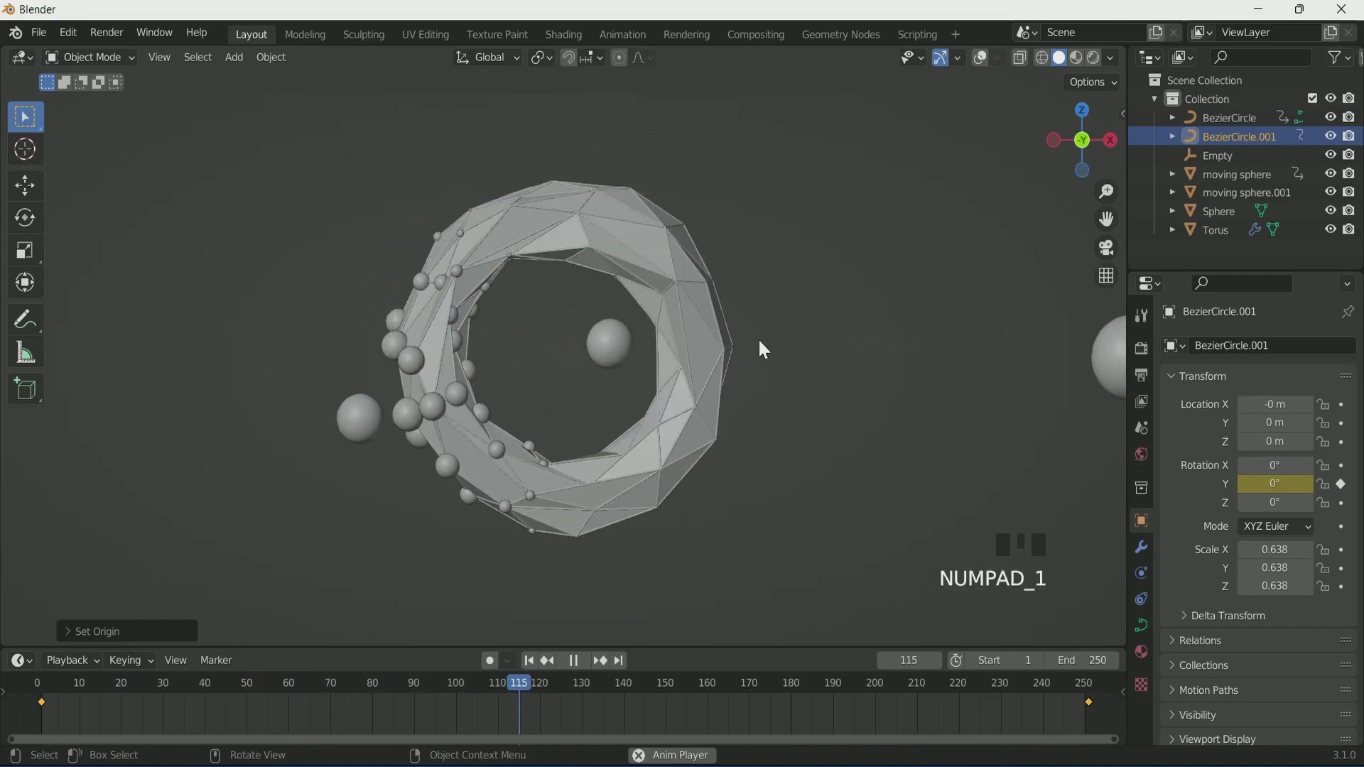
key("KP_1")
key("space")
left_click(976, 70)
scroll("up", 3)
scroll("down", 3)
left_click_drag(757, 429, 748, 478)
key("KP_1")
left_click(763, 541)
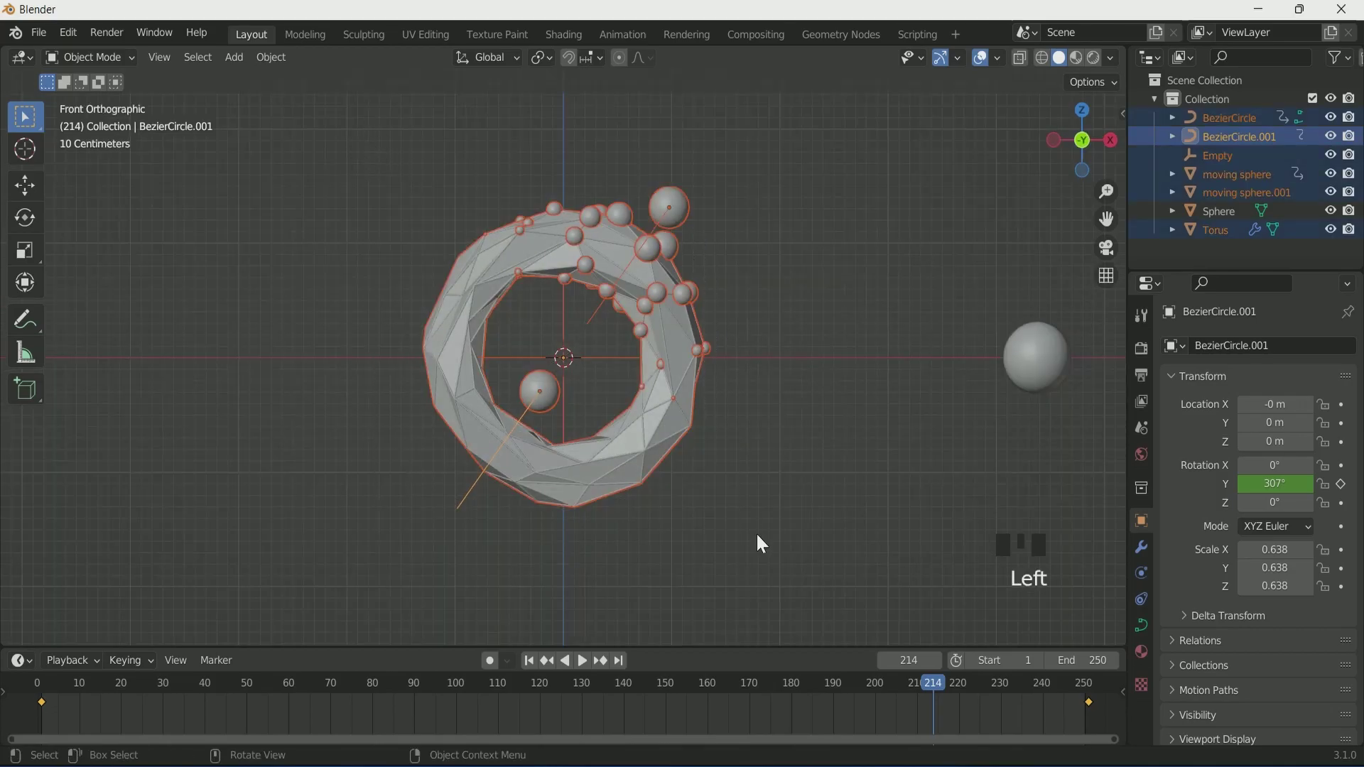
Lift the rig 1.7 m on Z and keyframe the torus Y rotation from 0° to 360° over frames 1-250
key("g")
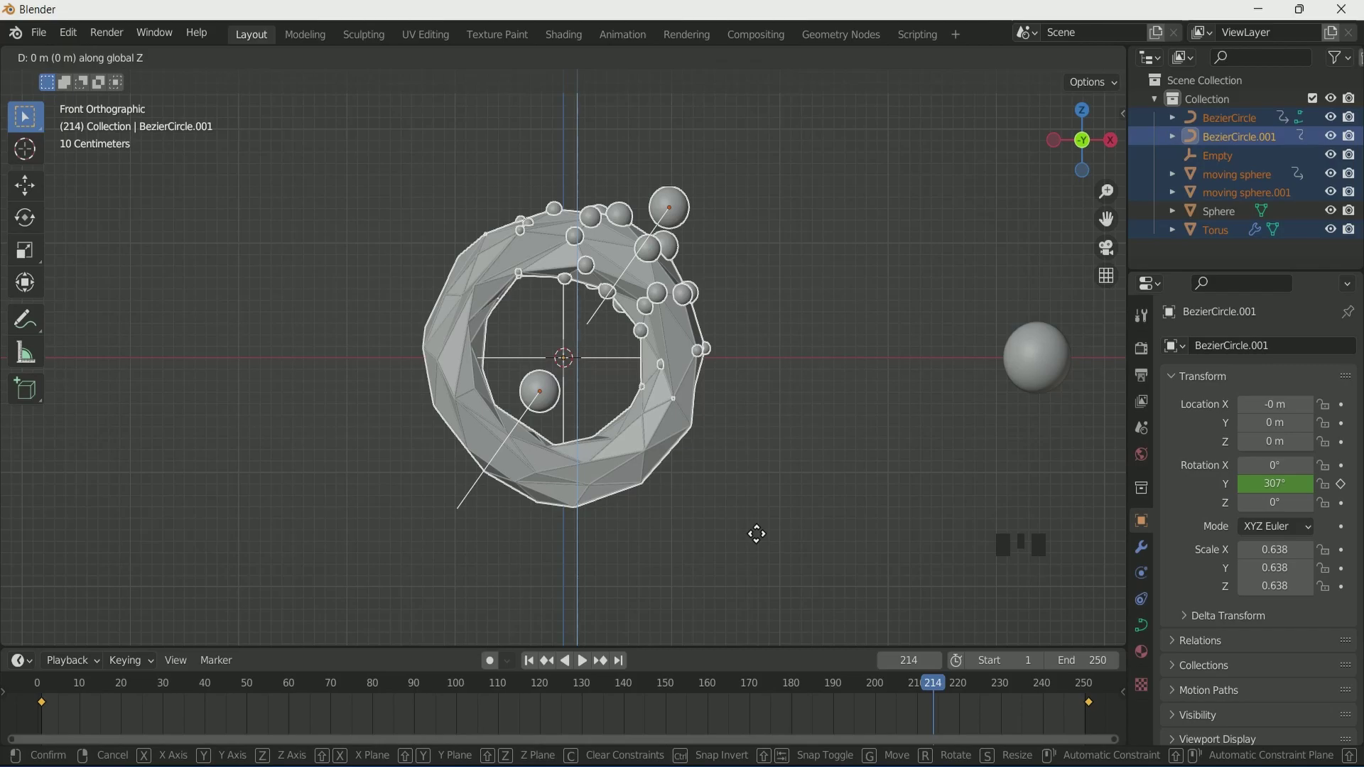
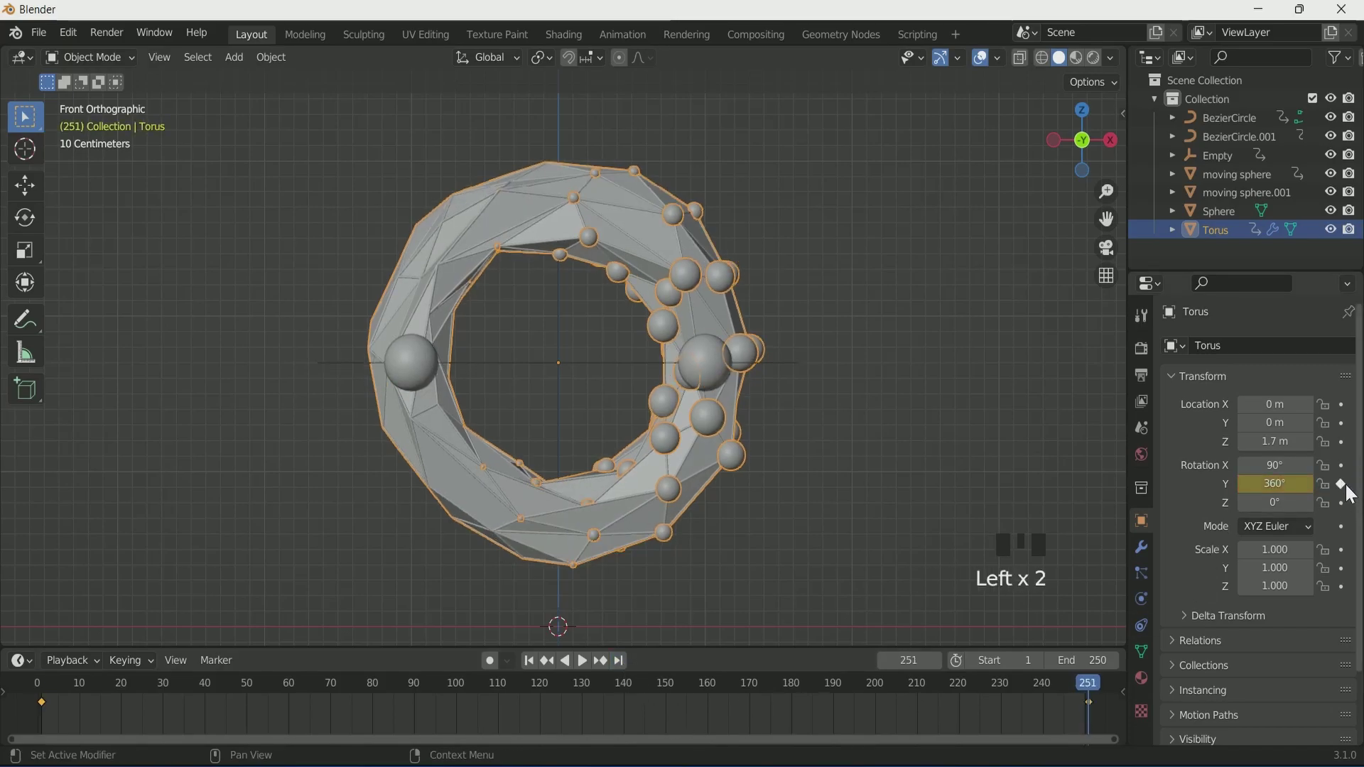
left_click(533, 664)
key("space")
left_click(903, 359)
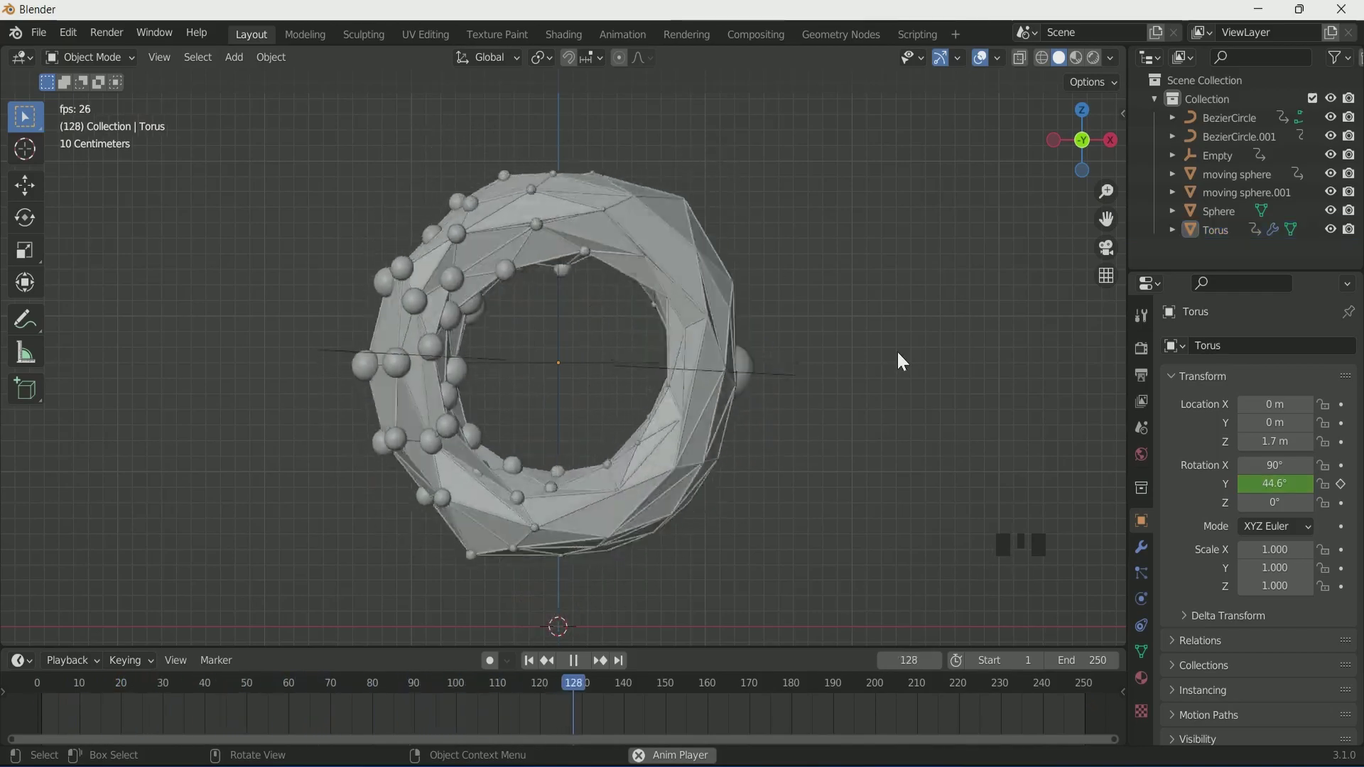
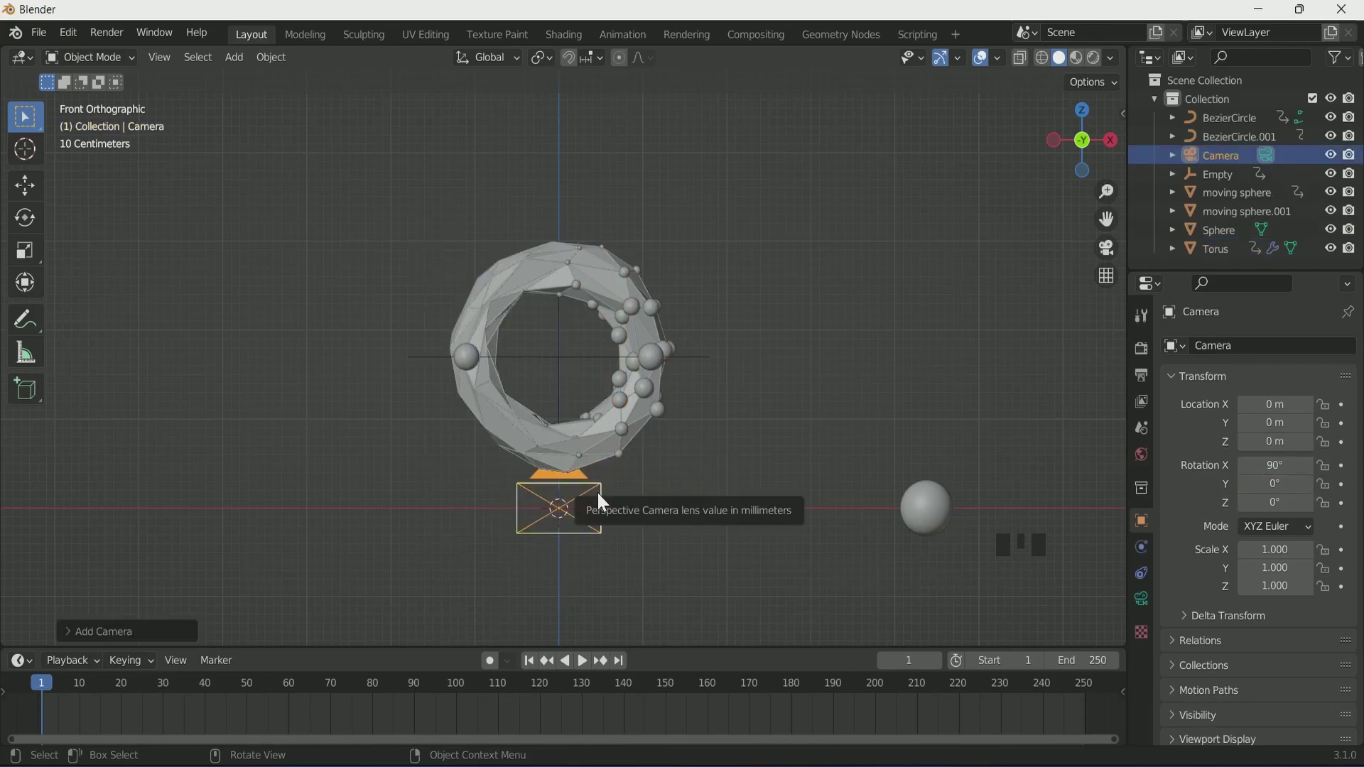
Align the new camera to the current view, 15 m in front of the torus
key("ctrl+alt+KP_0")
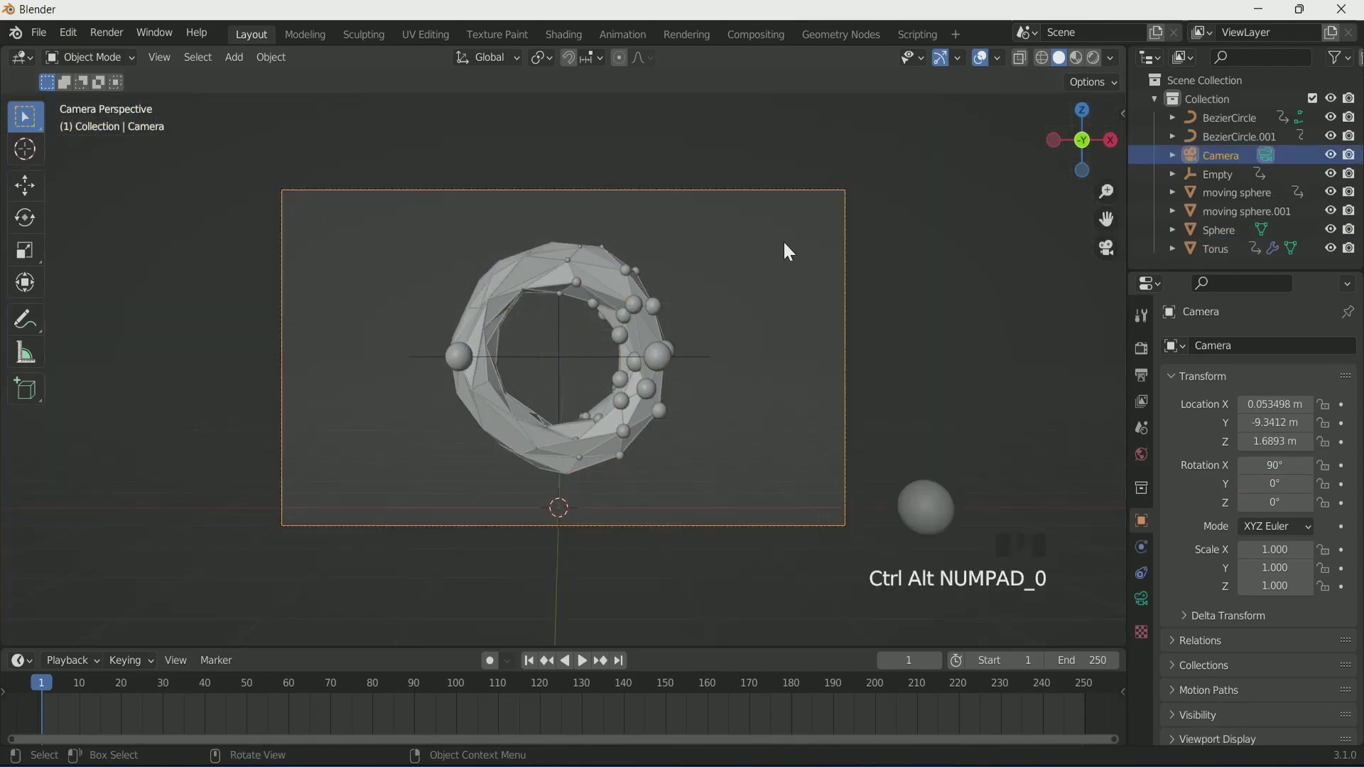
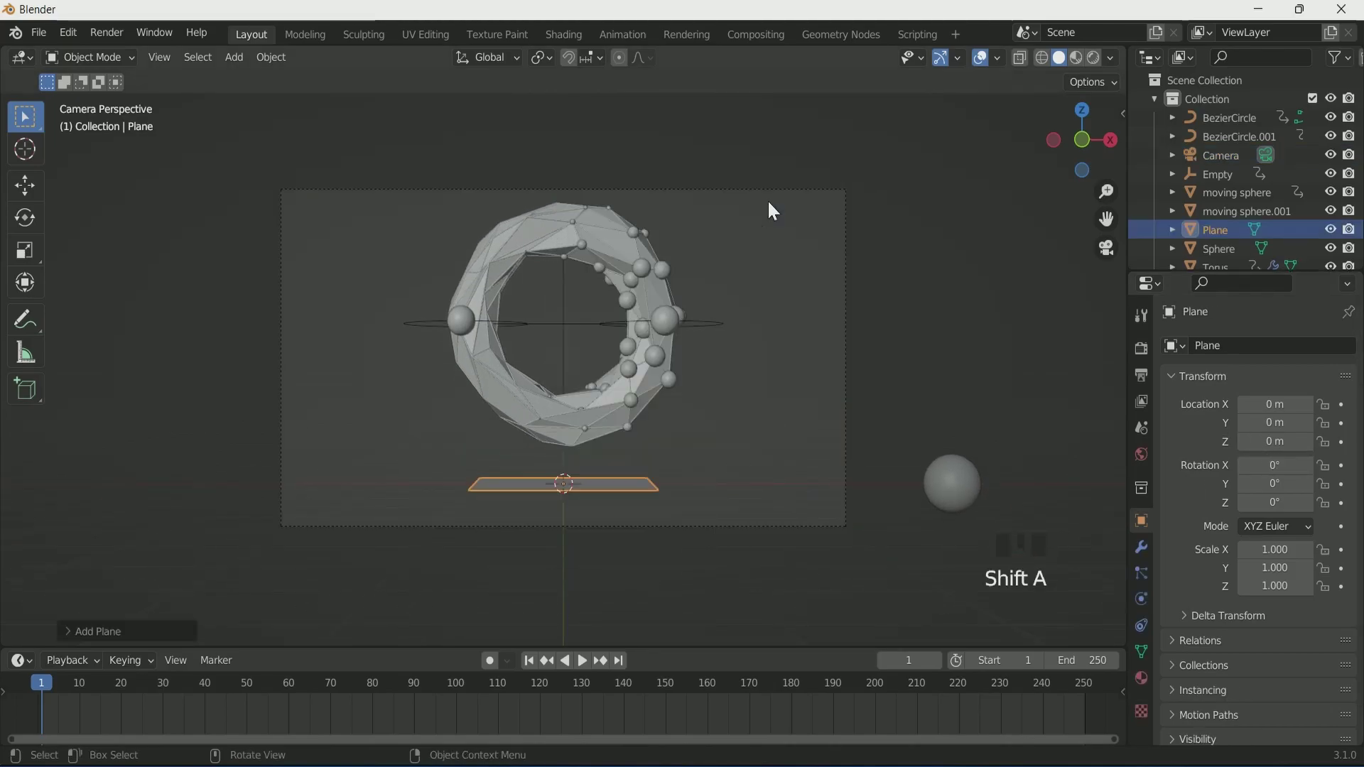
Scale the floor plane tenfold and flatten the new cylinder pedestal to about 0.19 in Z
key("s")
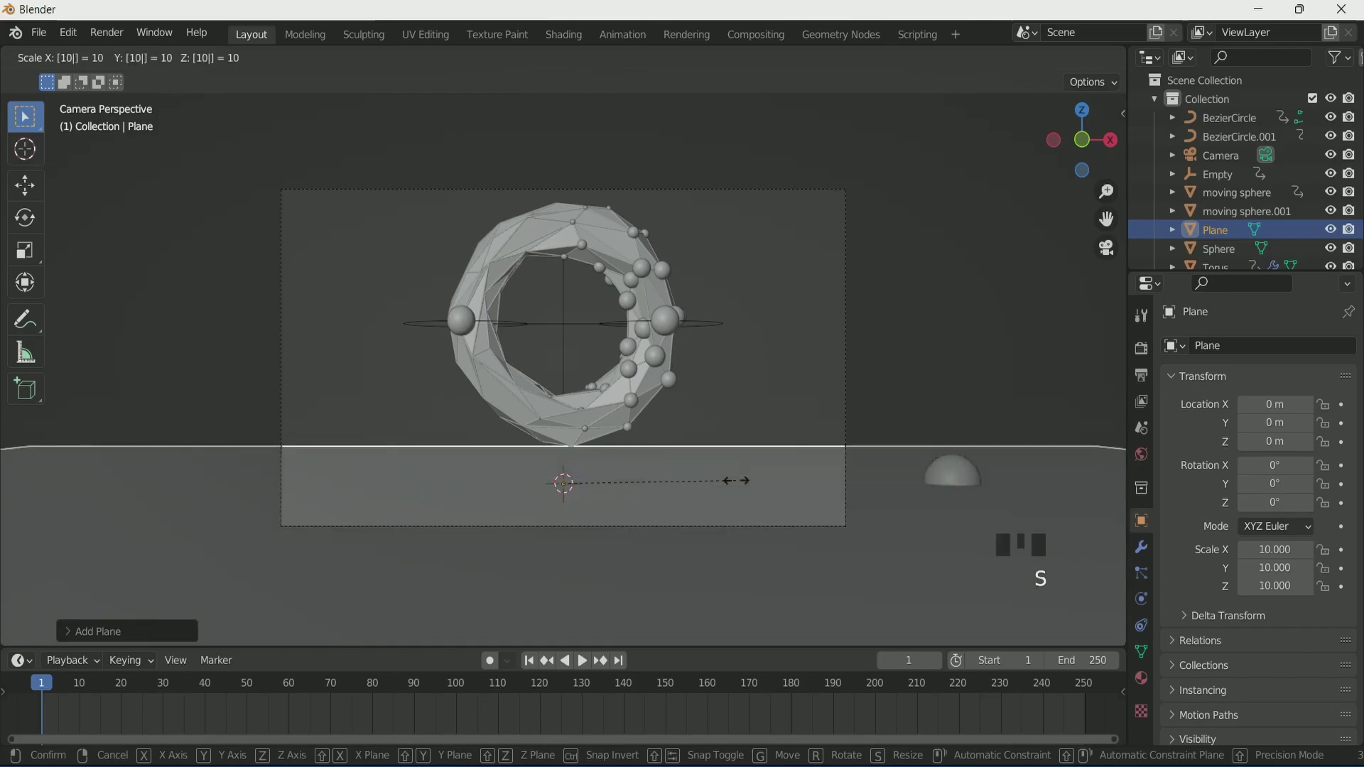
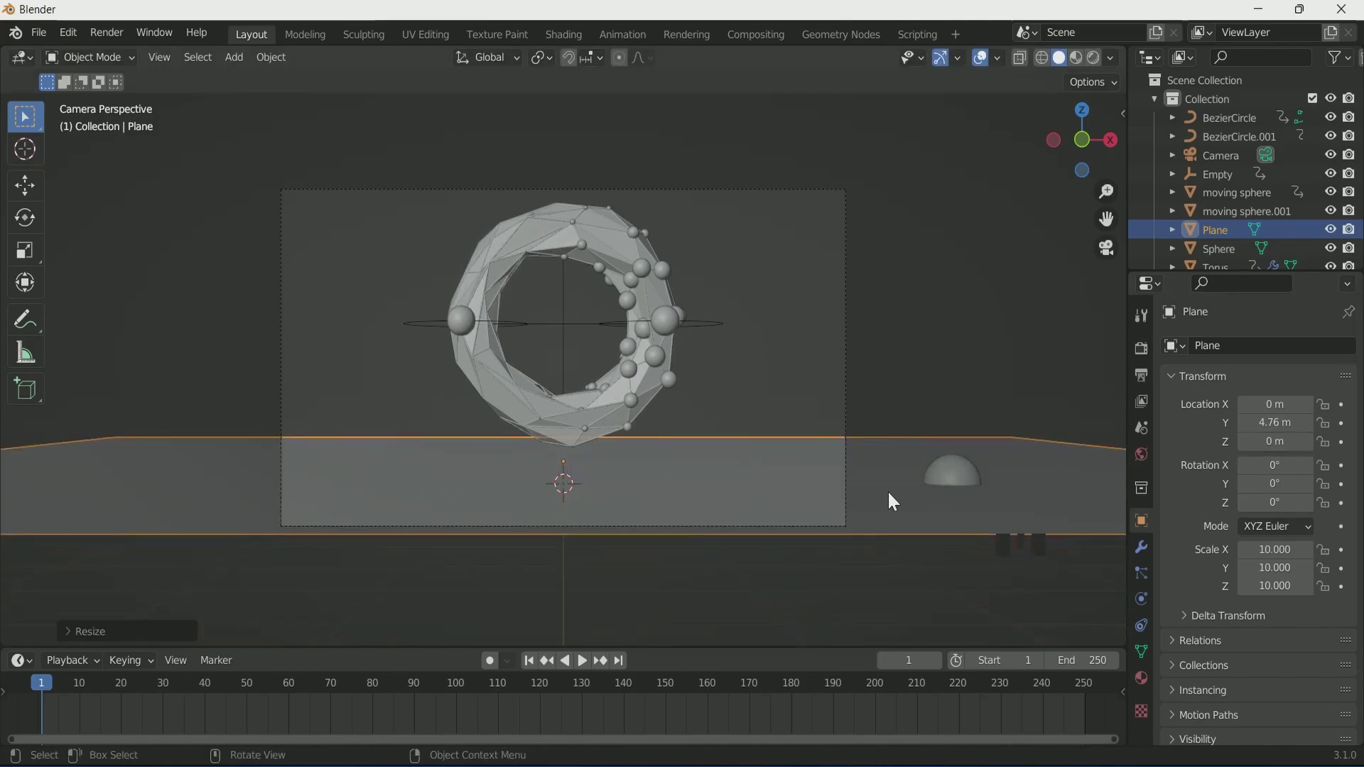
left_click(682, 471)
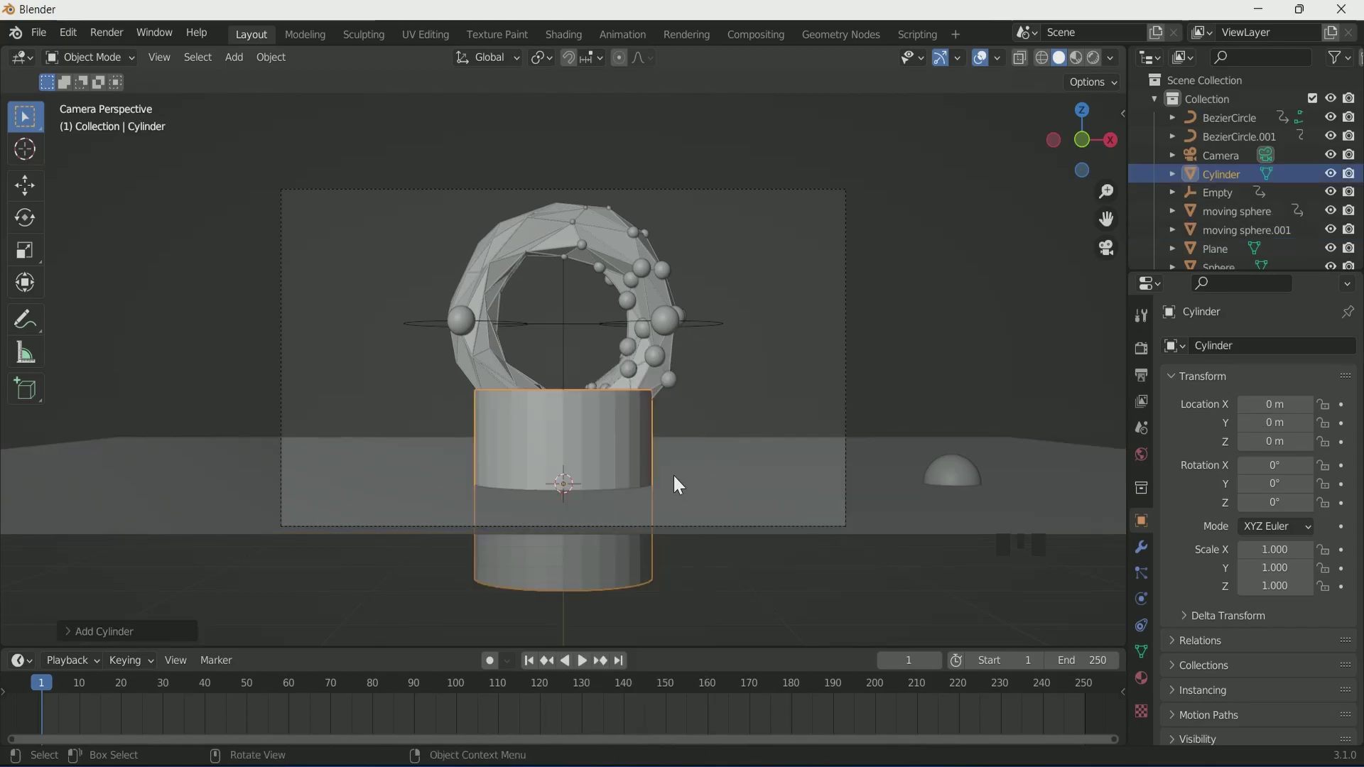
left_click_drag(713, 485, 620, 504)
scroll("up", 3)
key("s")
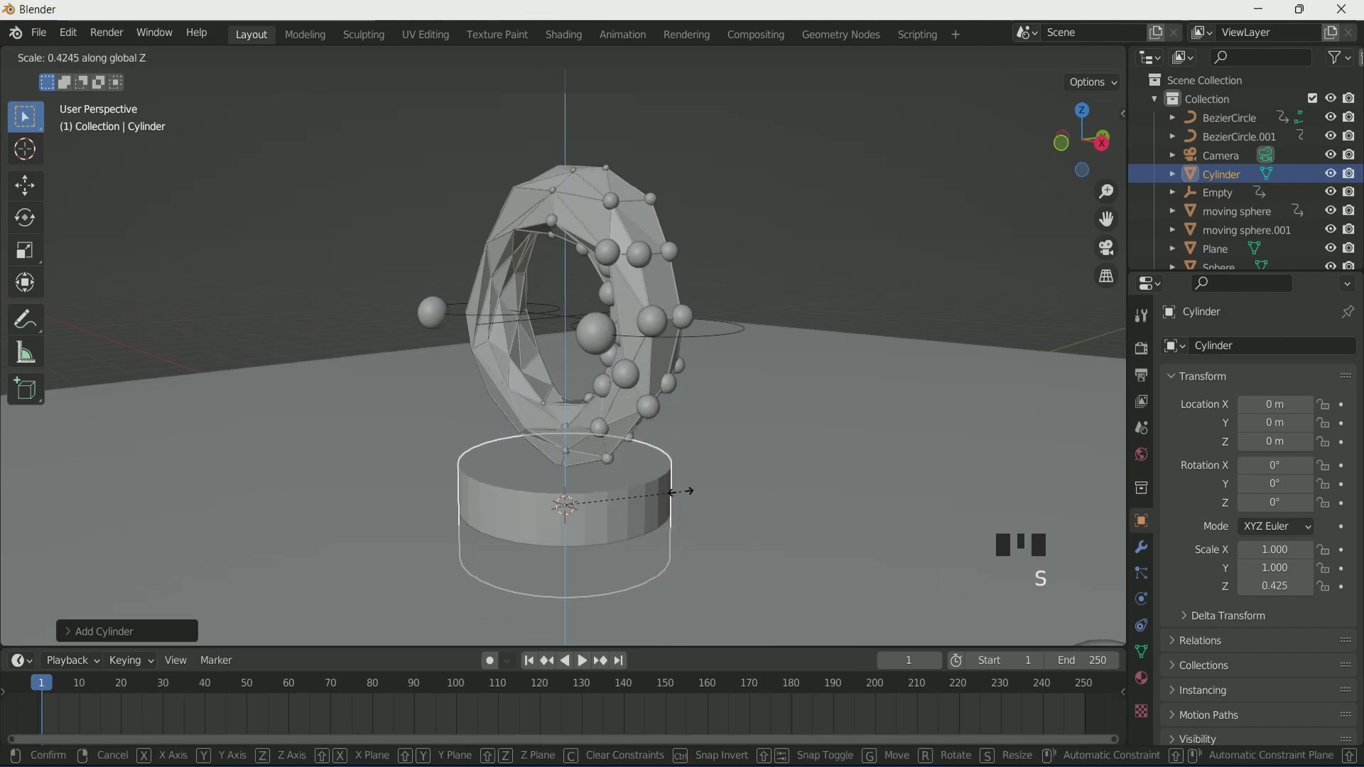
double_click(613, 517)
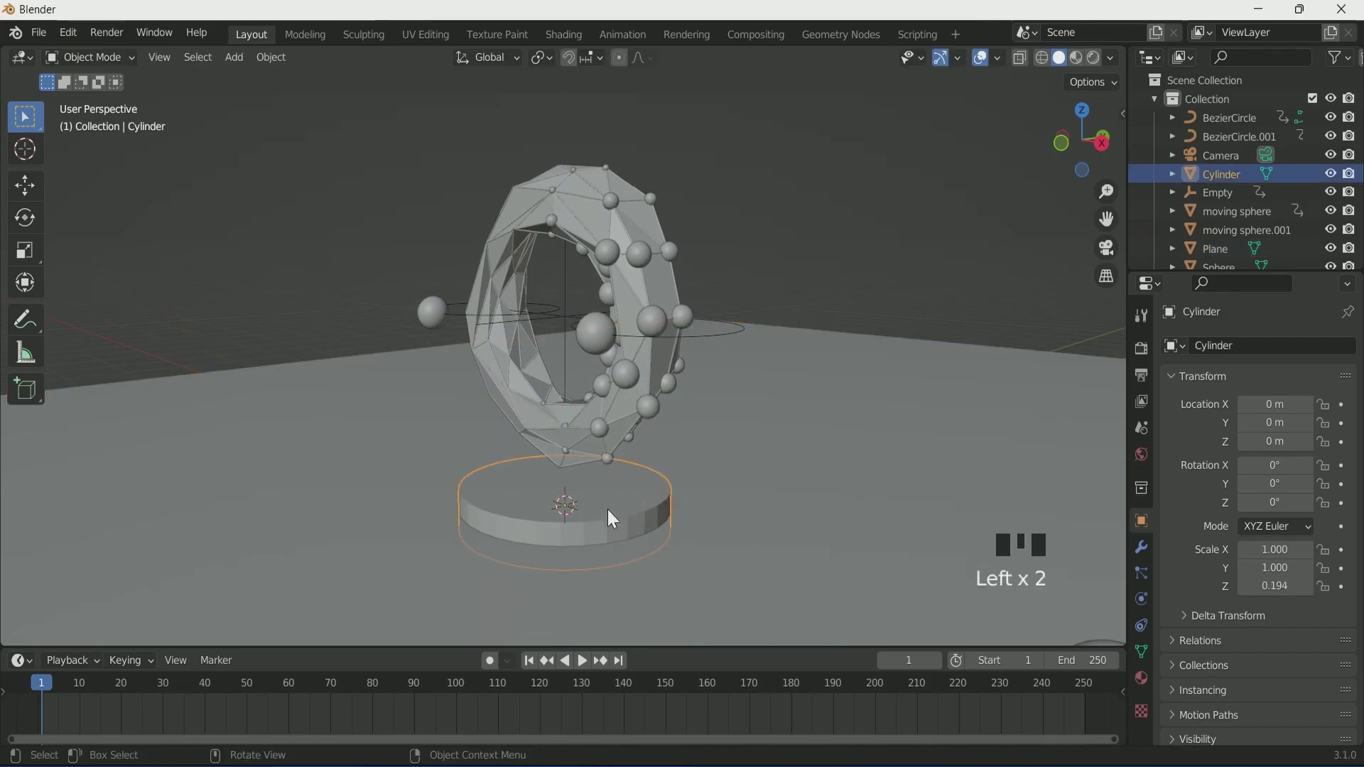
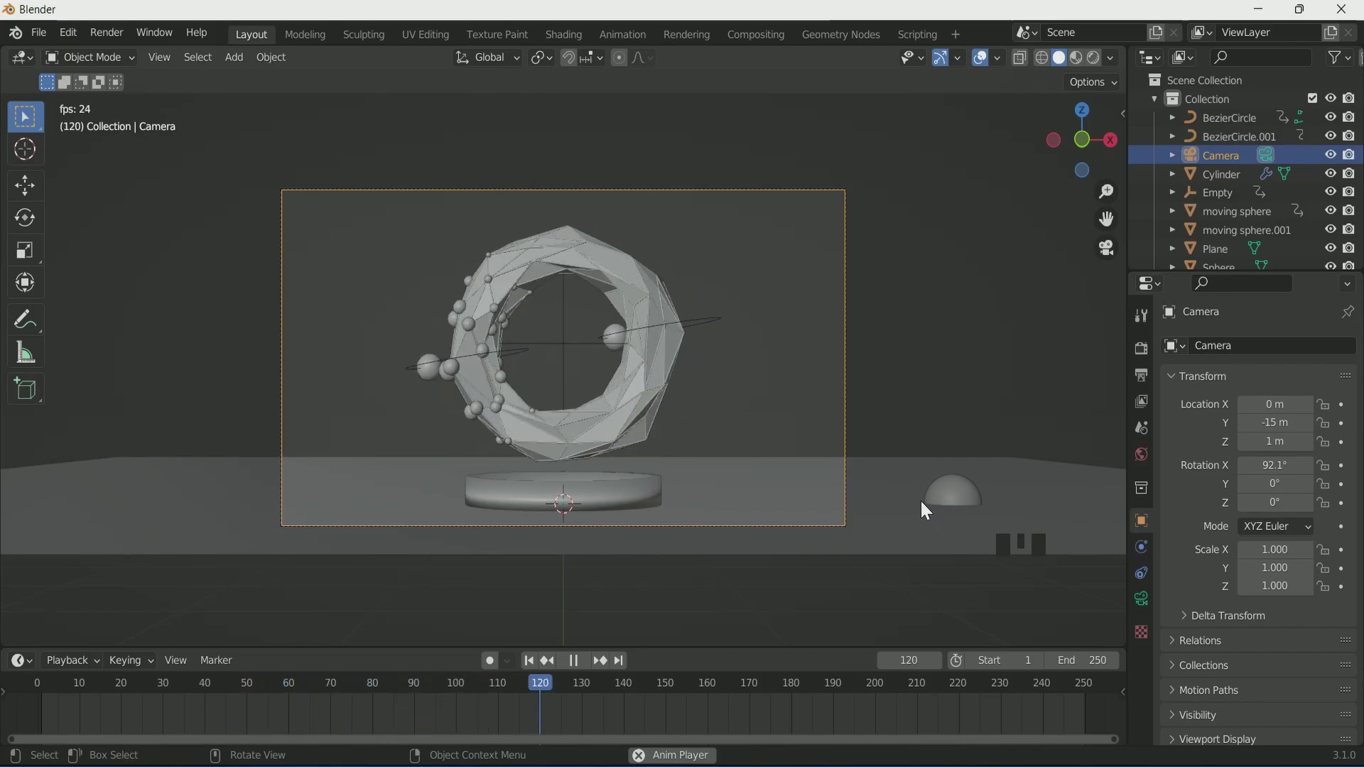
Stop the animation playback and bring up the Shading workspace
key("space")
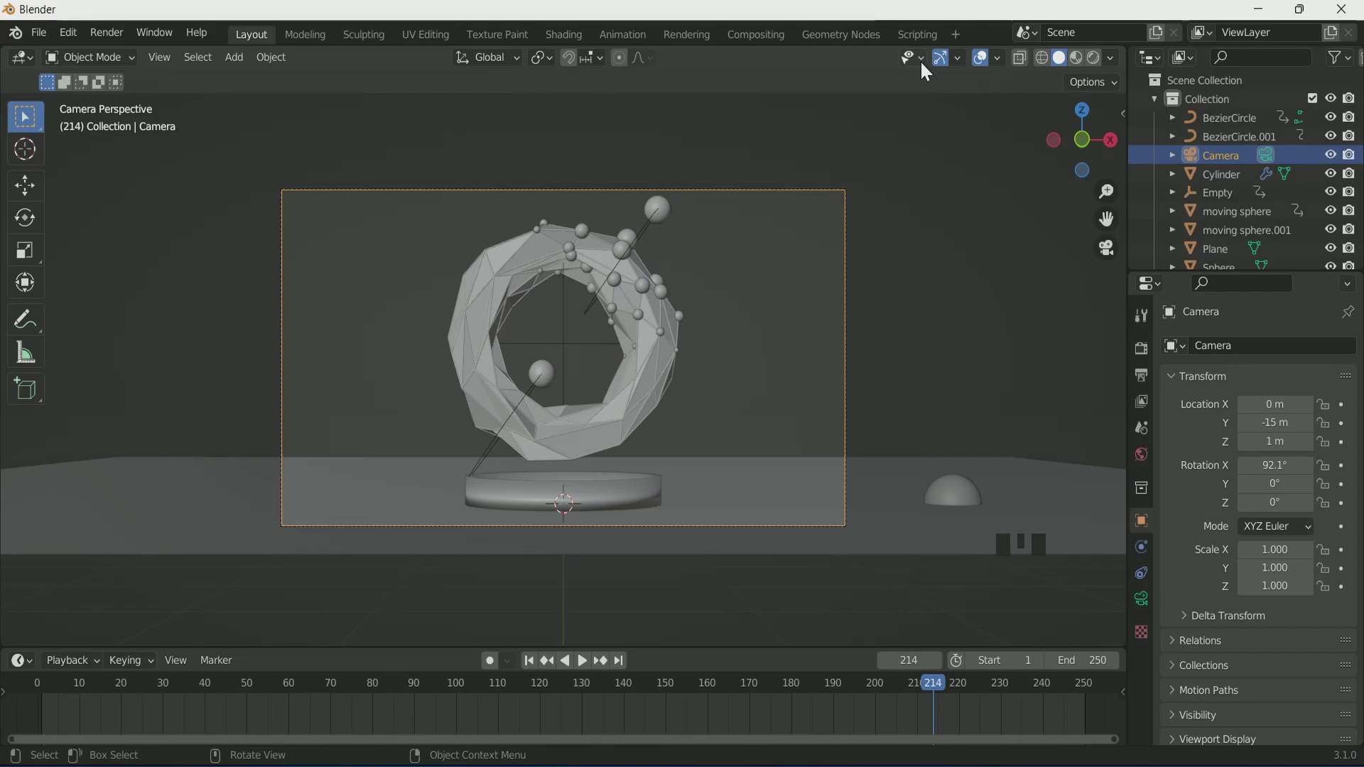
left_click(572, 42)
Make the world background black and feed a Principled Volume at 0.2 density into the world output
key("KP_0")
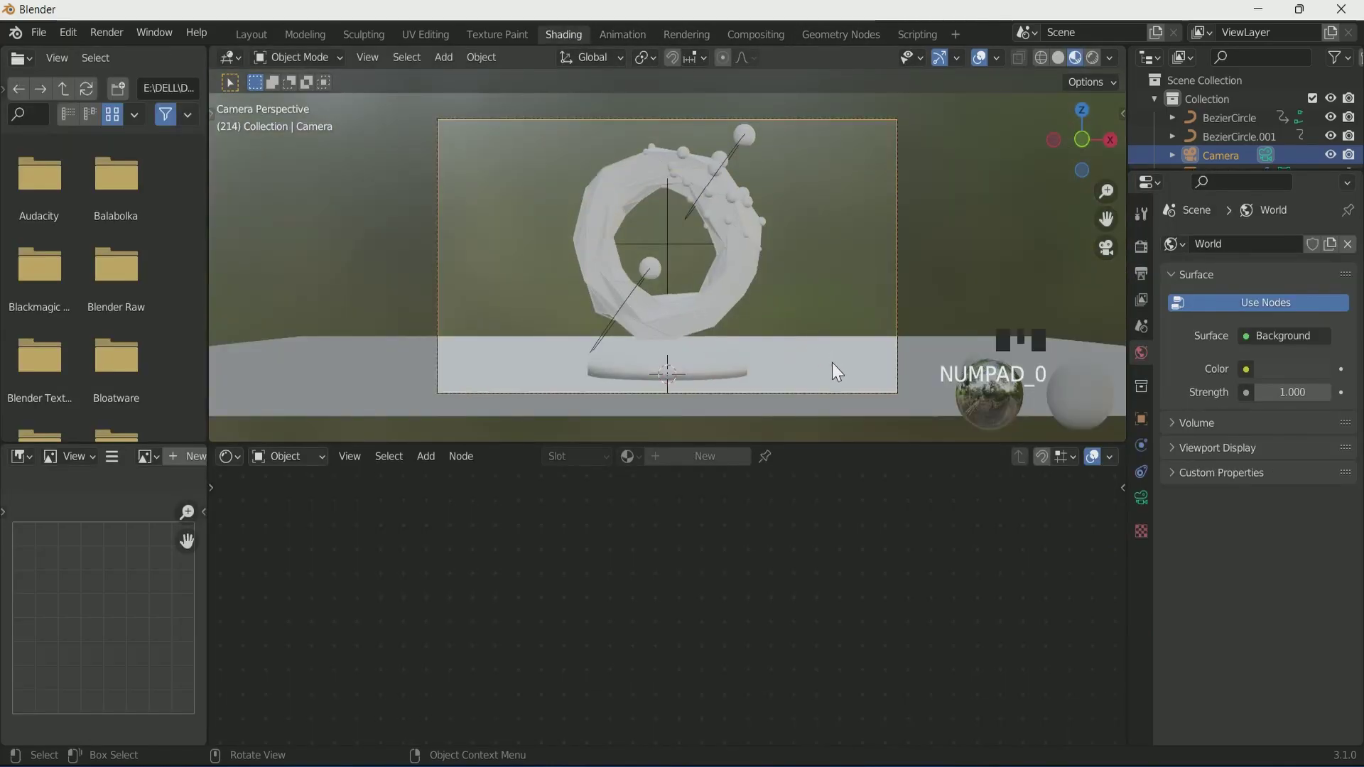
left_click(267, 437)
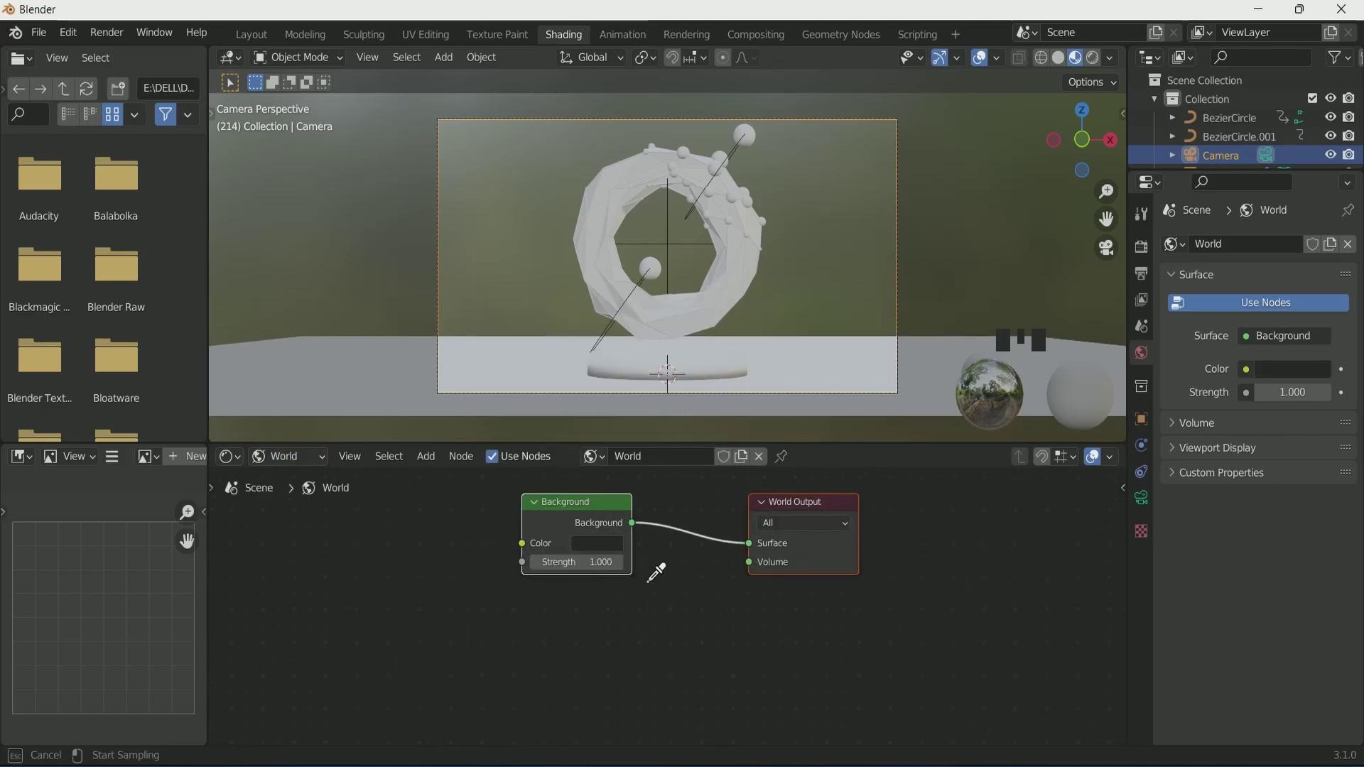
left_click(713, 421)
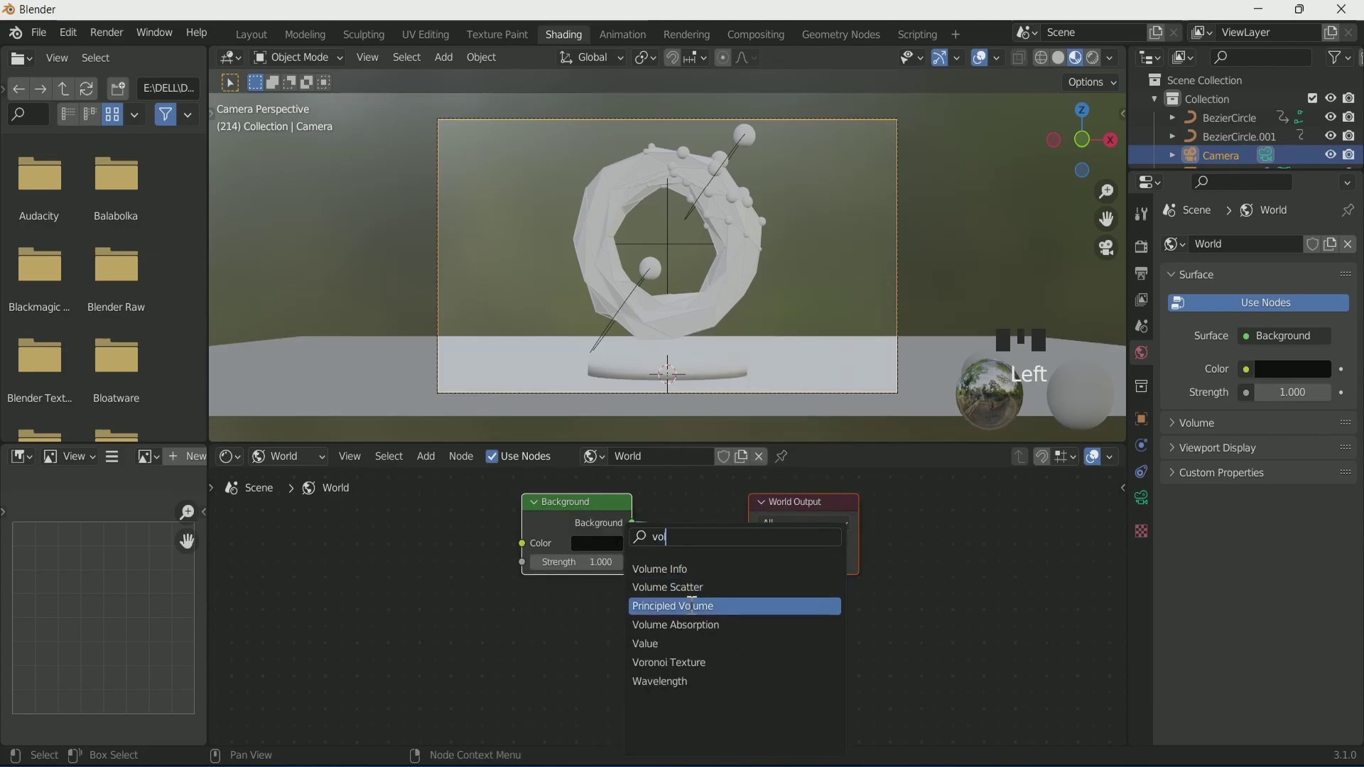
left_click_drag(756, 567, 971, 258)
left_click(1080, 68)
left_click(266, 37)
left_click_drag(754, 366, 635, 388)
Add an area light and raise it about 4 m above the torus
scroll("up", 3)
left_click_drag(629, 392, 701, 681)
key("KP_0")
From top view duplicate the raised area light into a three-by-three grid of nine lights
key("g")
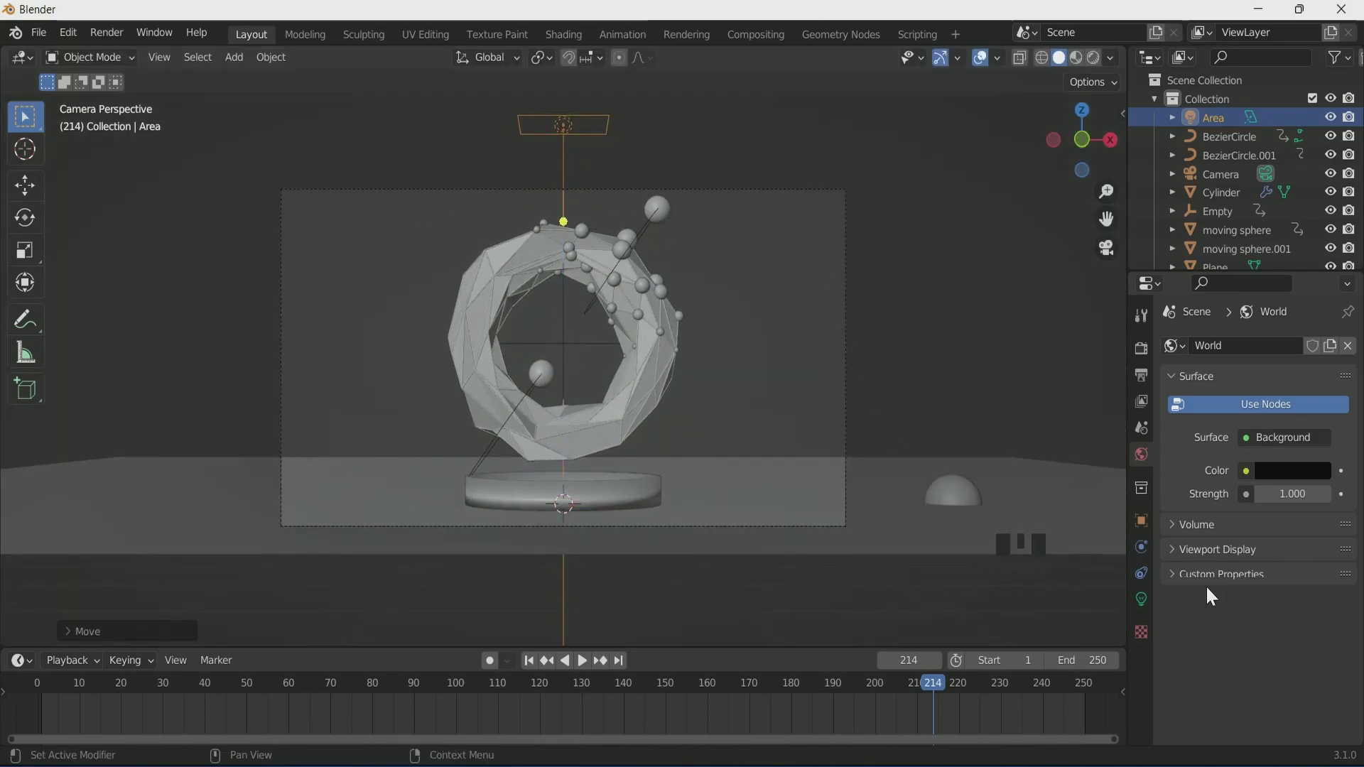
key("KP_7")
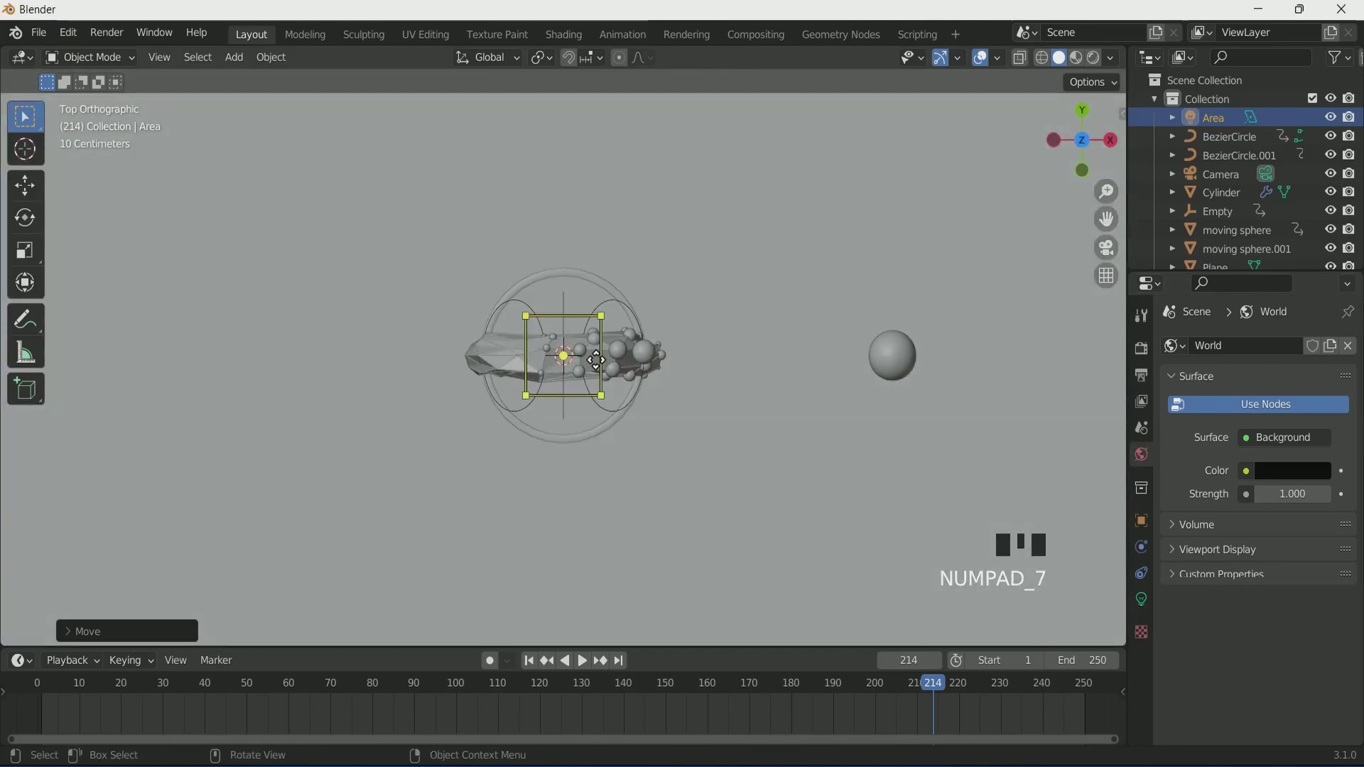
key("alt+d")
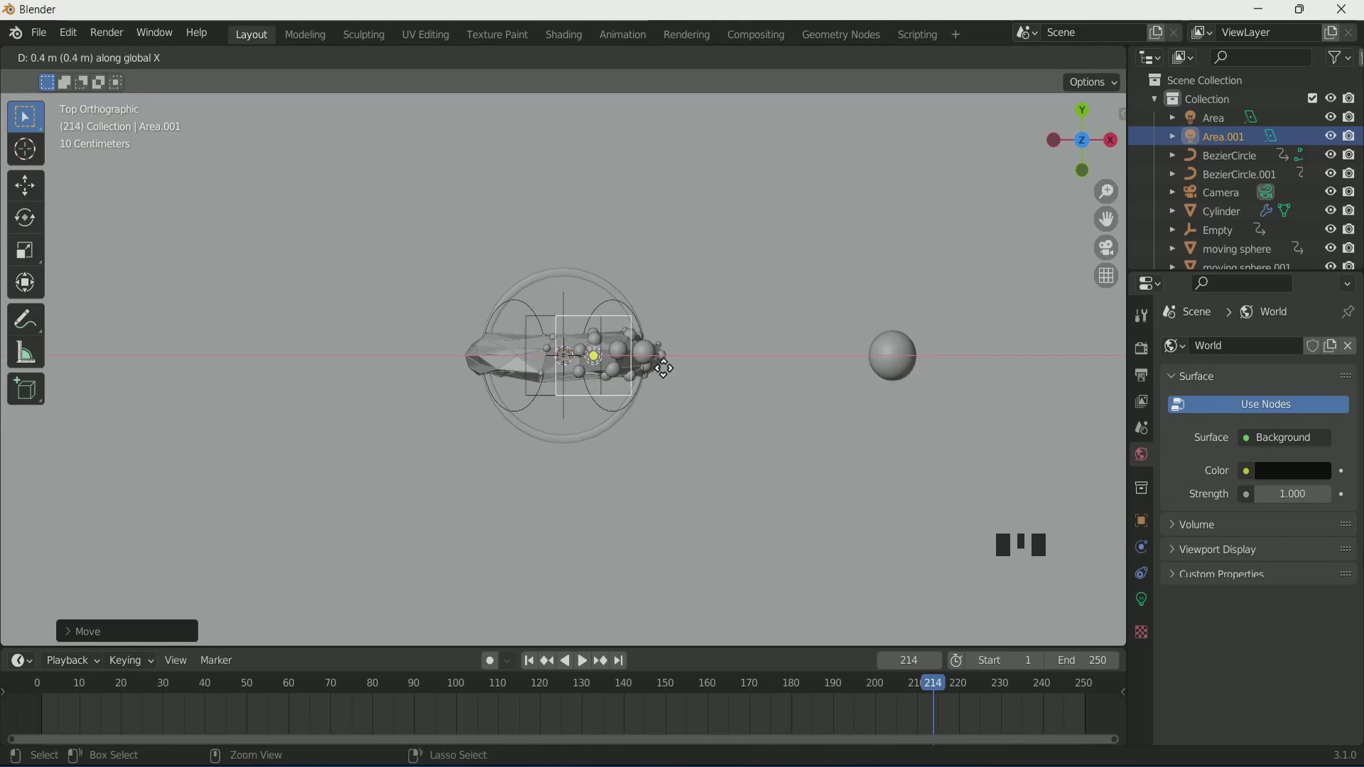
key("alt+d")
key("shift+Left")
key("shift+Left")
key("alt+d")
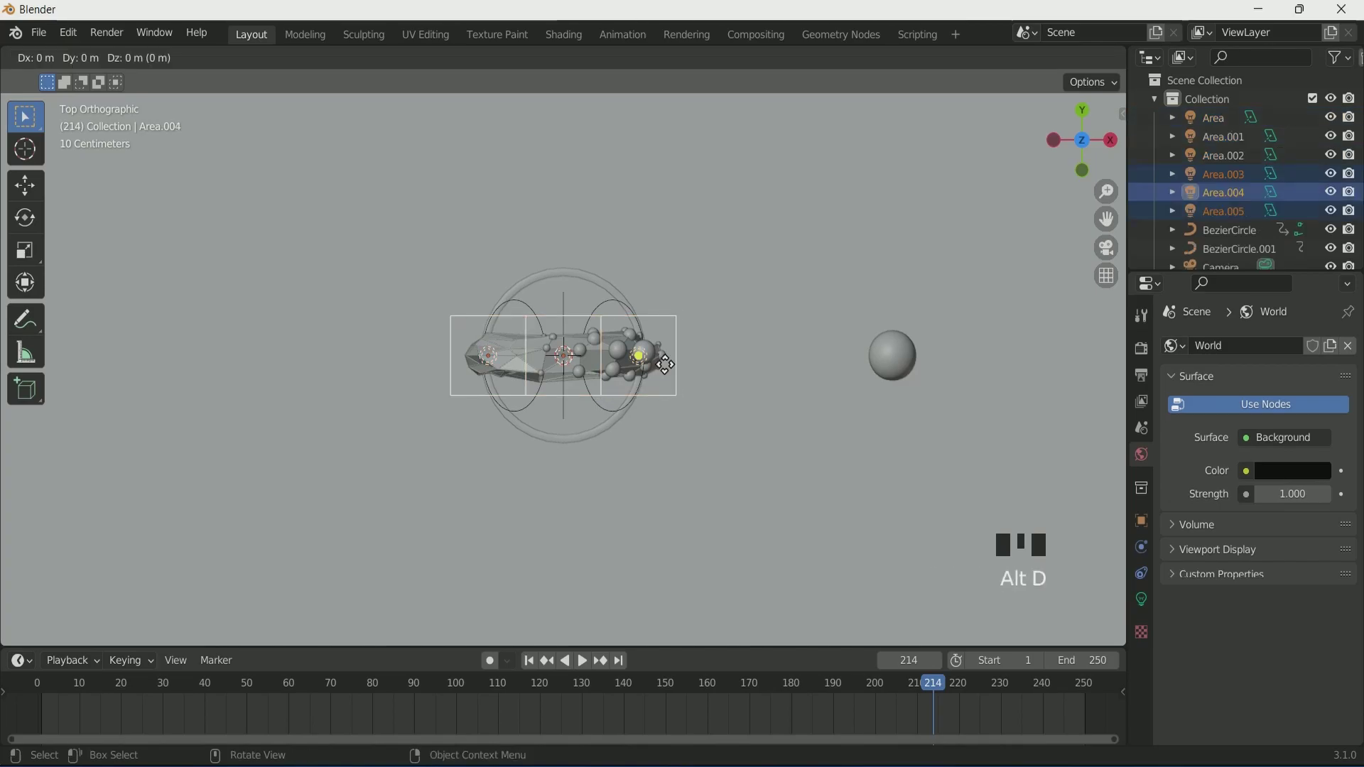
key("alt+d")
Switch to Rendered shading and lower the light grid slightly, adjusting its power
key("KP_0")
left_click(1098, 70)
left_click(435, 100)
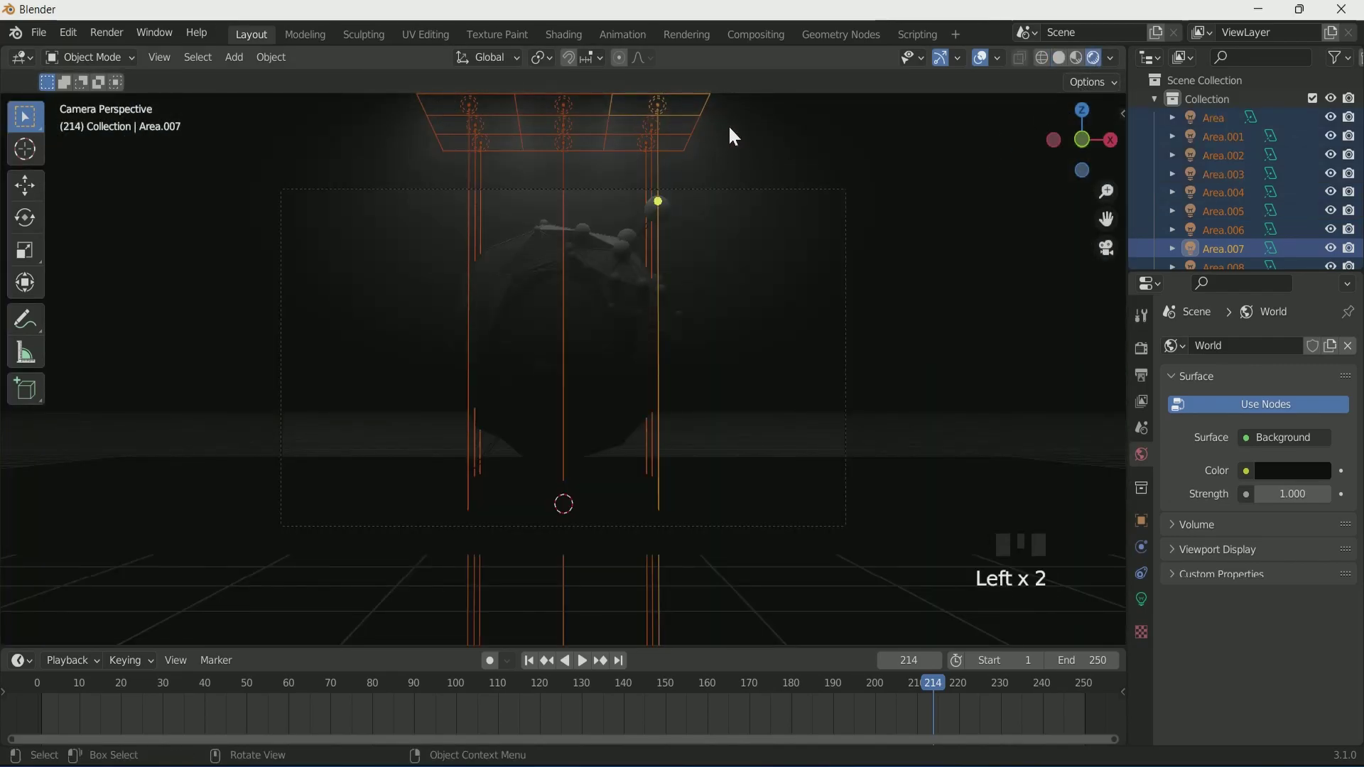
key("g")
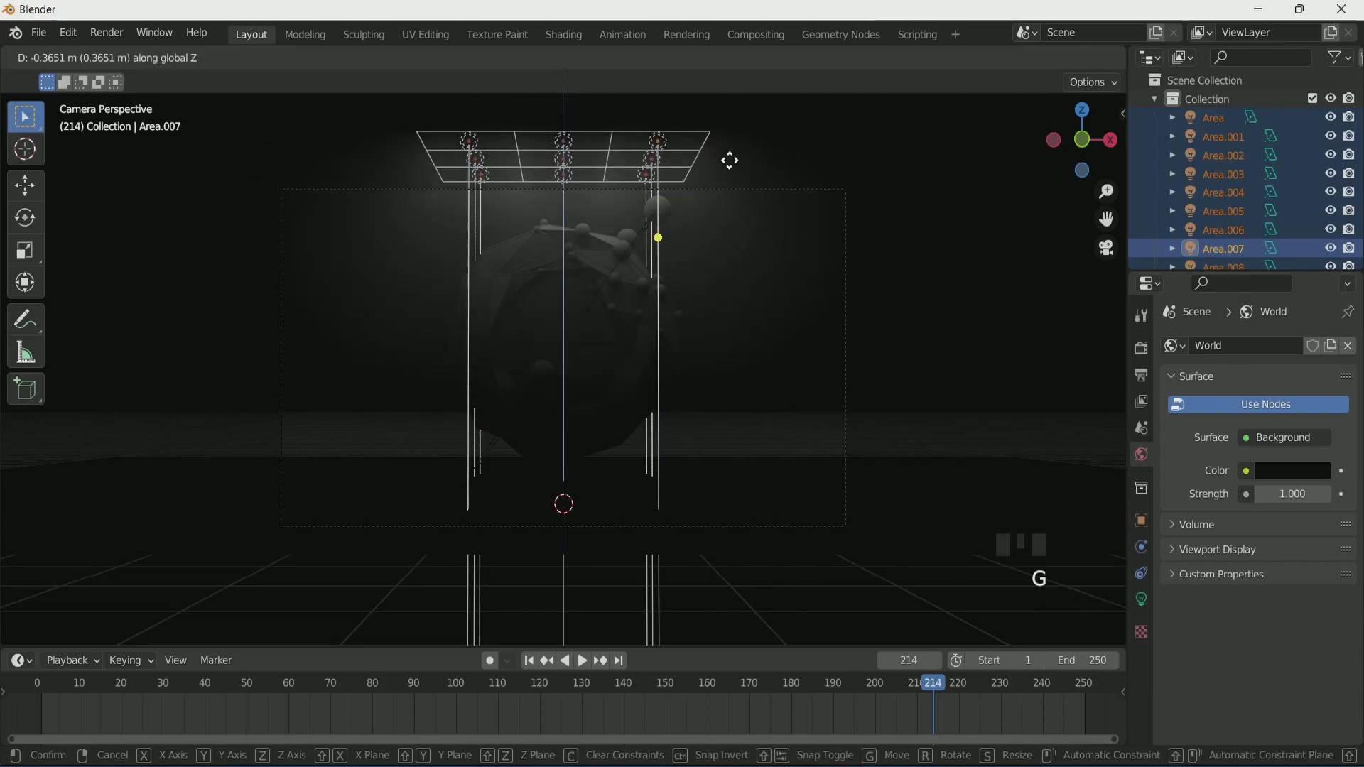
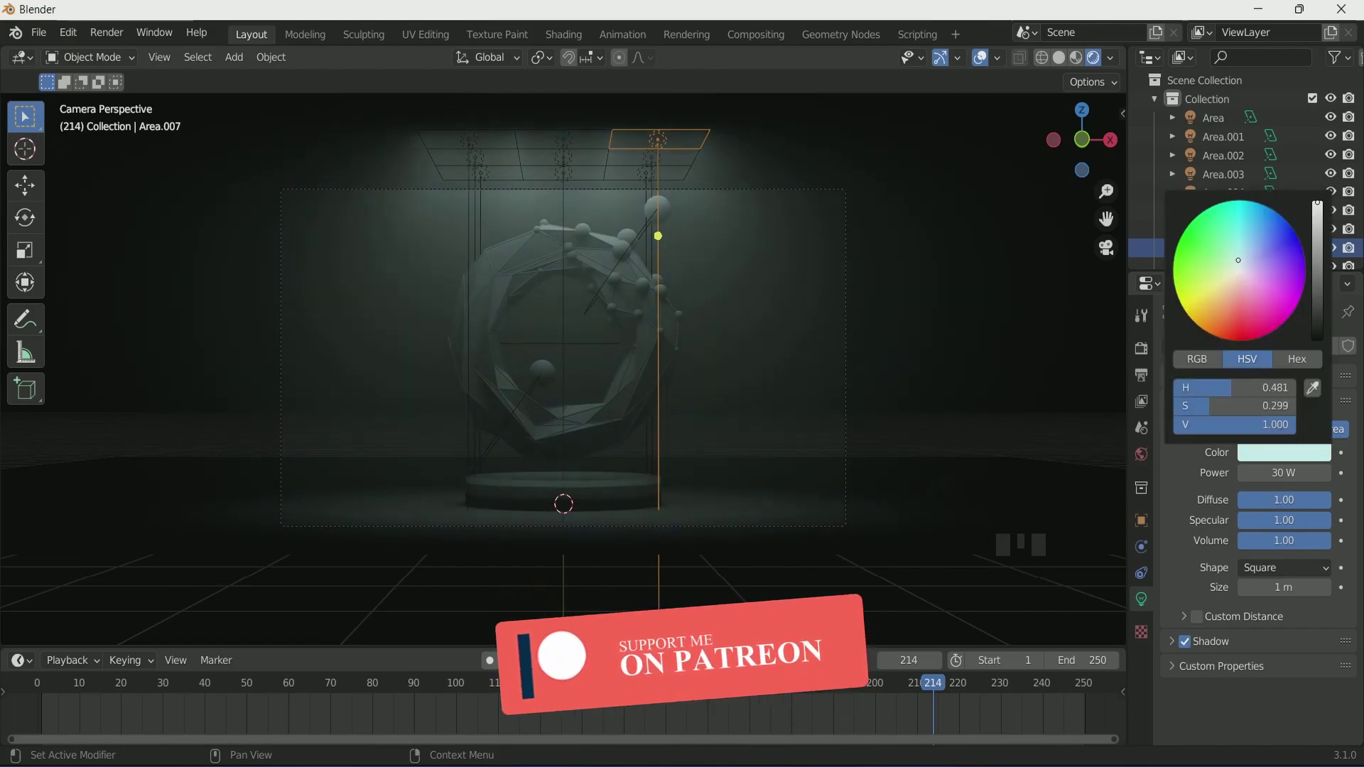
Add a new area light and position it beneath the torus just above the pedestal
scroll("up", 3)
scroll("down", 3)
scroll("down", 3)
left_click_drag(828, 431, 691, 464)
scroll("up", 3)
scroll("down", 3)
key("shift+a")
scroll("up", 3)
scroll("down", 3)
left_click_drag(611, 530, 618, 578)
scroll("up", 3)
left_click_drag(1273, 476, 1236, 301)
Make the light a 1.66 m disk glowing orange-red at 50 W
key("KP_0")
left_click(1237, 340)
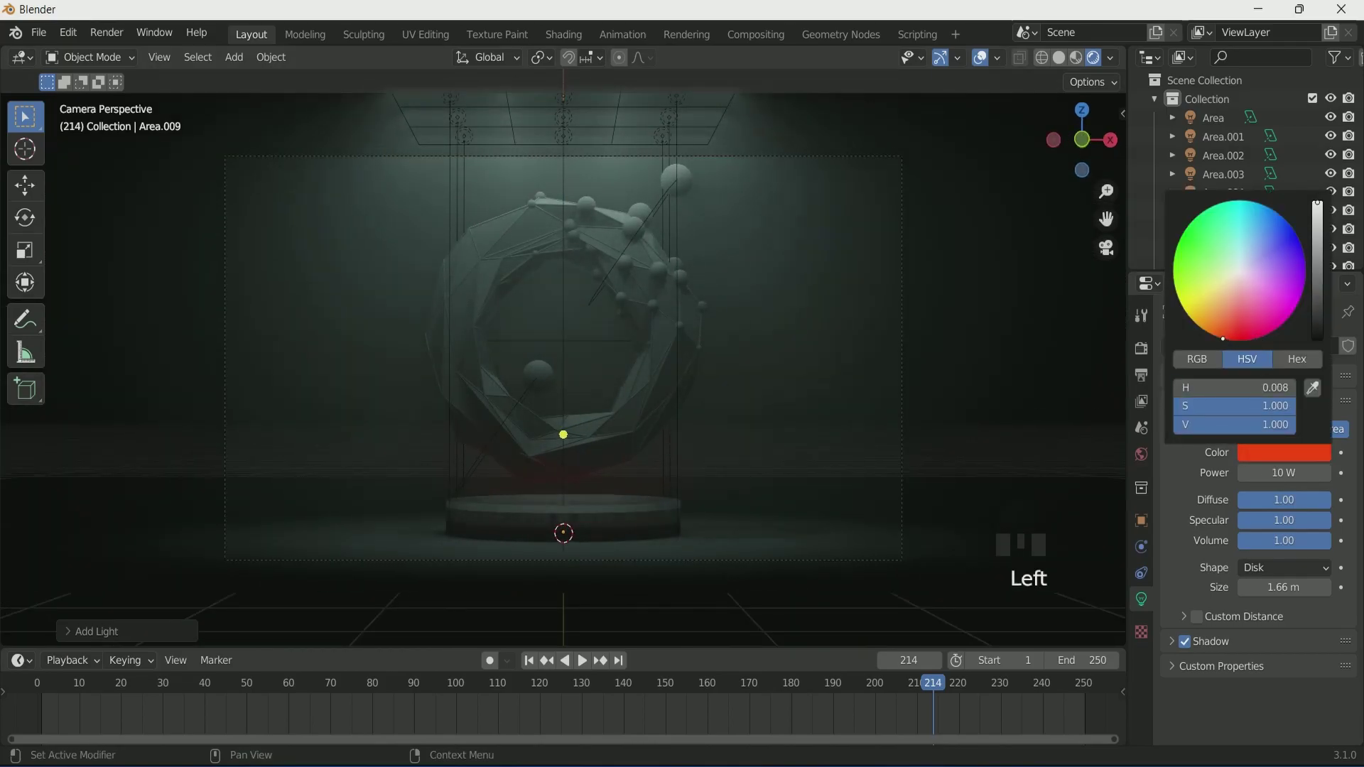
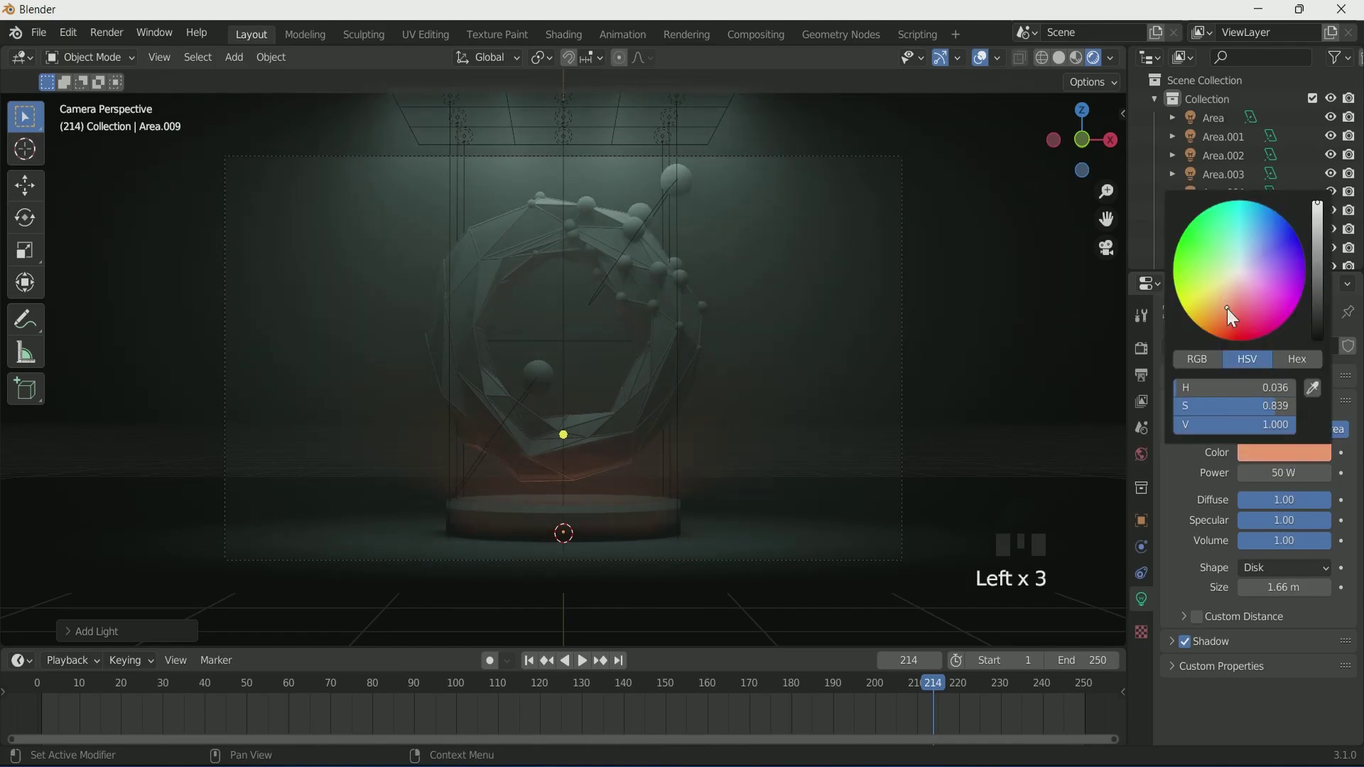
left_click(844, 309)
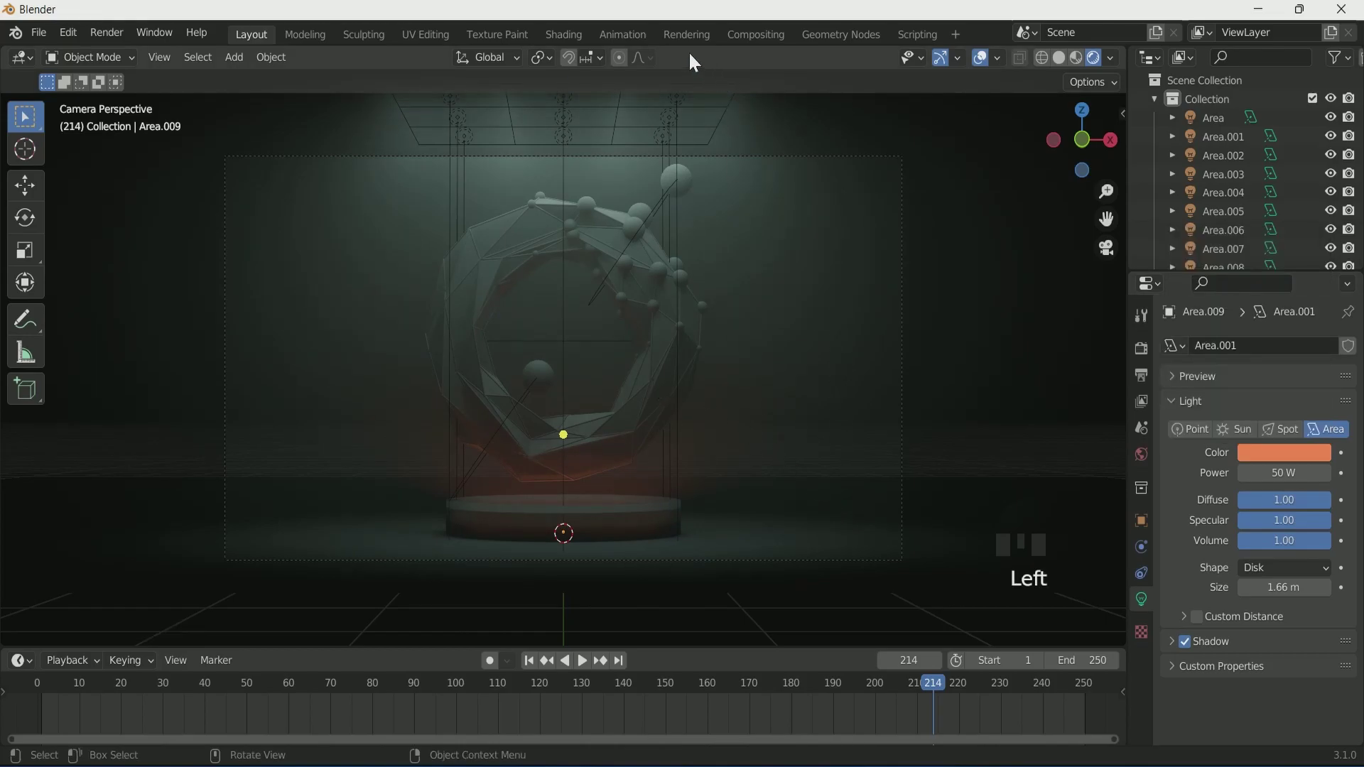
Give the torus materials main material and Wireframe, and the sphere a Growing sphere material
left_click(562, 44)
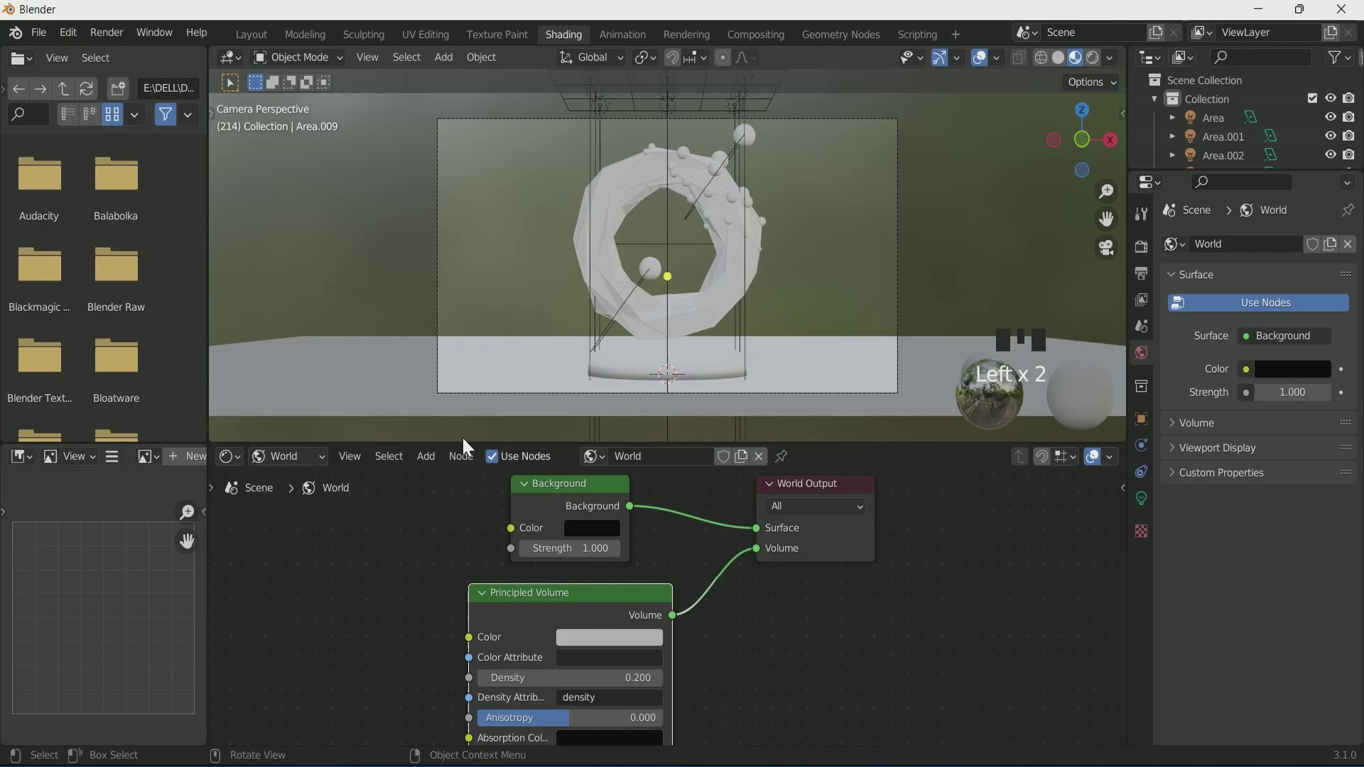
left_click(1080, 169)
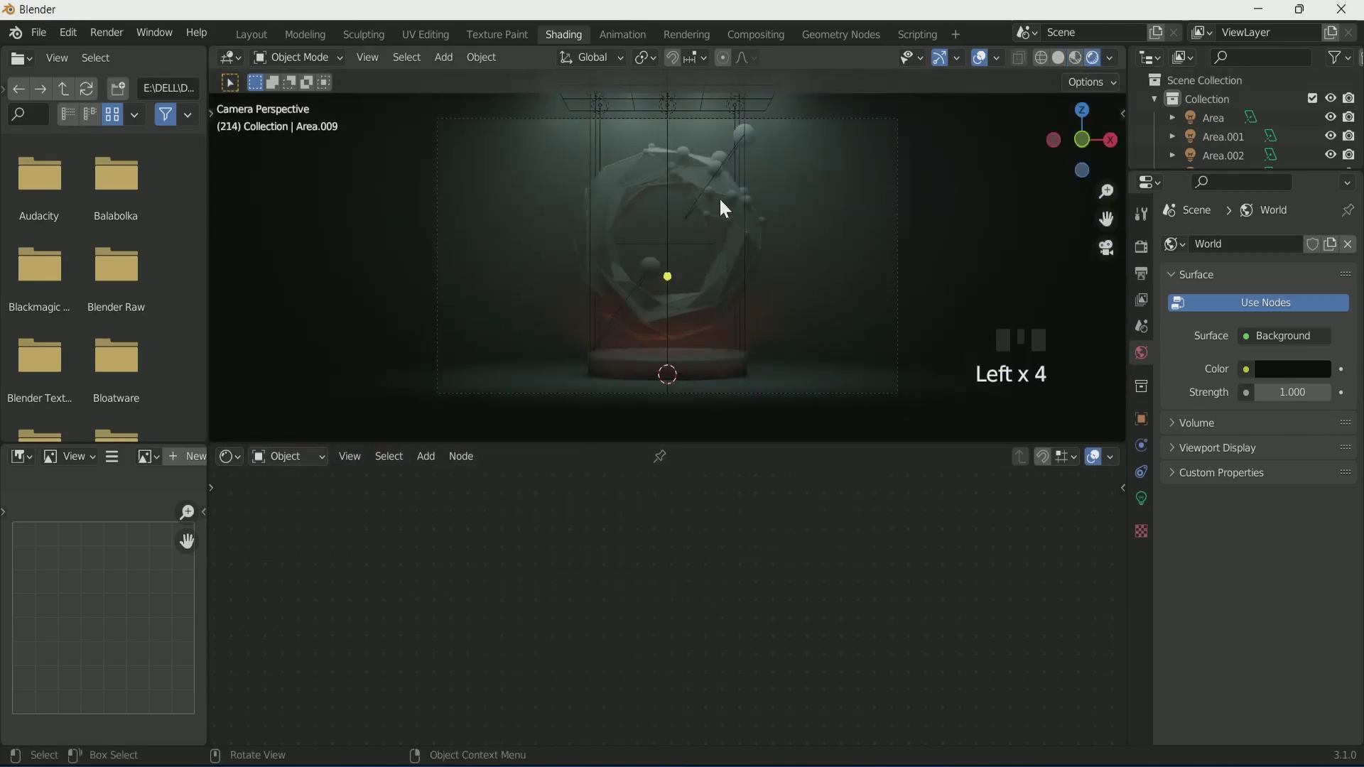
left_click(629, 191)
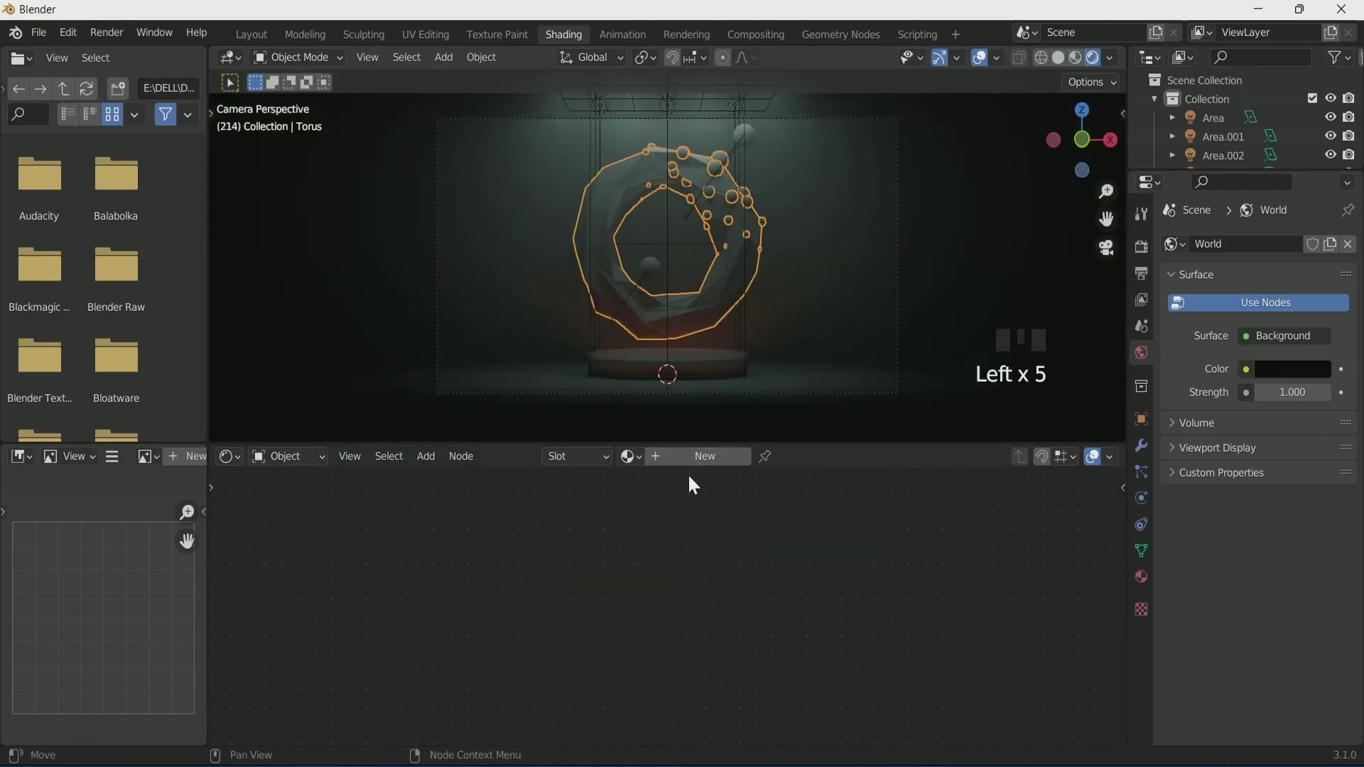
left_click_drag(686, 472, 755, 468)
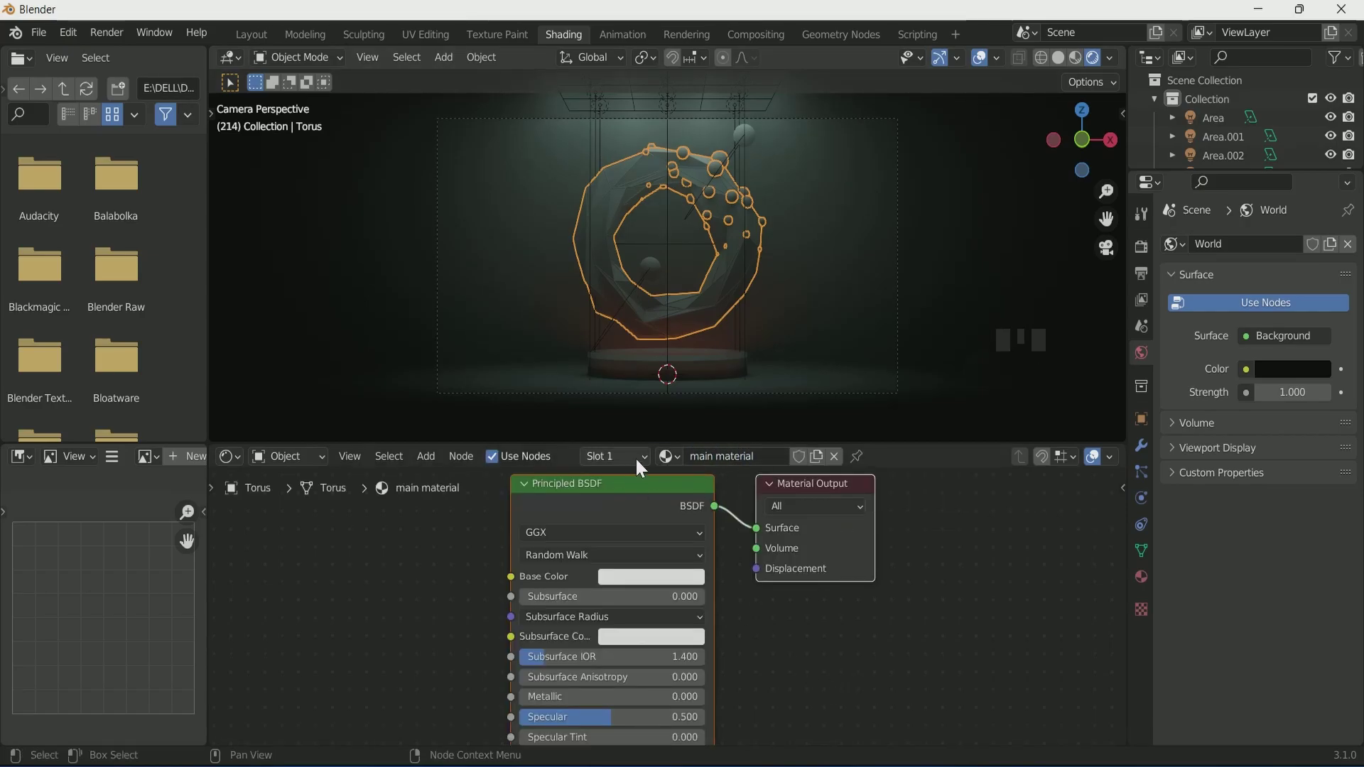
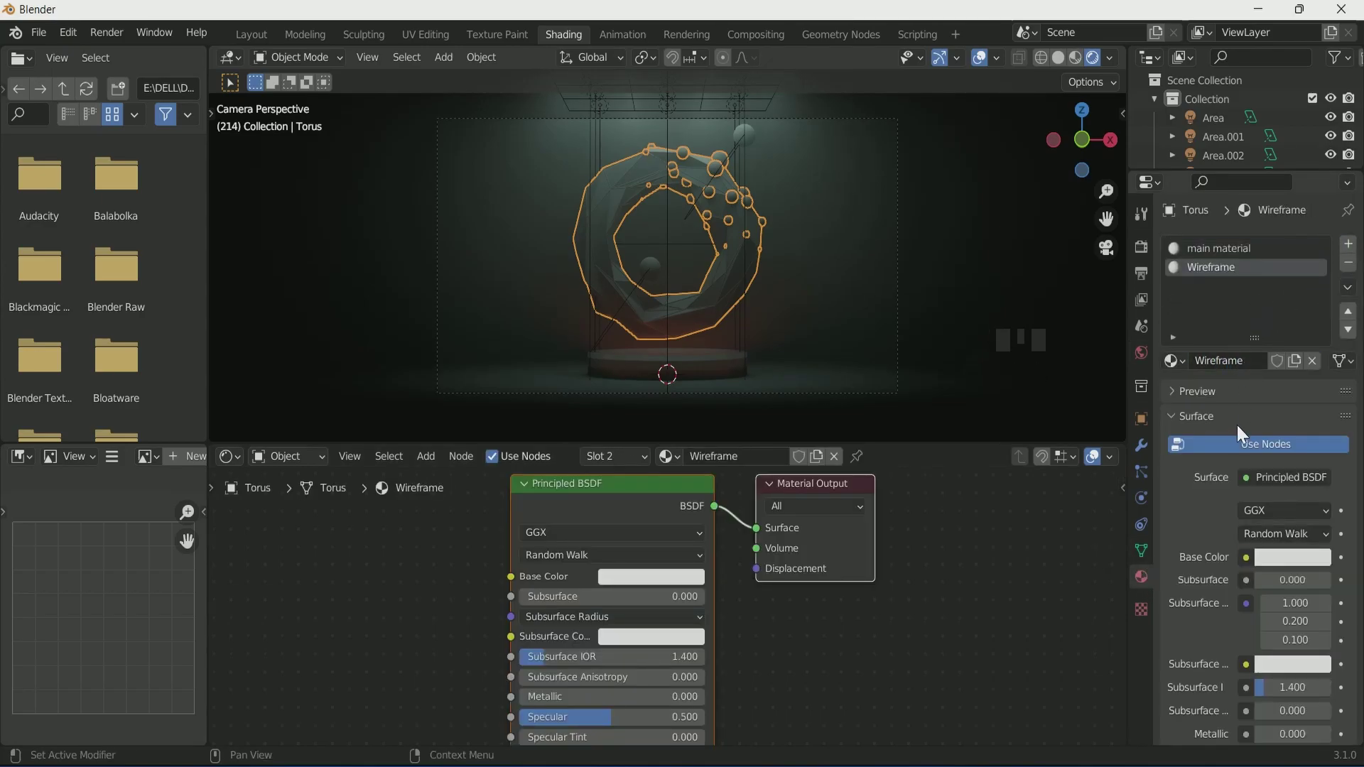
left_click(988, 365)
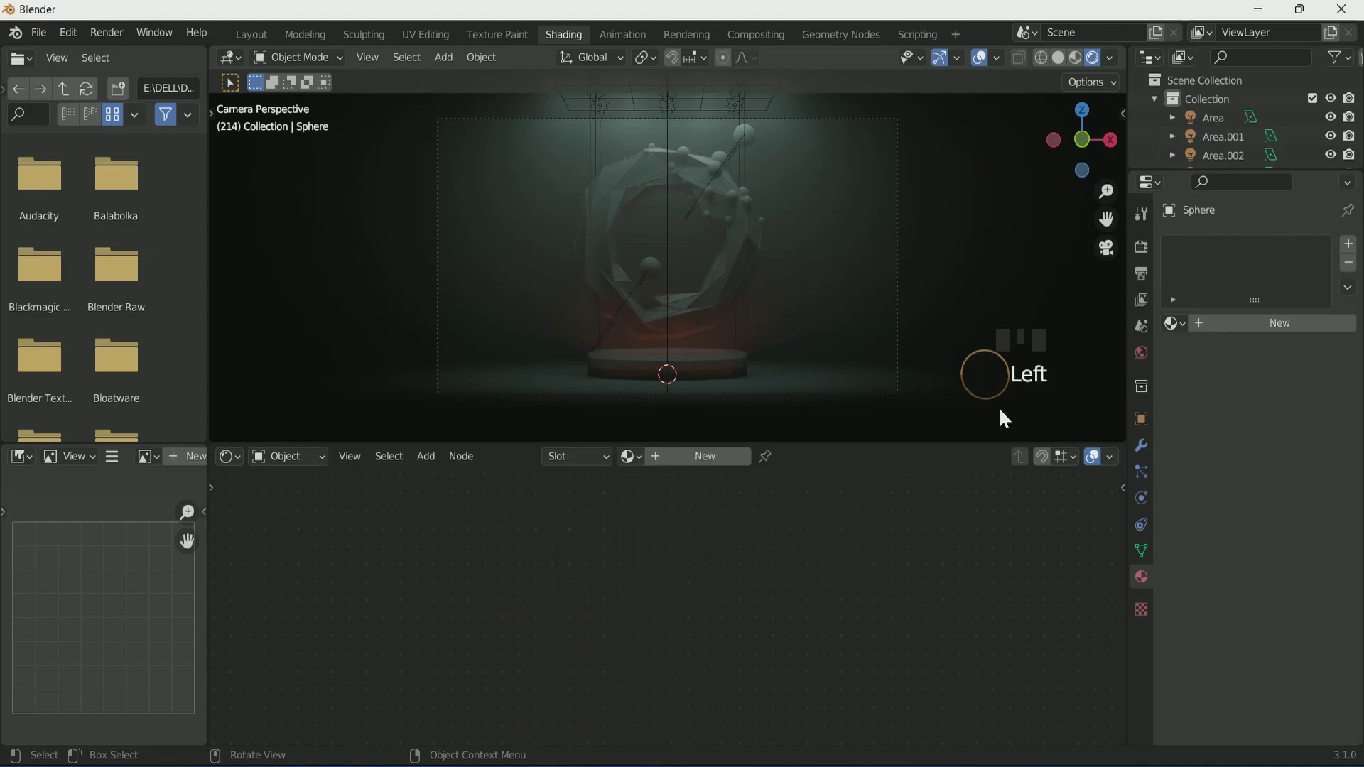
left_click_drag(1307, 334, 1237, 330)
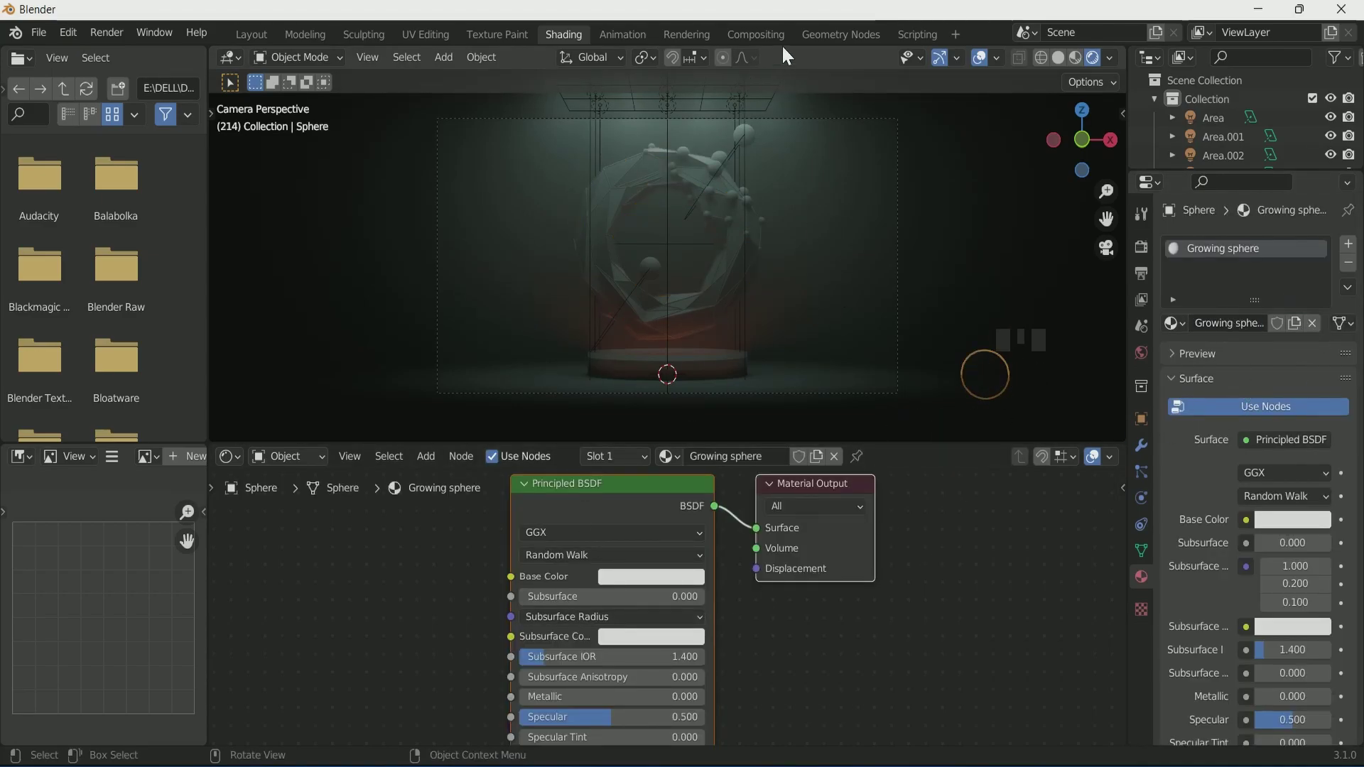
Bring up the torus's geometry node tree in the Geometry Nodes workspace
left_click(838, 41)
scroll("down", 3)
scroll("up", 3)
scroll("down", 3)
left_click(596, 121)
Assign Wireframe and main material in the torus's two Set Material nodes
key("KP_0")
scroll("up", 3)
scroll("down", 3)
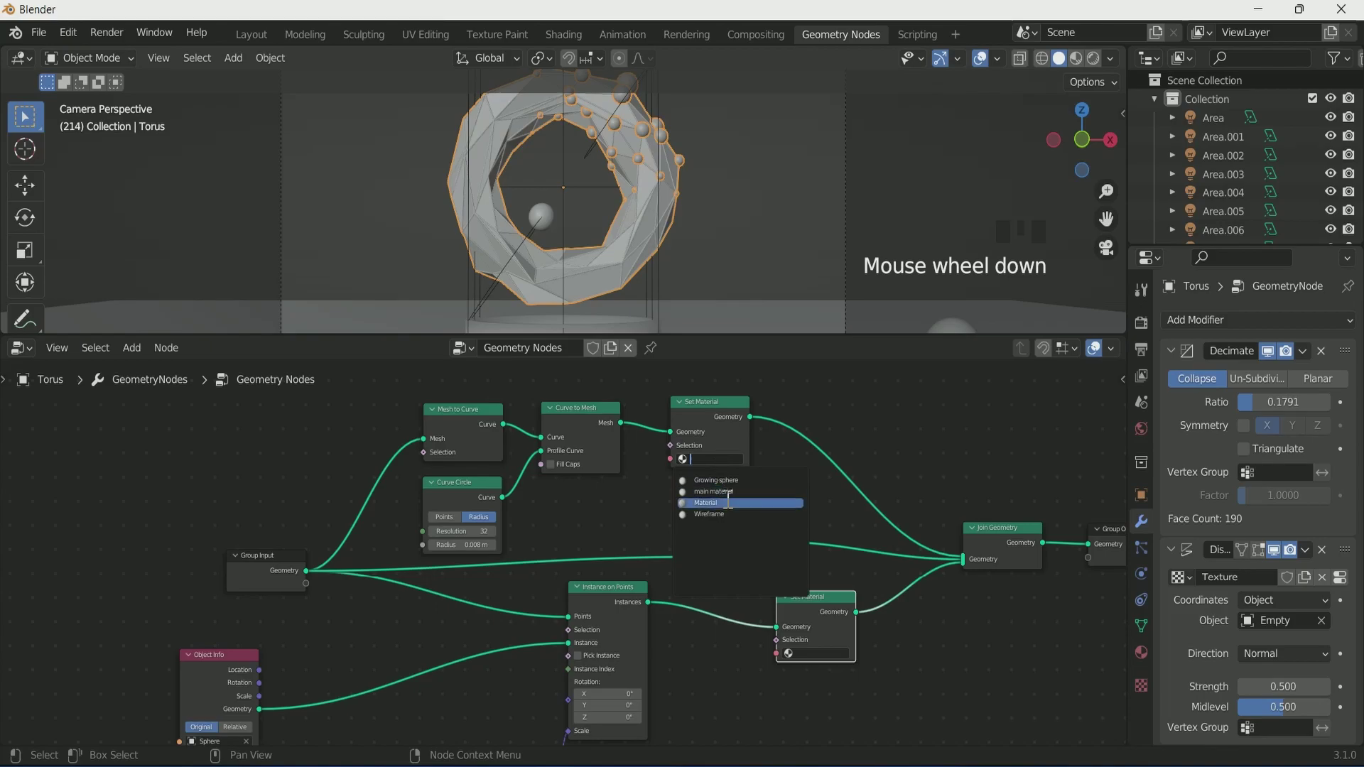
left_click_drag(733, 523, 298, 37)
left_click_drag(568, 43, 819, 547)
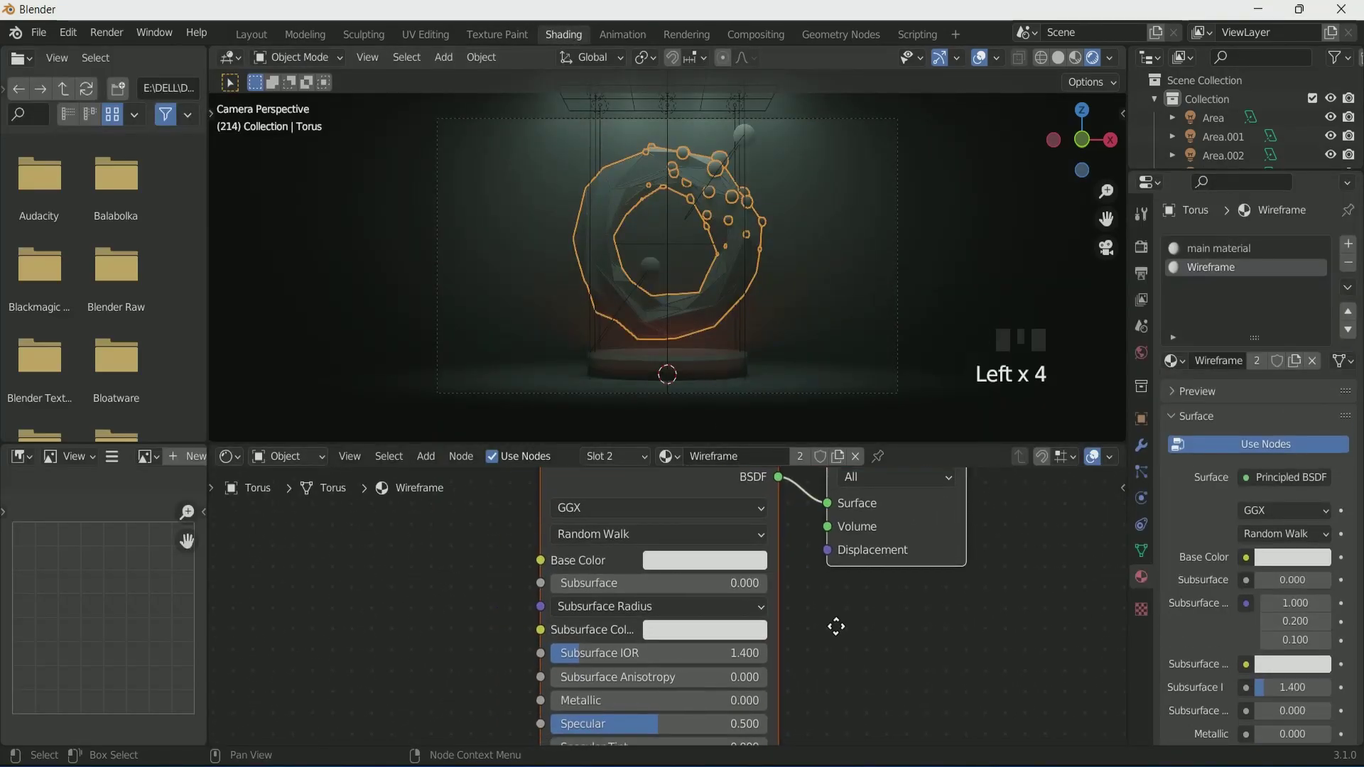
Add a Voronoi Texture fed by Texture Coordinate object output through a Mapping node
left_click(847, 258)
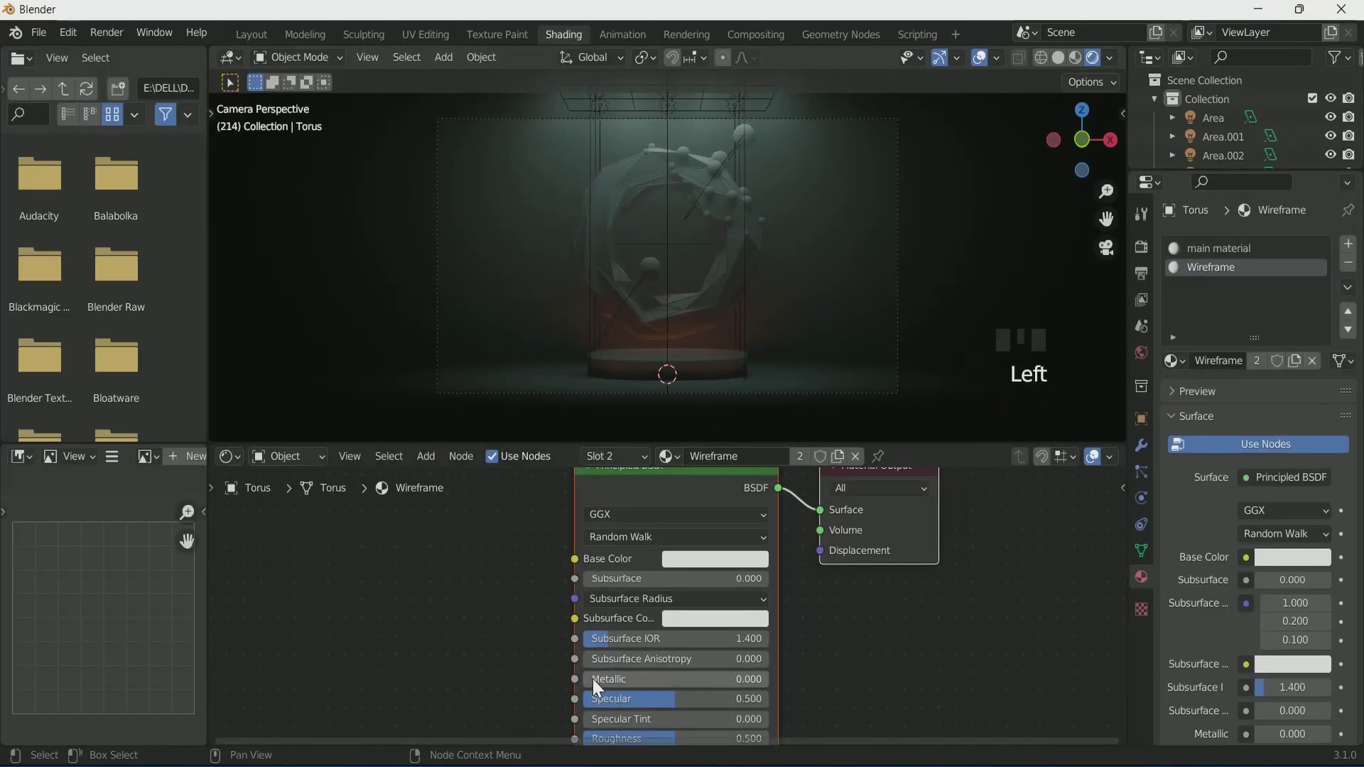
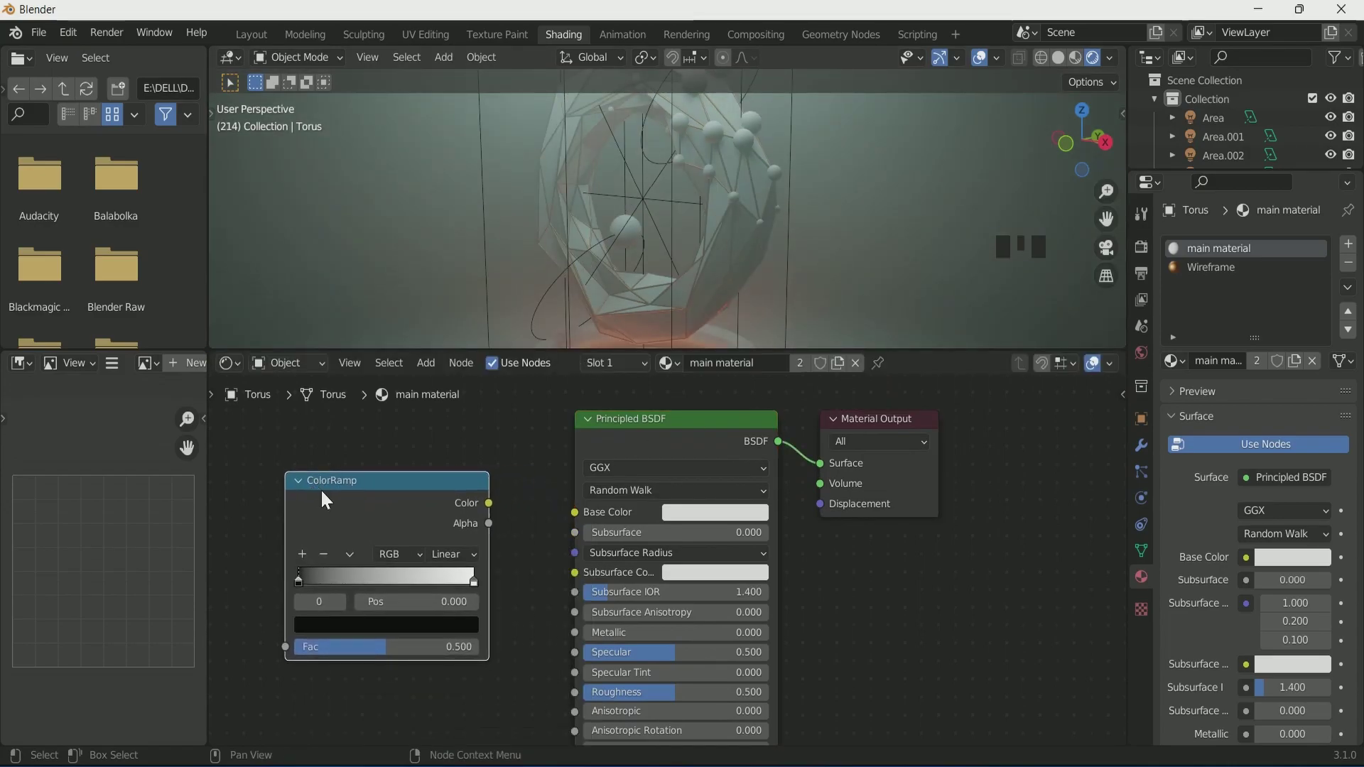
key("shift+d")
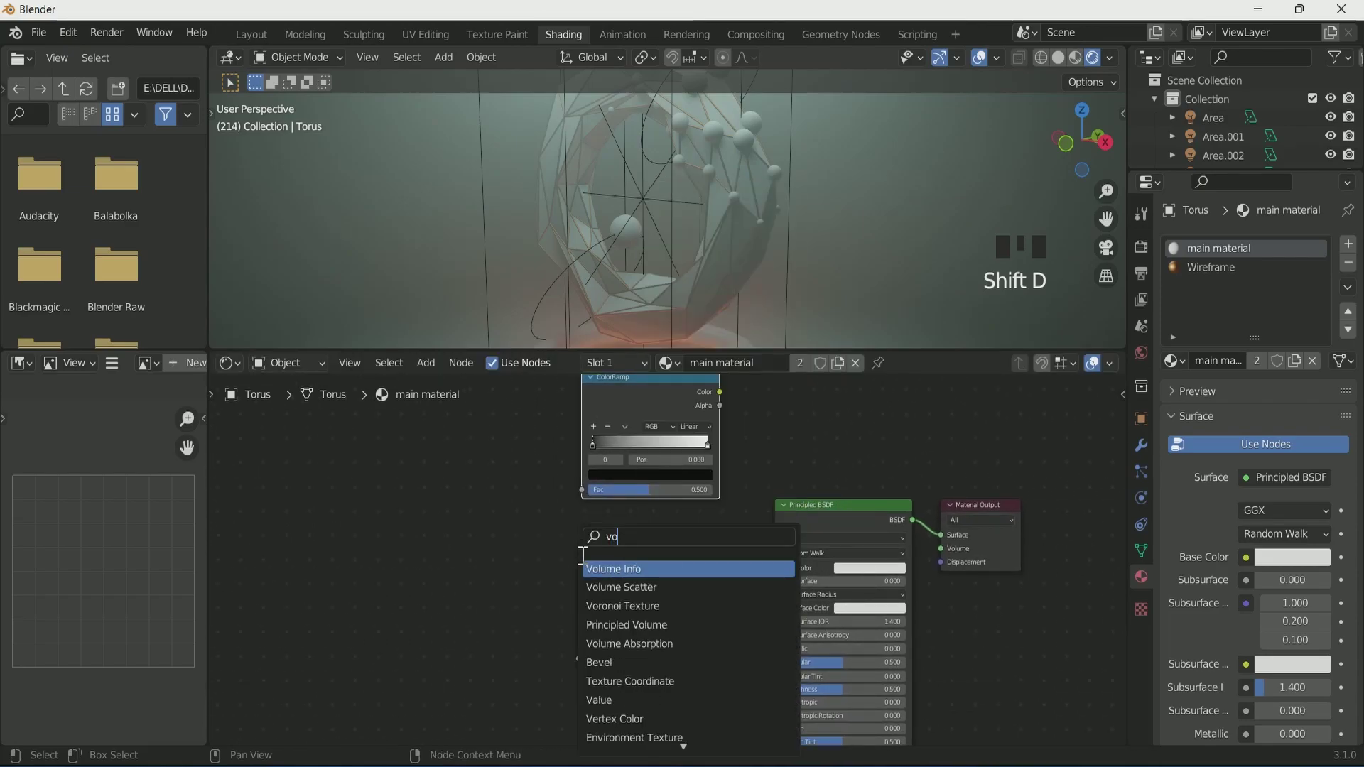
left_click(471, 558)
key("ctrl+t")
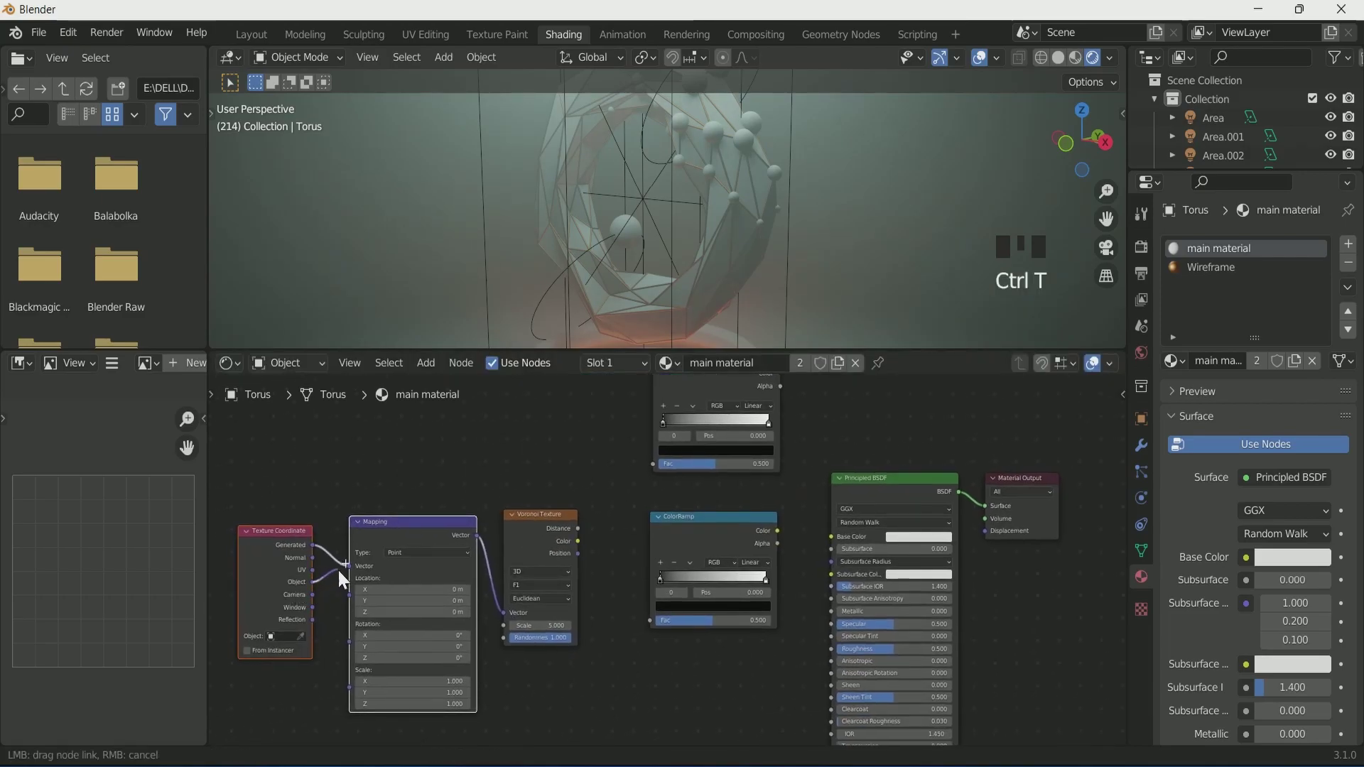
left_click_drag(354, 573, 560, 601)
middle_click(560, 601)
Route the Voronoi colour through two ColorRamps into the Principled BSDF base colour and shader
left_click_drag(564, 606, 637, 539)
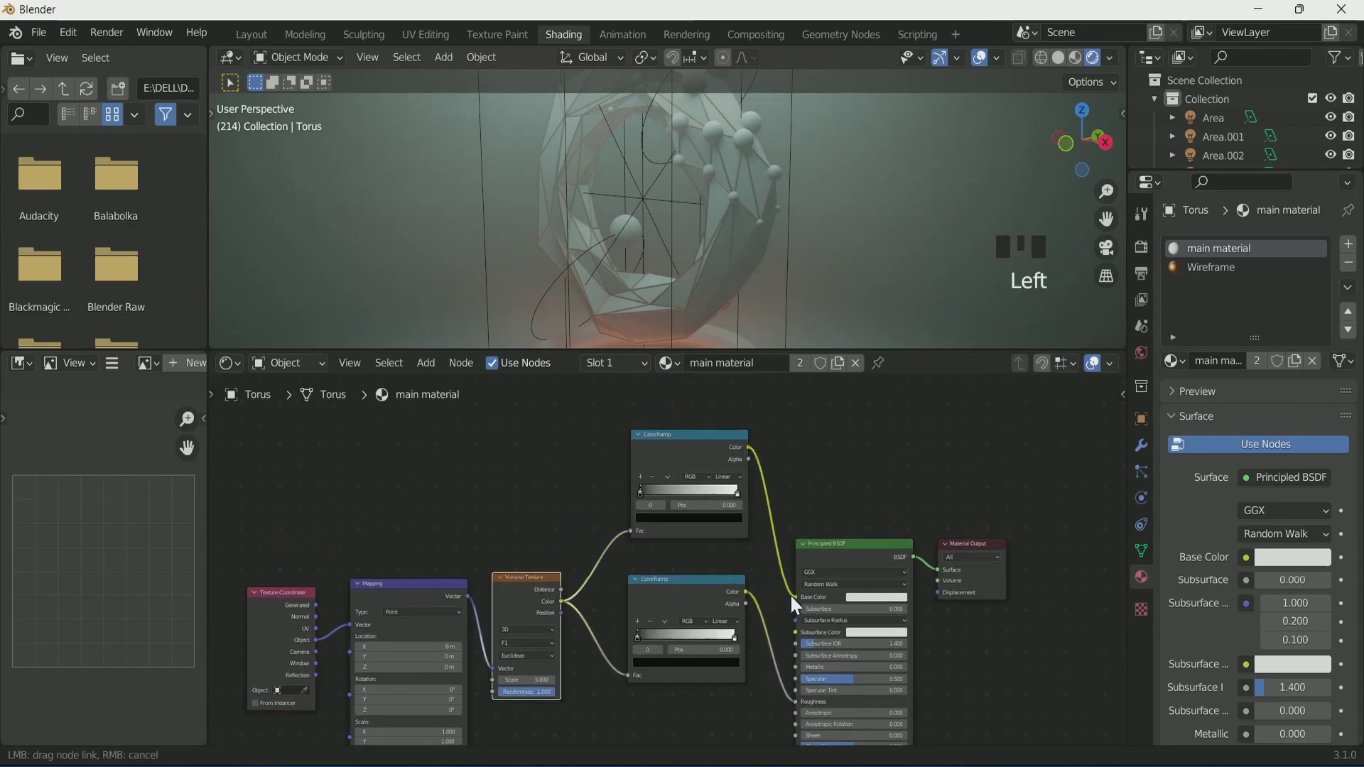
left_click_drag(798, 603, 743, 238)
scroll("up", 3)
left_click_drag(758, 250, 1079, 63)
left_click(1079, 63)
scroll("down", 3)
left_click_drag(773, 233, 666, 463)
left_click(666, 463)
Add a Bump node below the shader and connect its result to the shader normal
key("m")
key("m")
scroll("up", 3)
left_click_drag(790, 199, 788, 202)
scroll("down", 3)
scroll("down", 3)
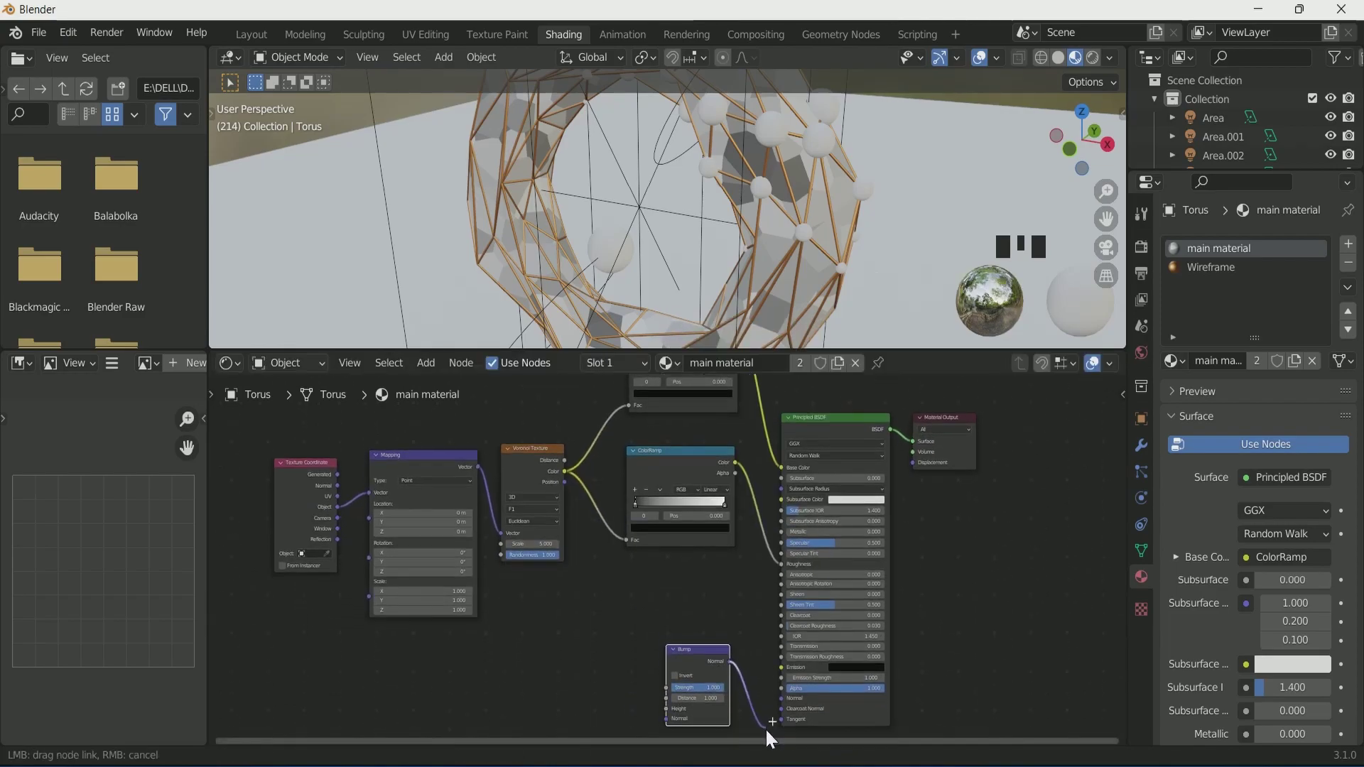
left_click_drag(790, 625, 678, 638)
scroll("up", 3)
scroll("down", 3)
scroll("up", 3)
scroll("down", 3)
left_click_drag(613, 472, 638, 373)
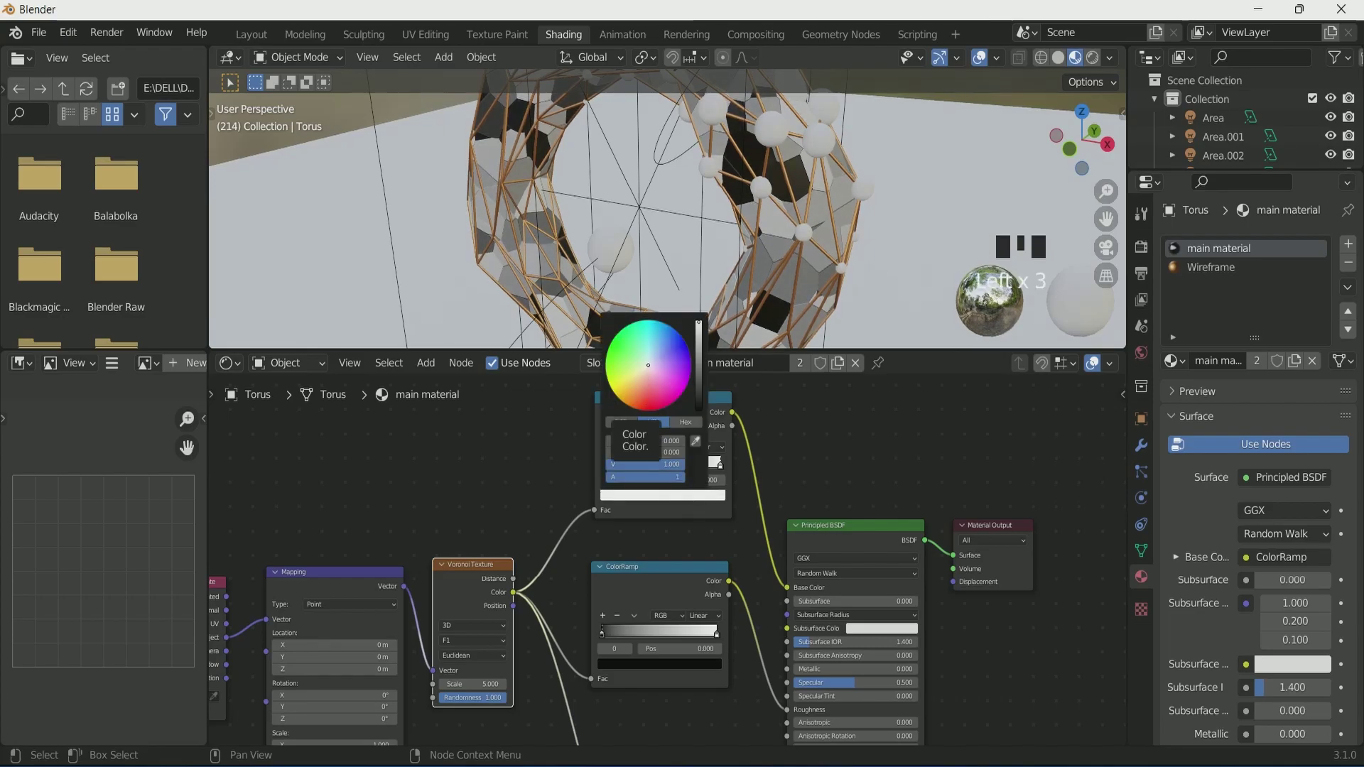
Set the ramp's light stop to a pale green, giving a black-to-green base colour
left_click(1096, 69)
scroll("down", 3)
left_click_drag(806, 284, 853, 262)
key("KP_0")
scroll("down", 3)
left_click(710, 468)
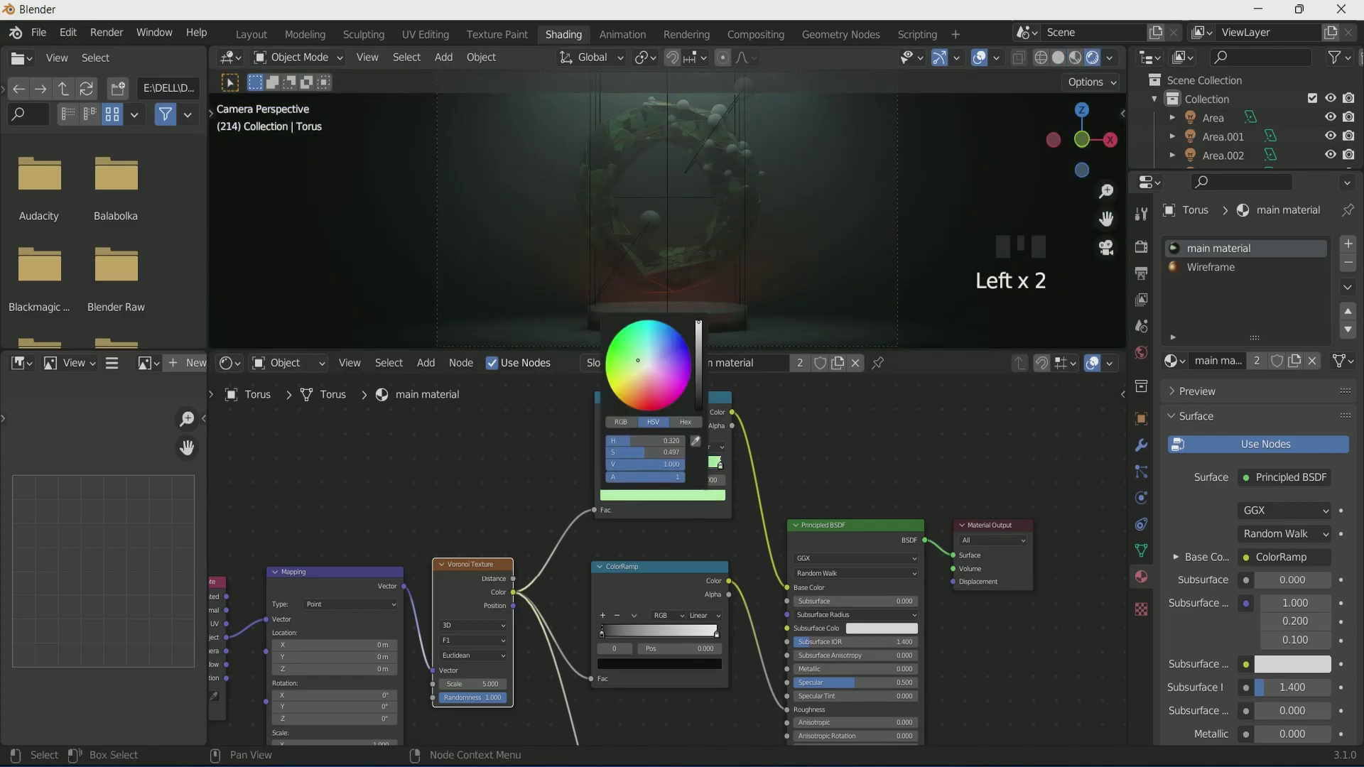
scroll("up", 3)
scroll("down", 3)
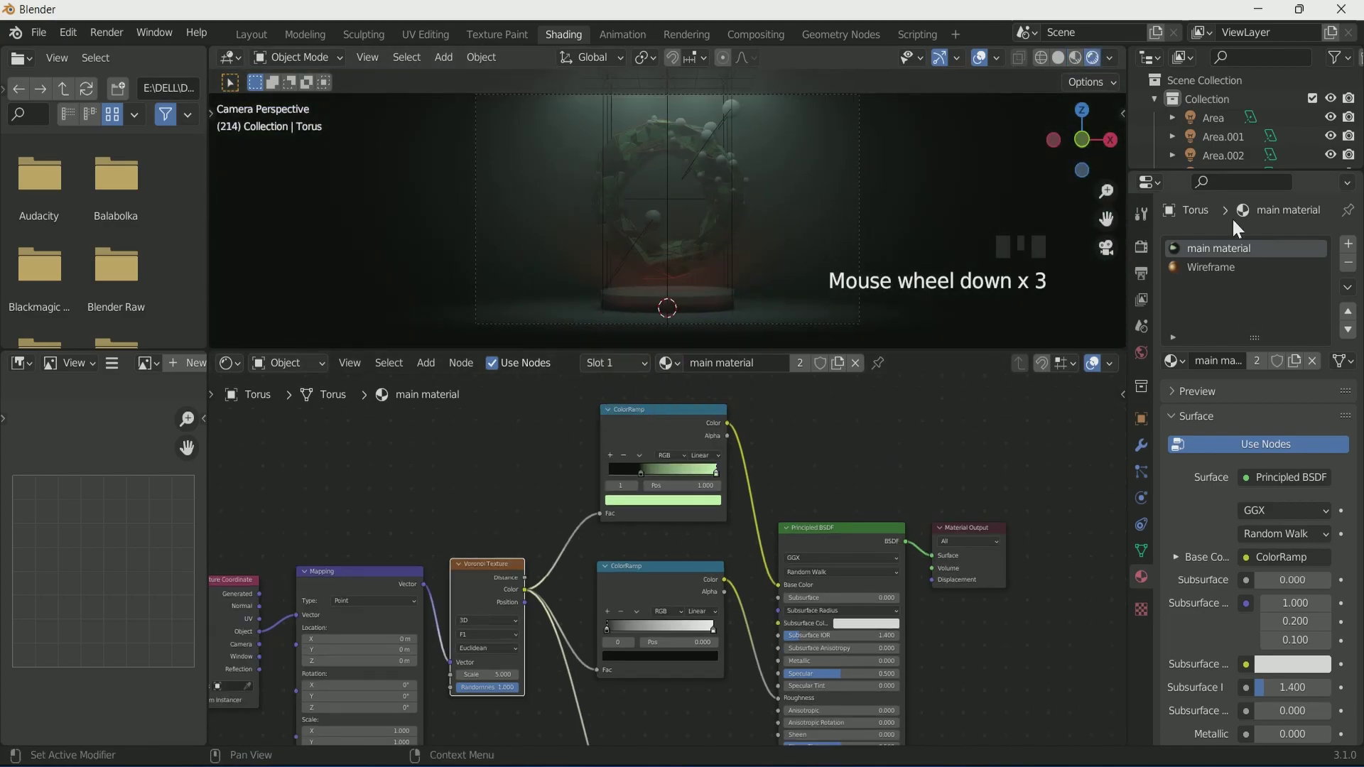
Drive Growing sphere emission from Object Info random through a constant red/green ColorRamp at 0.495
left_click(1233, 143)
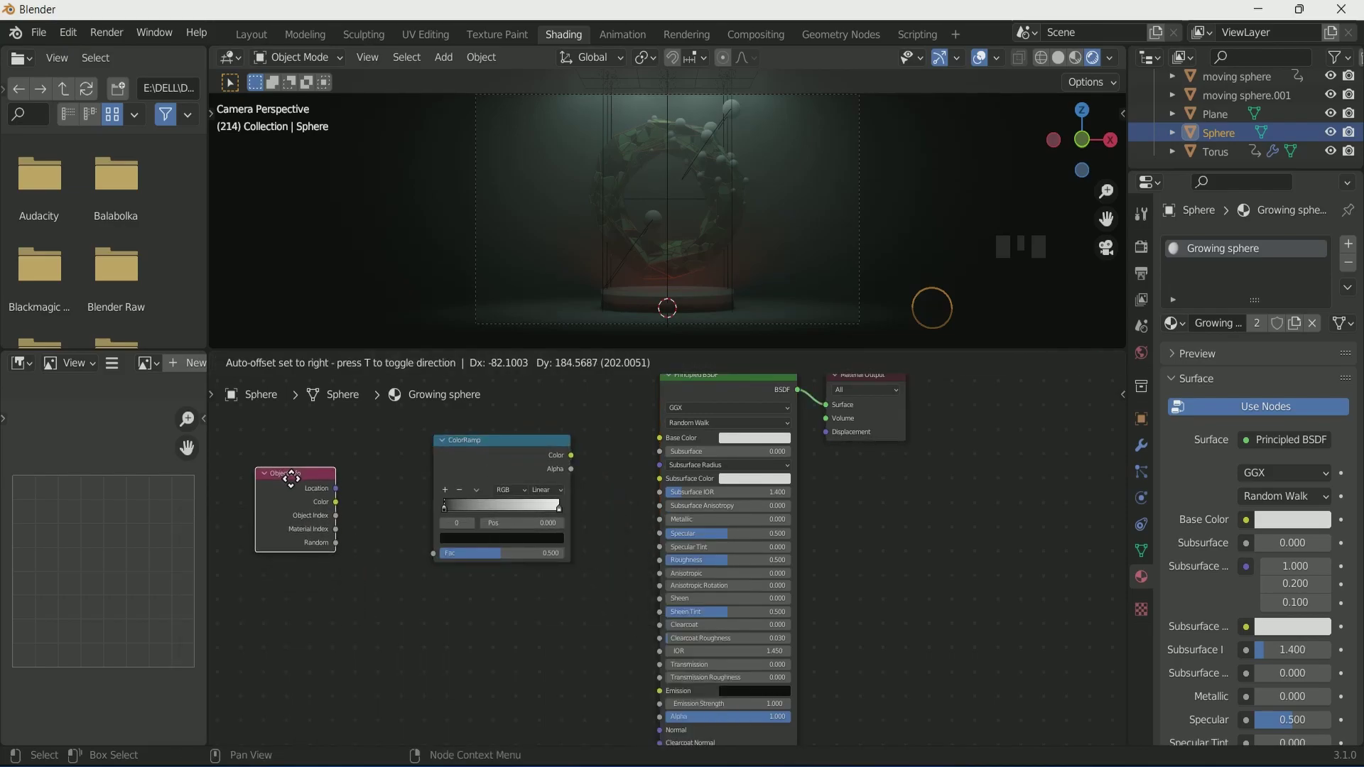
left_click_drag(451, 560, 669, 604)
scroll("up", 3)
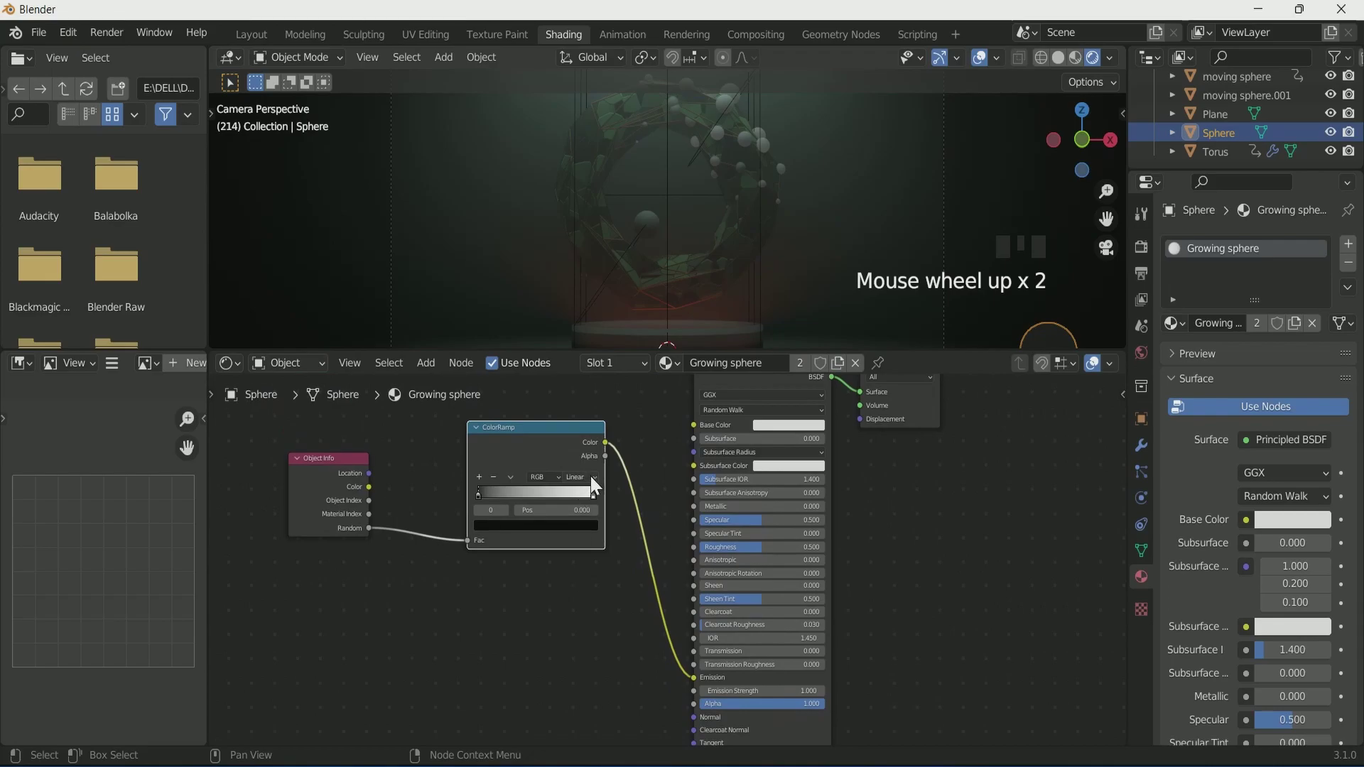
left_click_drag(605, 549, 557, 662)
left_click_drag(557, 662, 630, 538)
left_click_drag(631, 538, 578, 379)
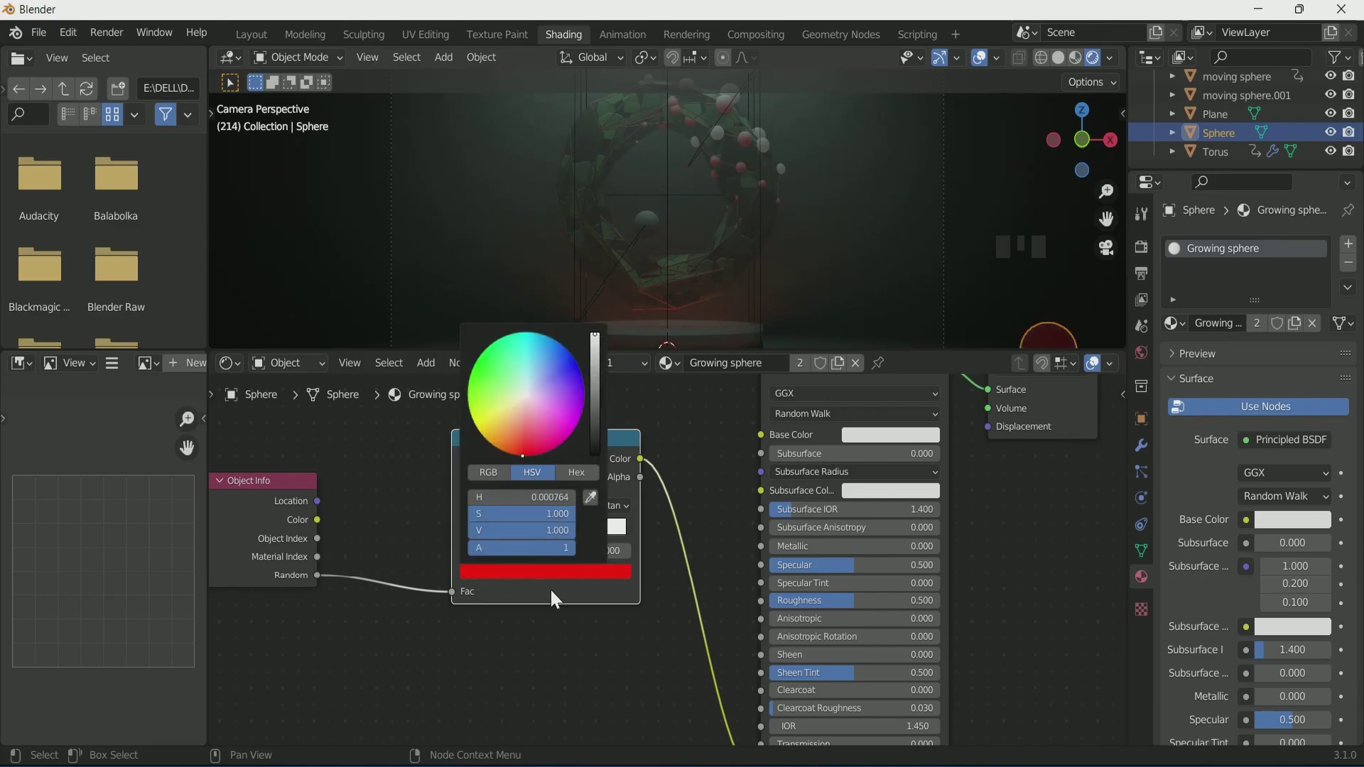
left_click_drag(559, 542, 531, 395)
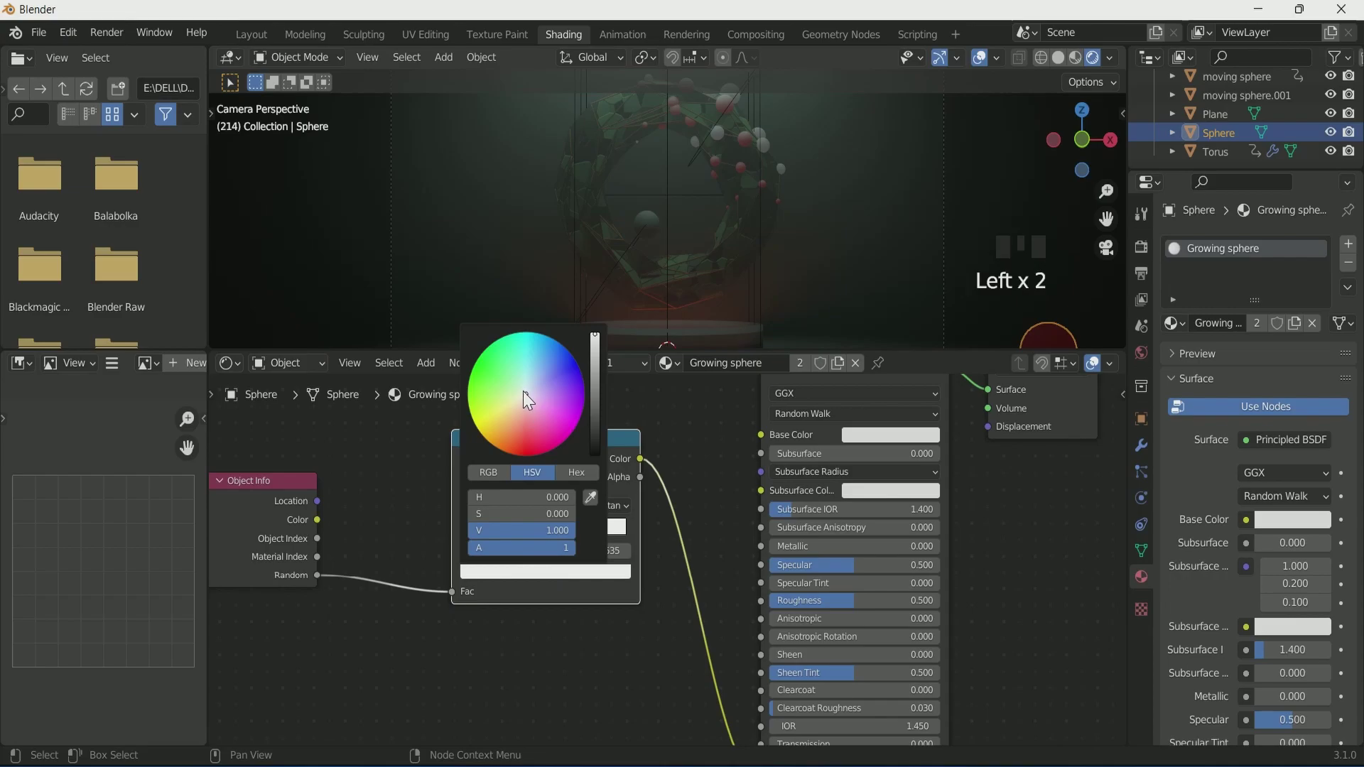
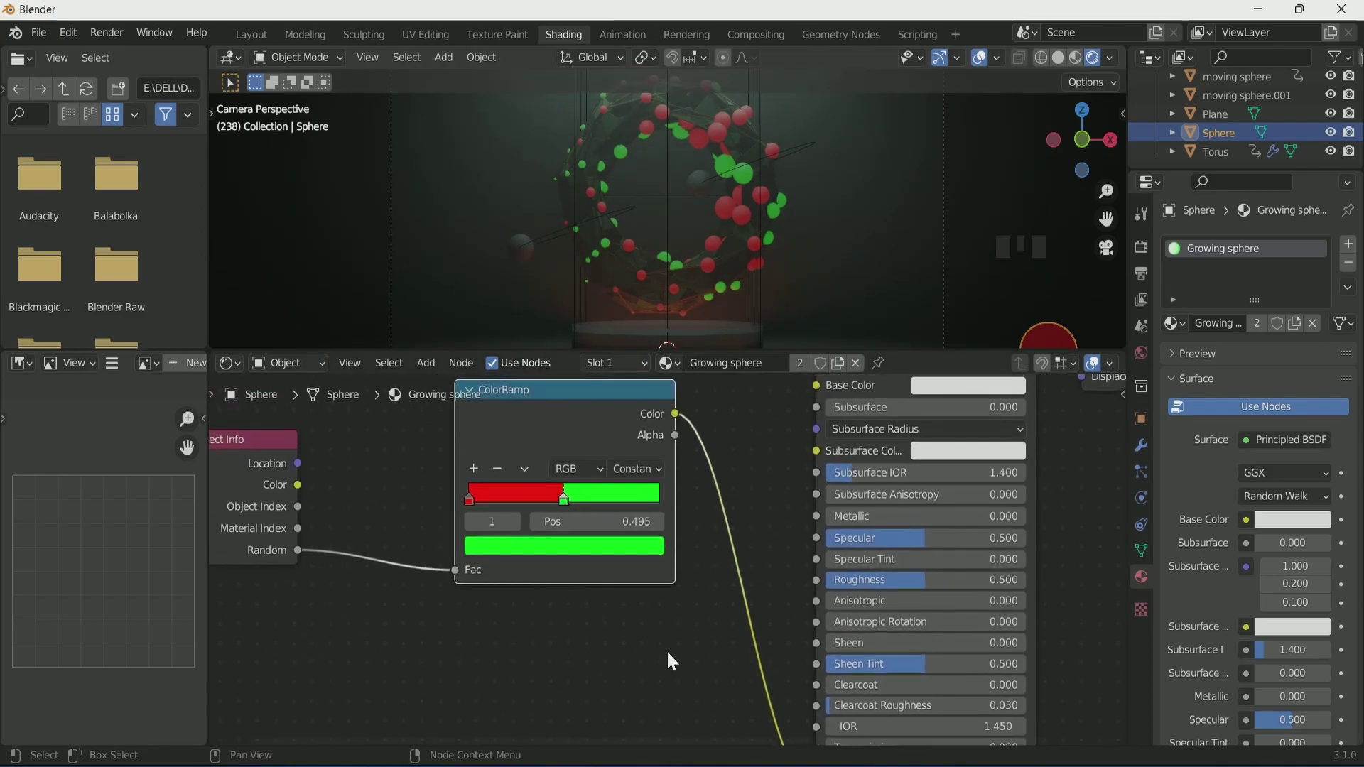
Give moving sphere.001 a green material and moving sphere a red, fully metallic one
left_click(526, 259)
left_click_drag(712, 370, 731, 251)
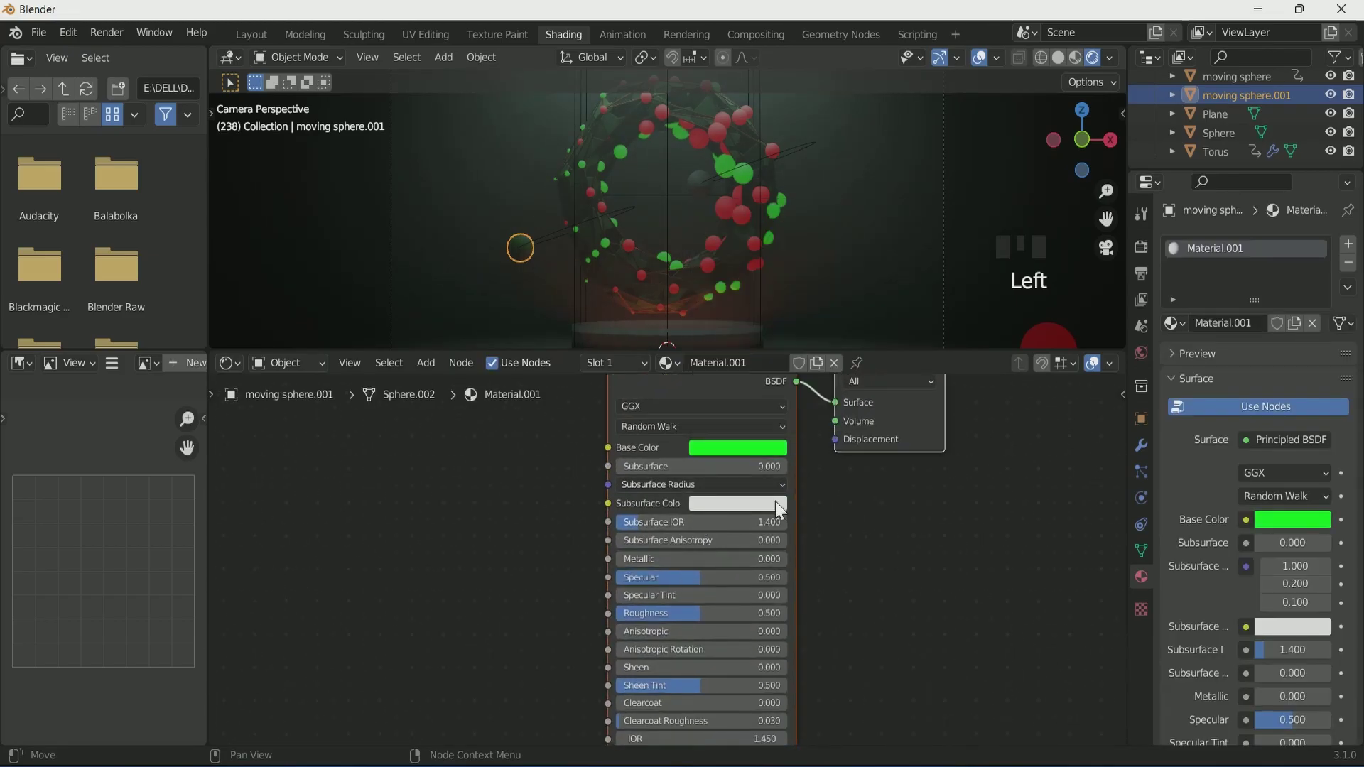
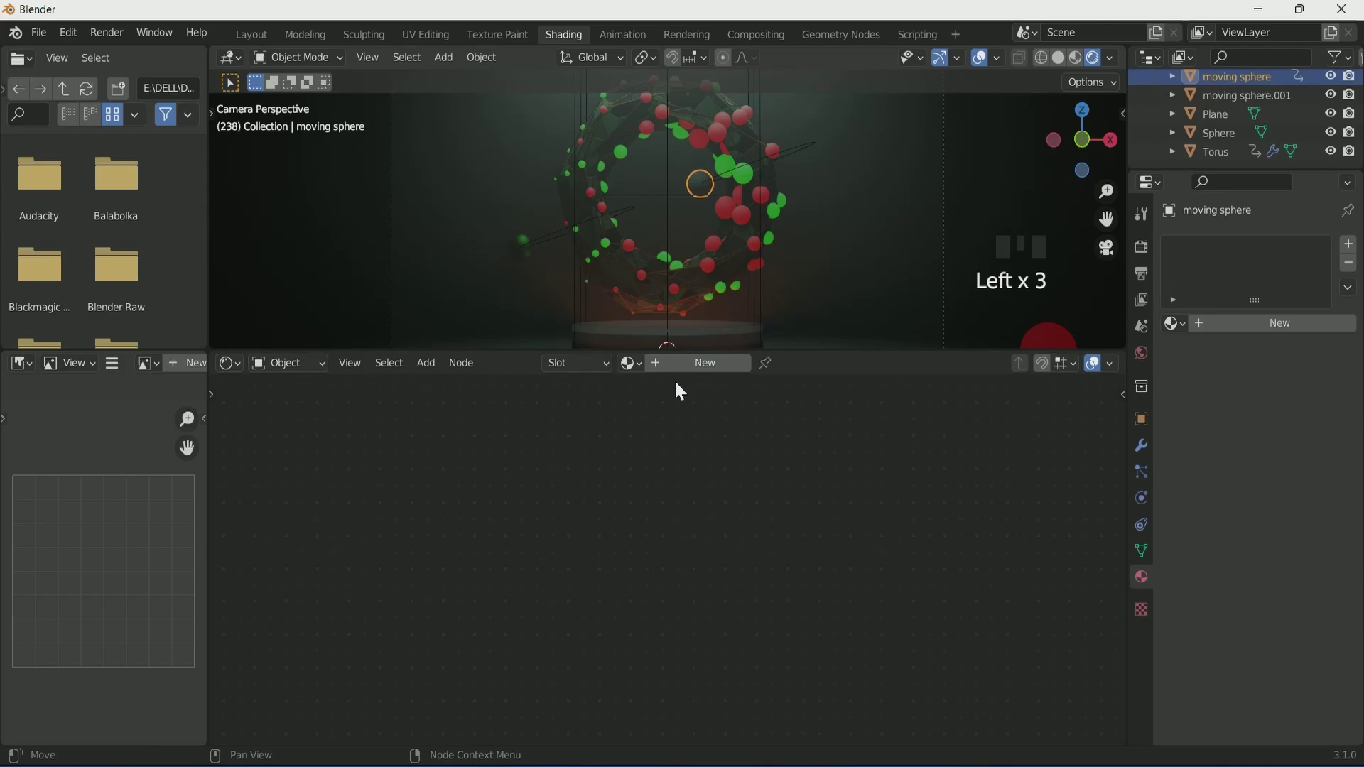
left_click_drag(685, 383, 756, 324)
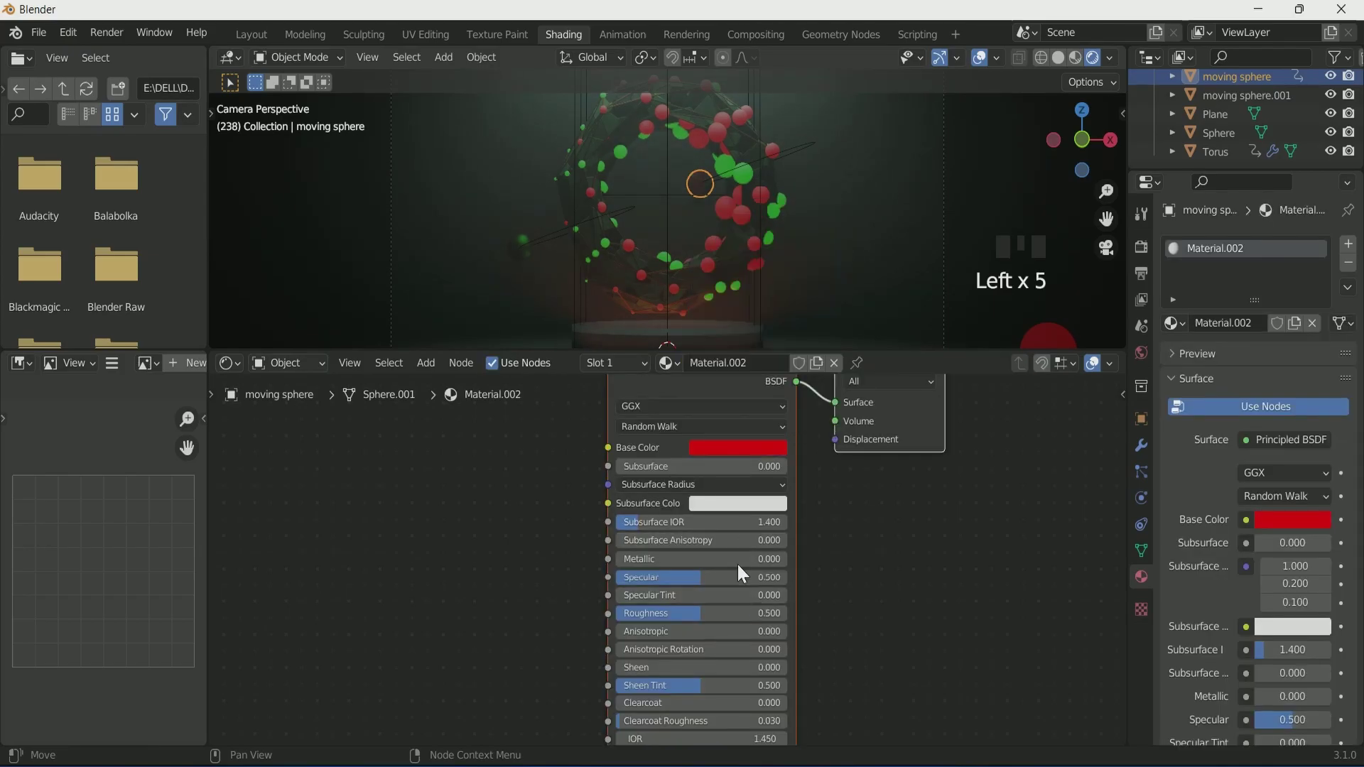